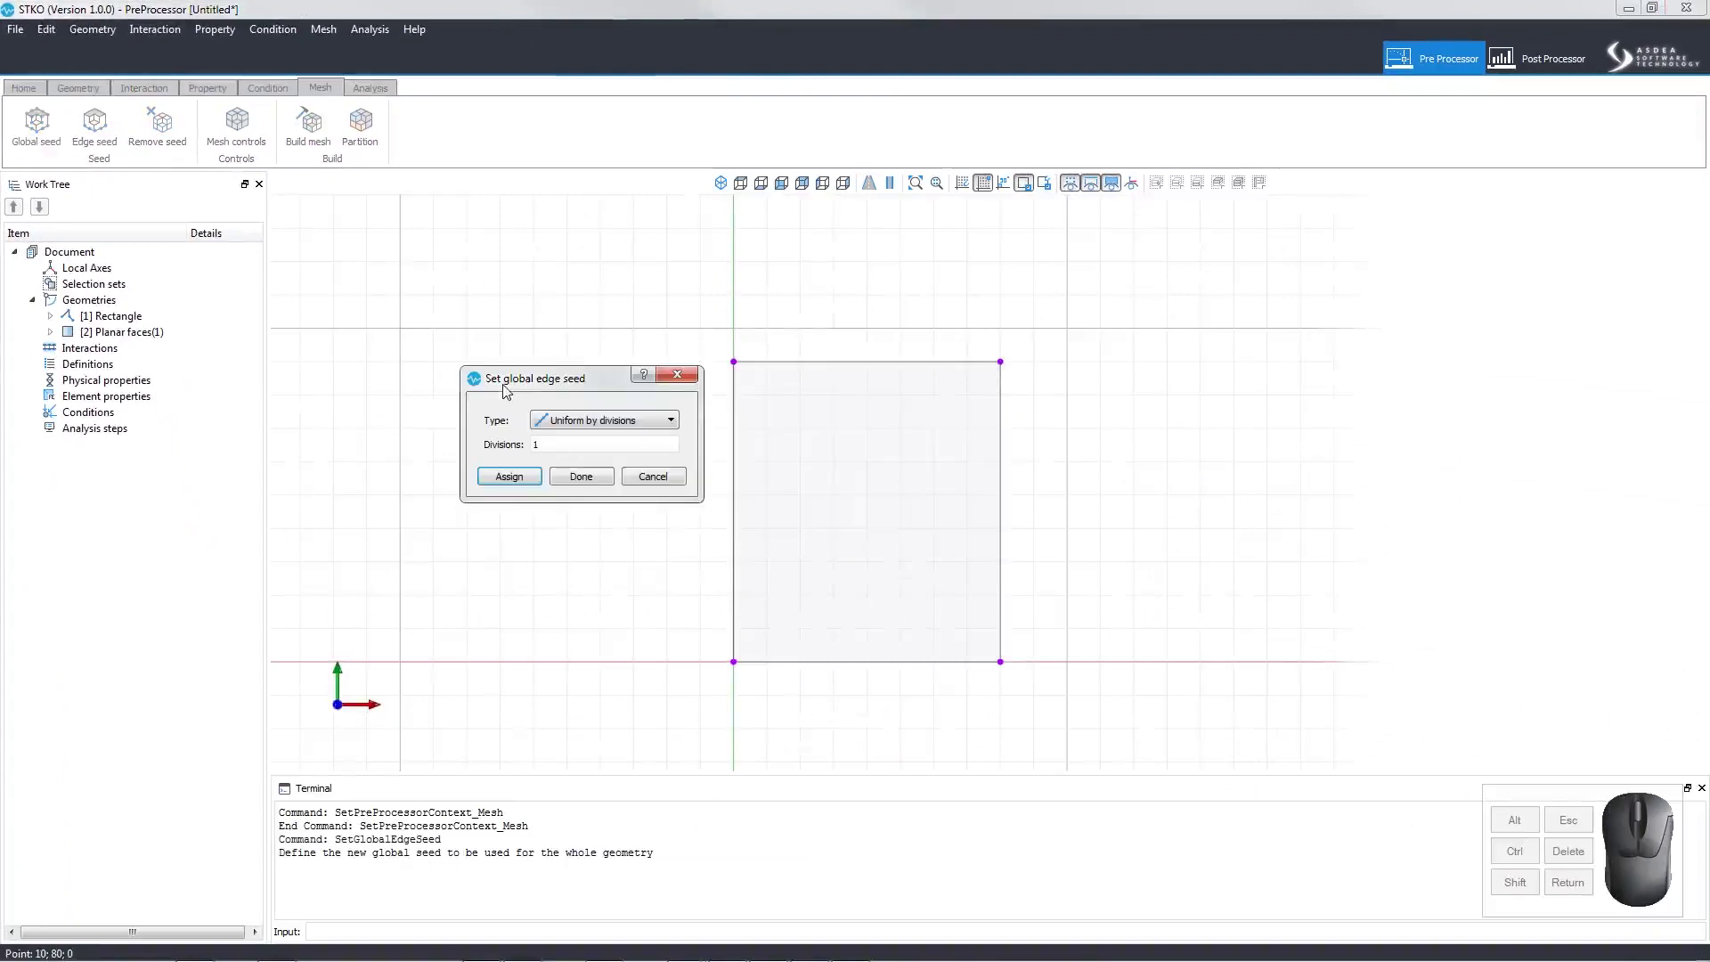
- Assign a Uniform-by-size global edge seed of size 10 to all rectangle edges
{"action": "left_click", "coordinate": [646, 436]}
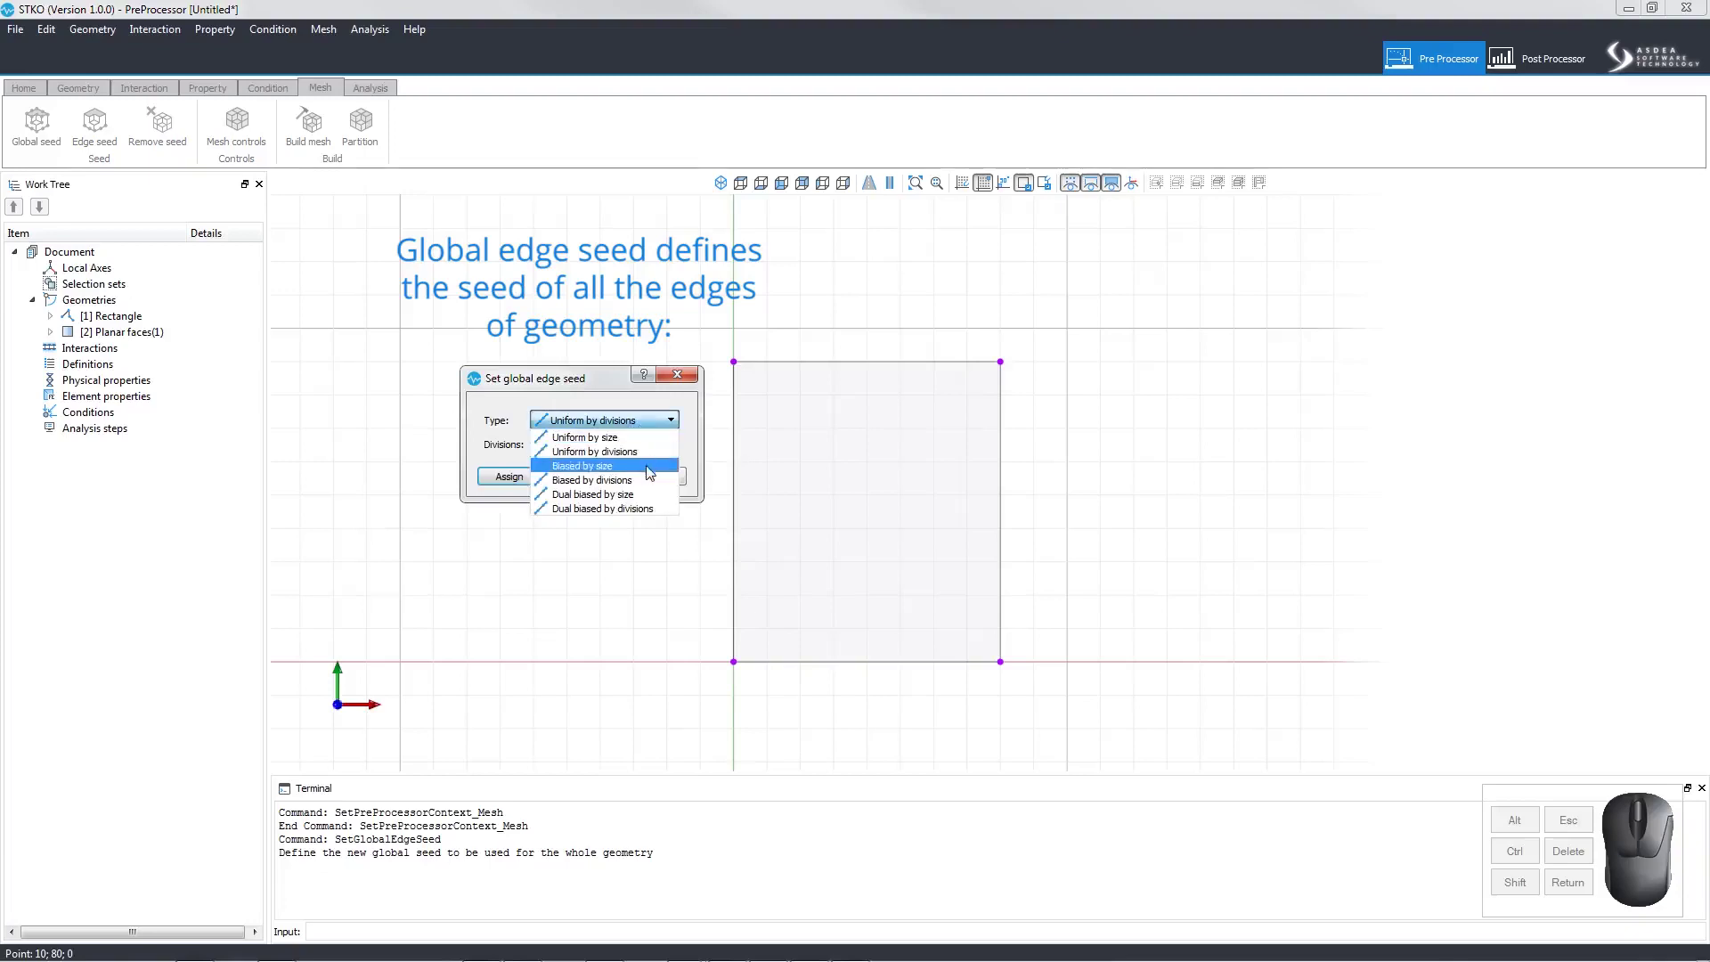
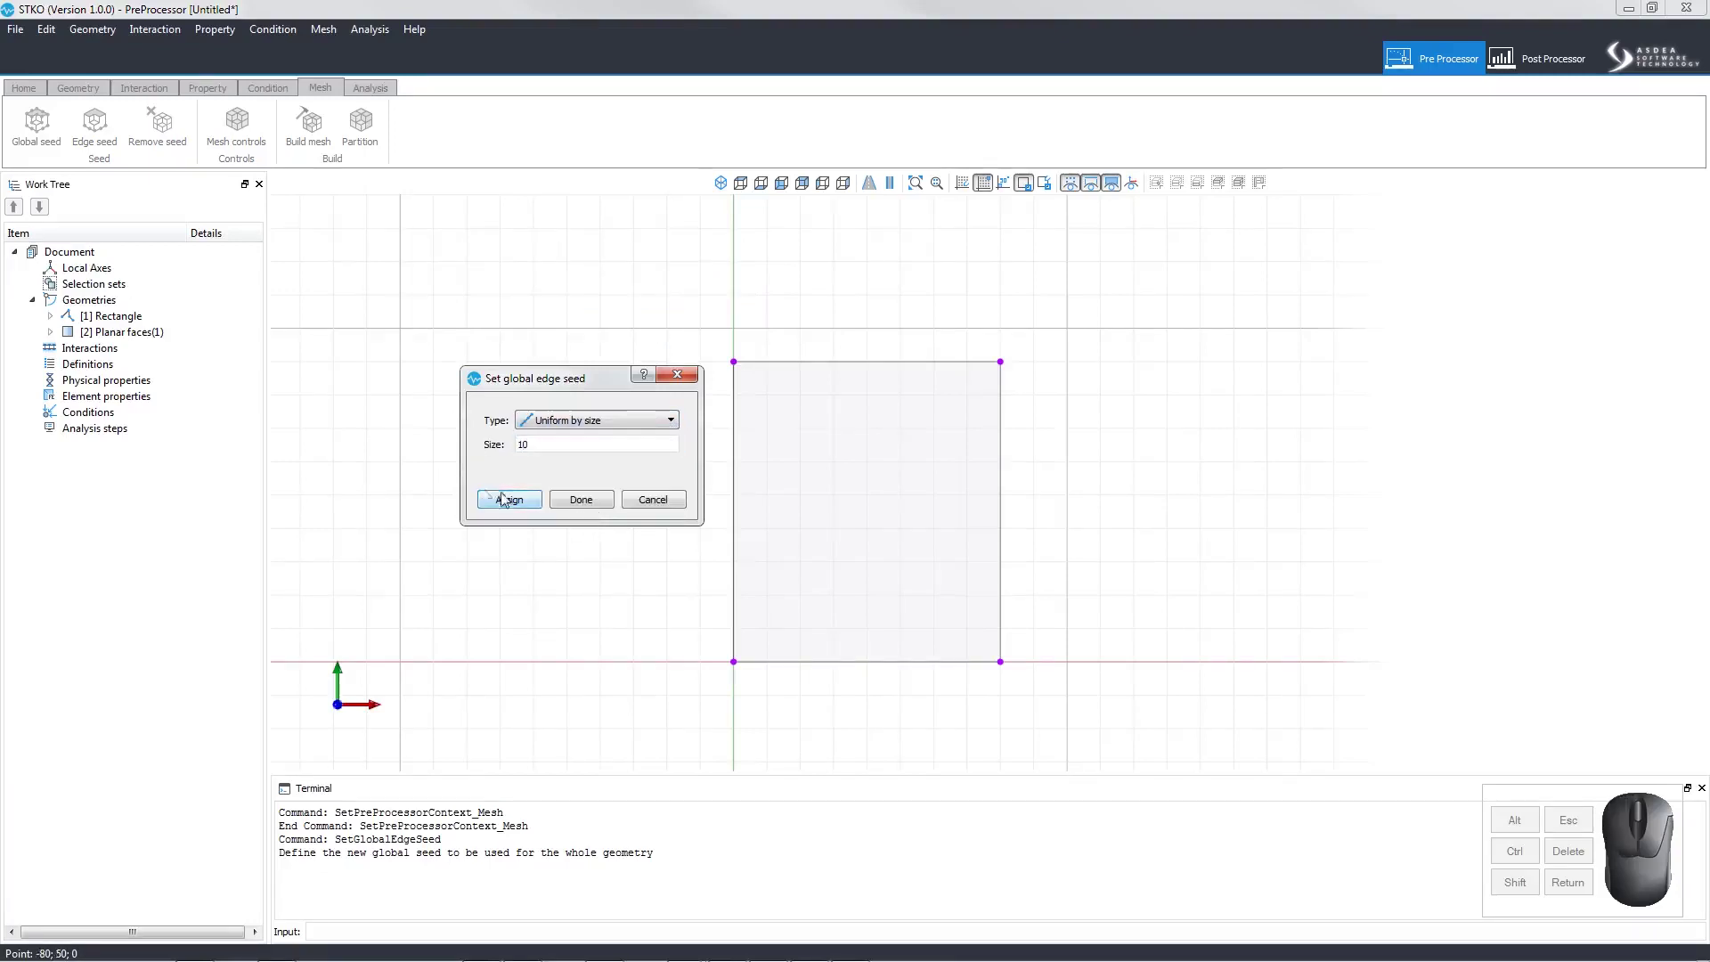
{"action": "left_click", "coordinate": [519, 502]}
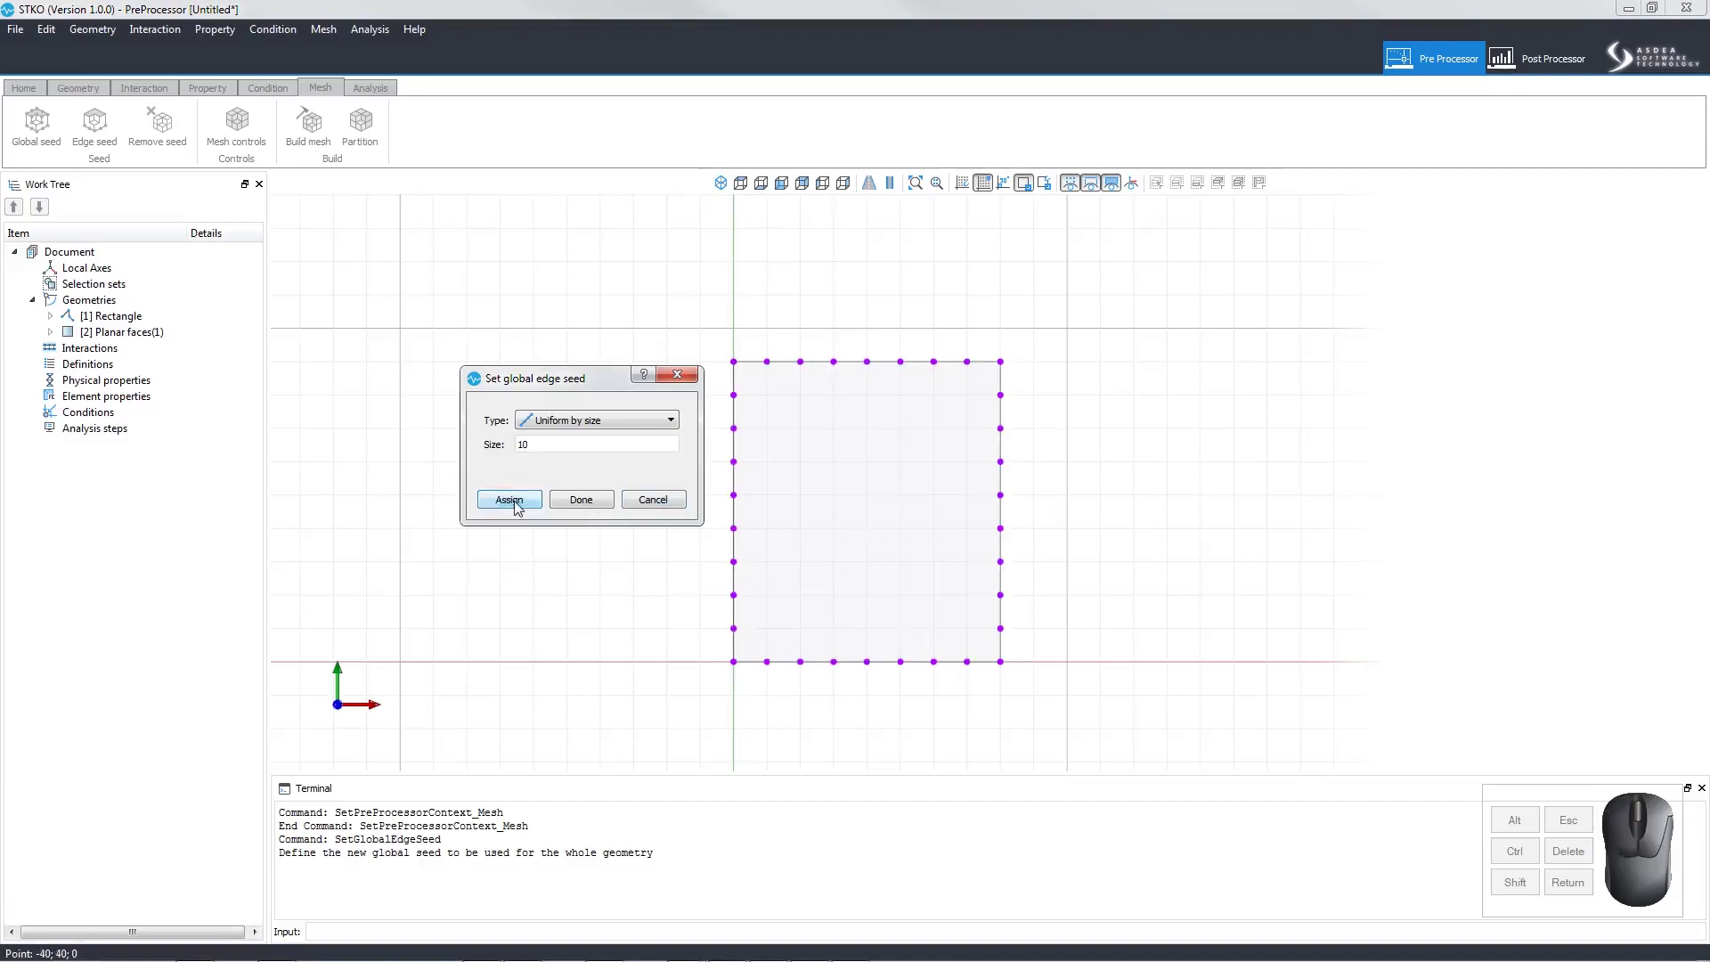
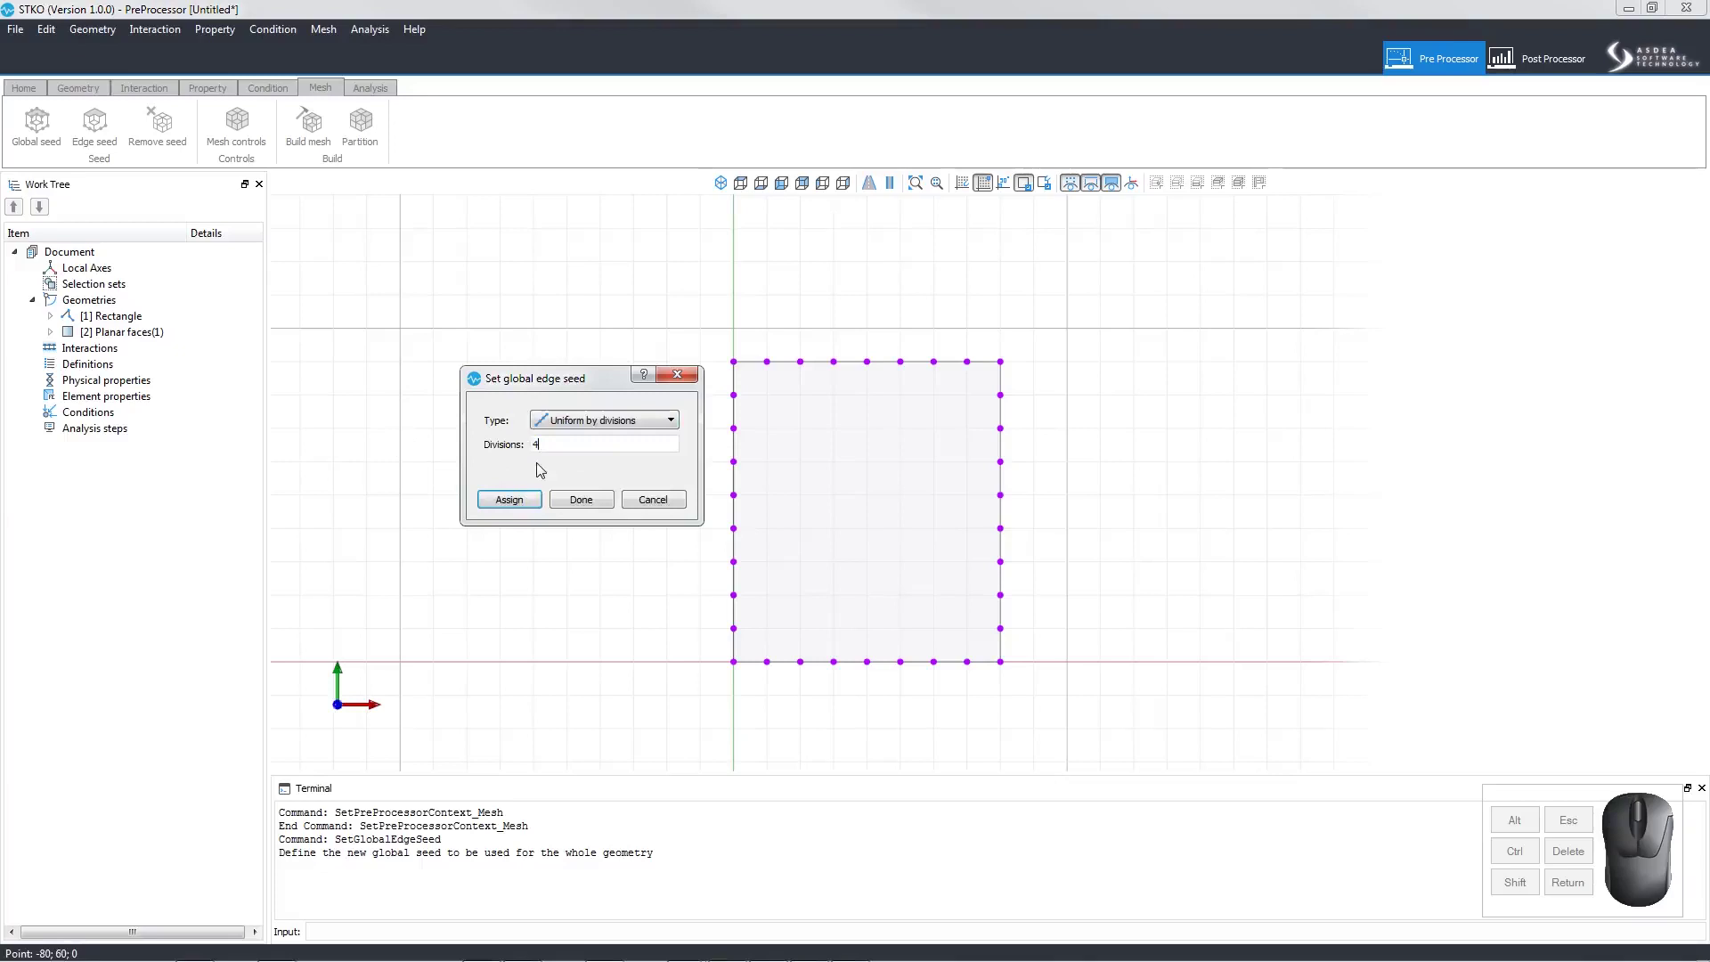
- Assign 4 uniform divisions per edge, then switch the seed type to Biased by size
{"action": "left_click", "coordinate": [529, 509]}
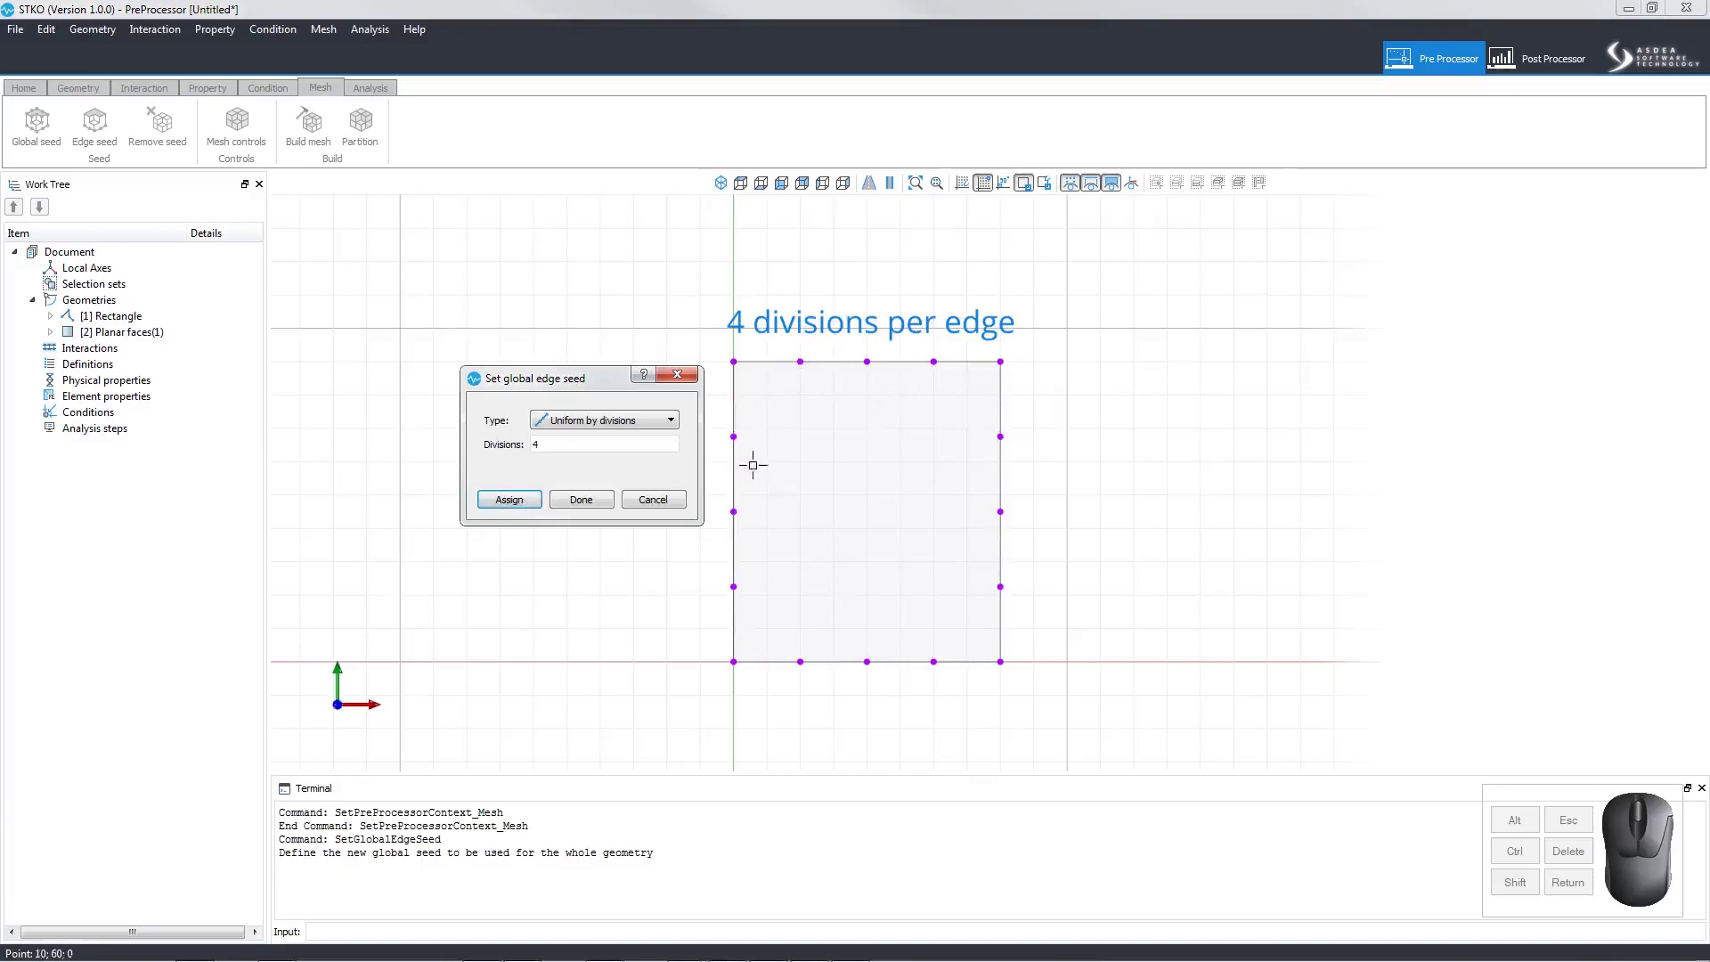
{"action": "left_click", "coordinate": [668, 417]}
{"action": "left_click", "coordinate": [599, 472]}
{"action": "left_click", "coordinate": [345, 664]}
- Assign size-10 biased seeds at bias 0.5, then 0.1, then 0.1 with reversed direction
{"action": "left_click", "coordinate": [345, 664]}
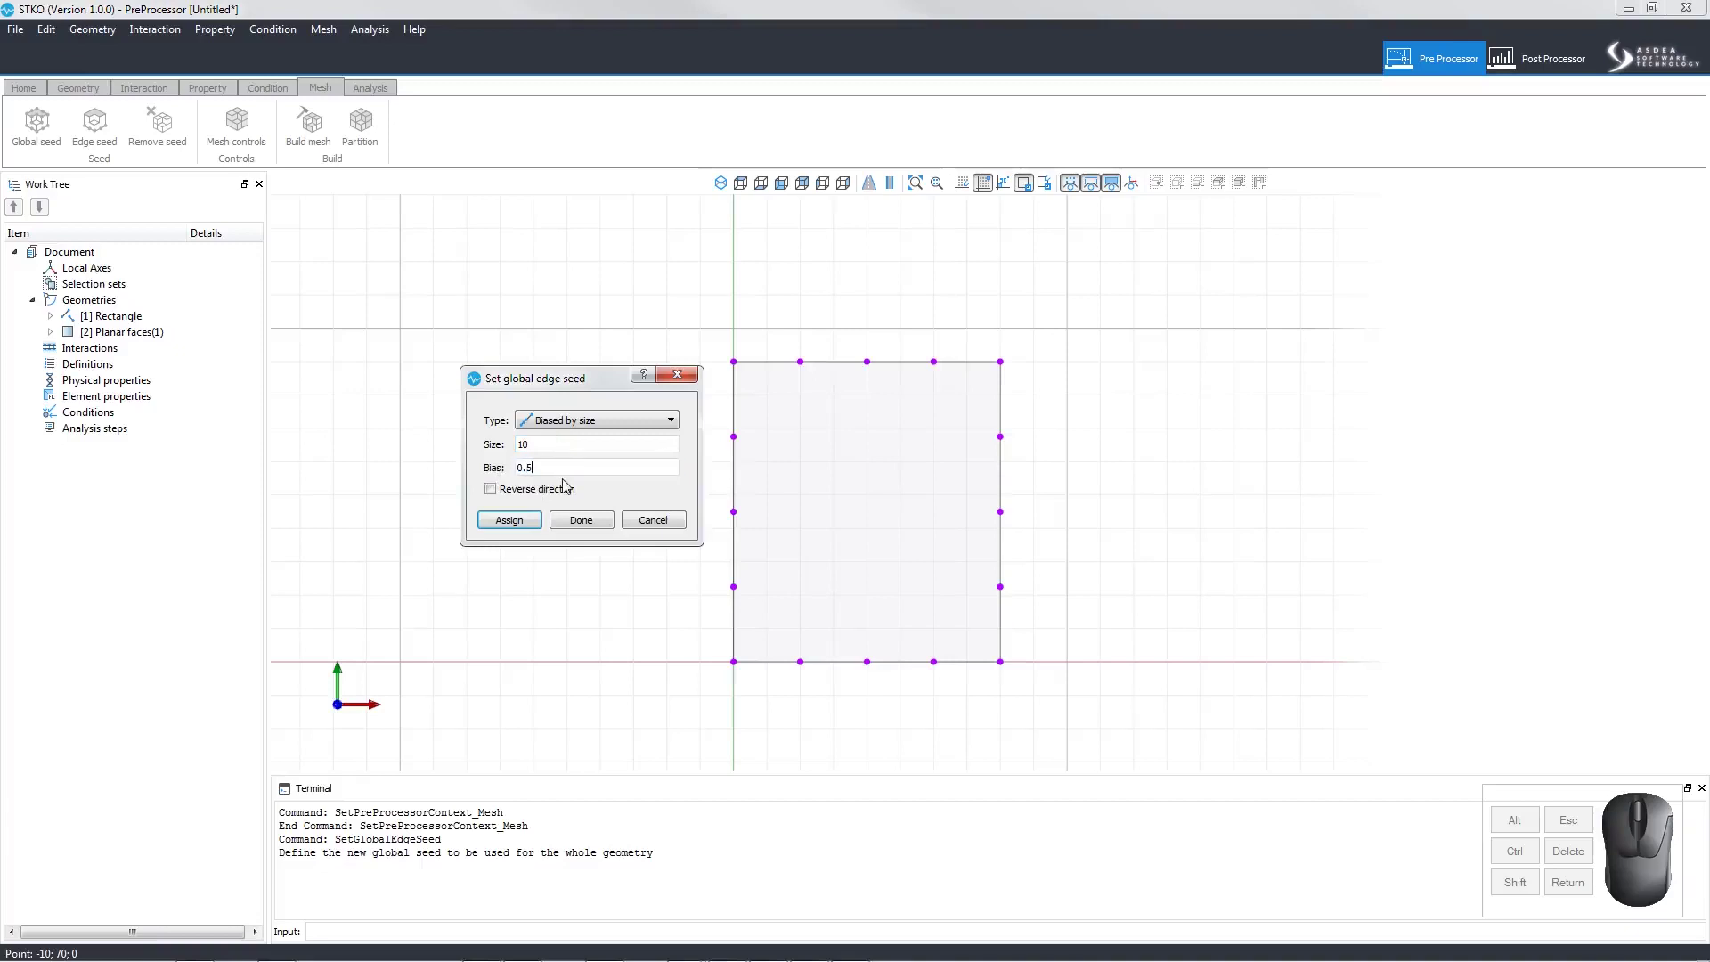
{"action": "left_click", "coordinate": [524, 522]}
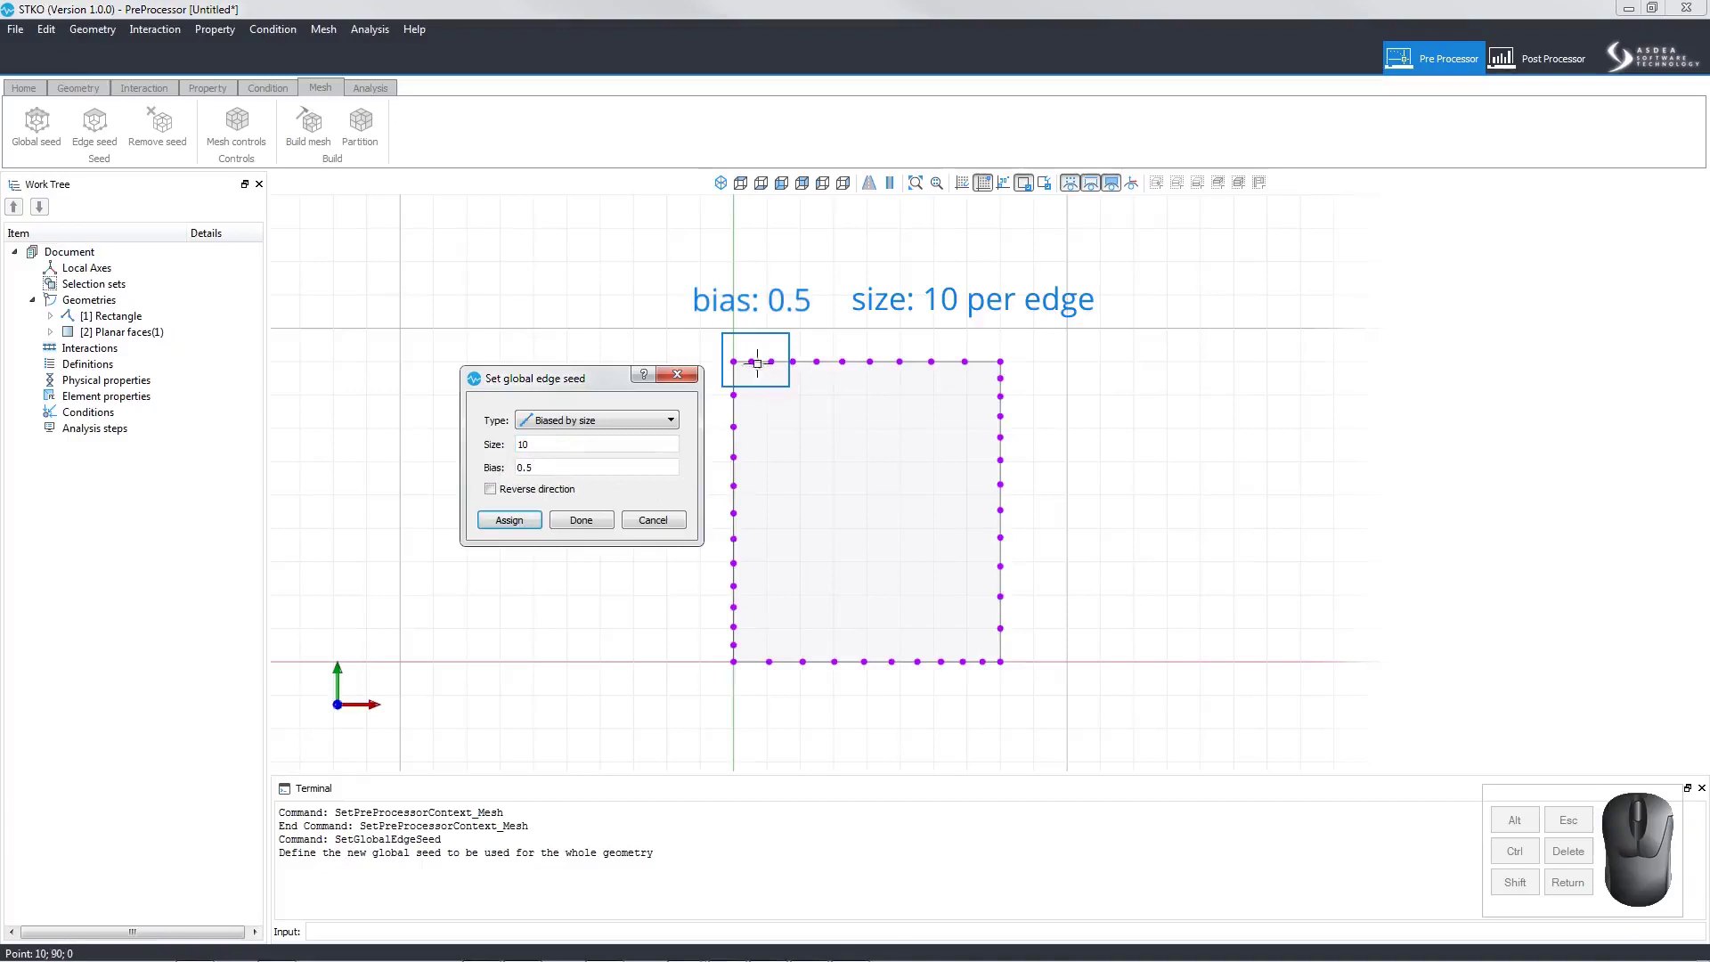
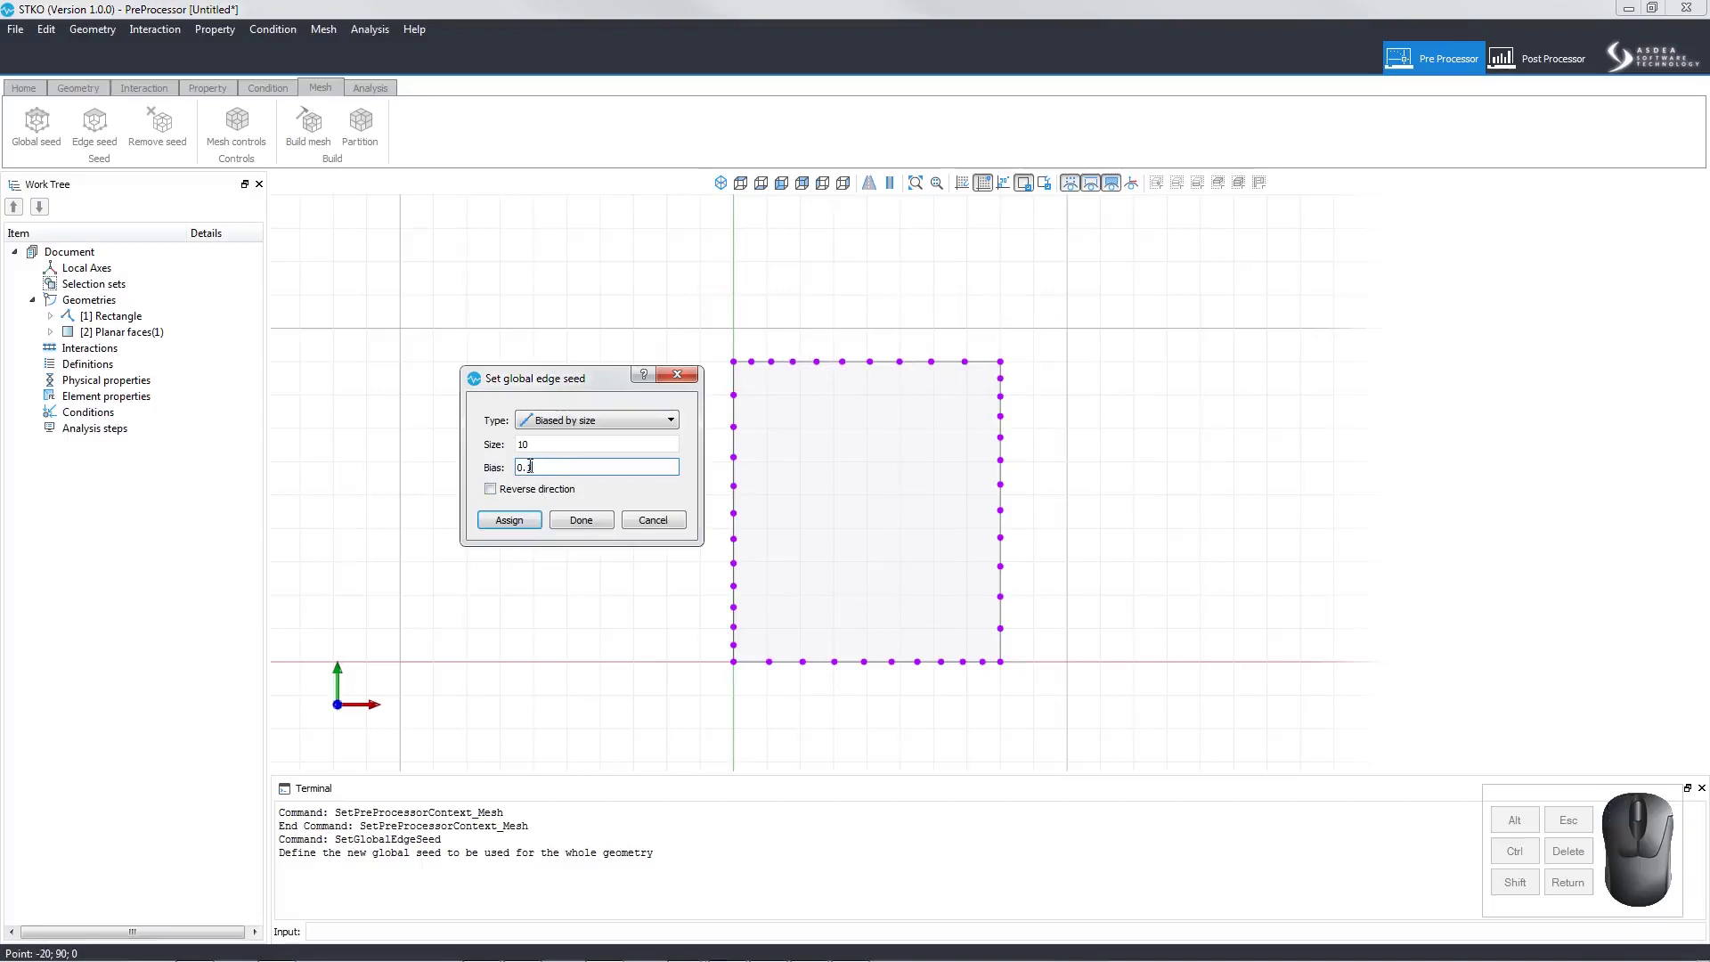
{"action": "left_click", "coordinate": [505, 523]}
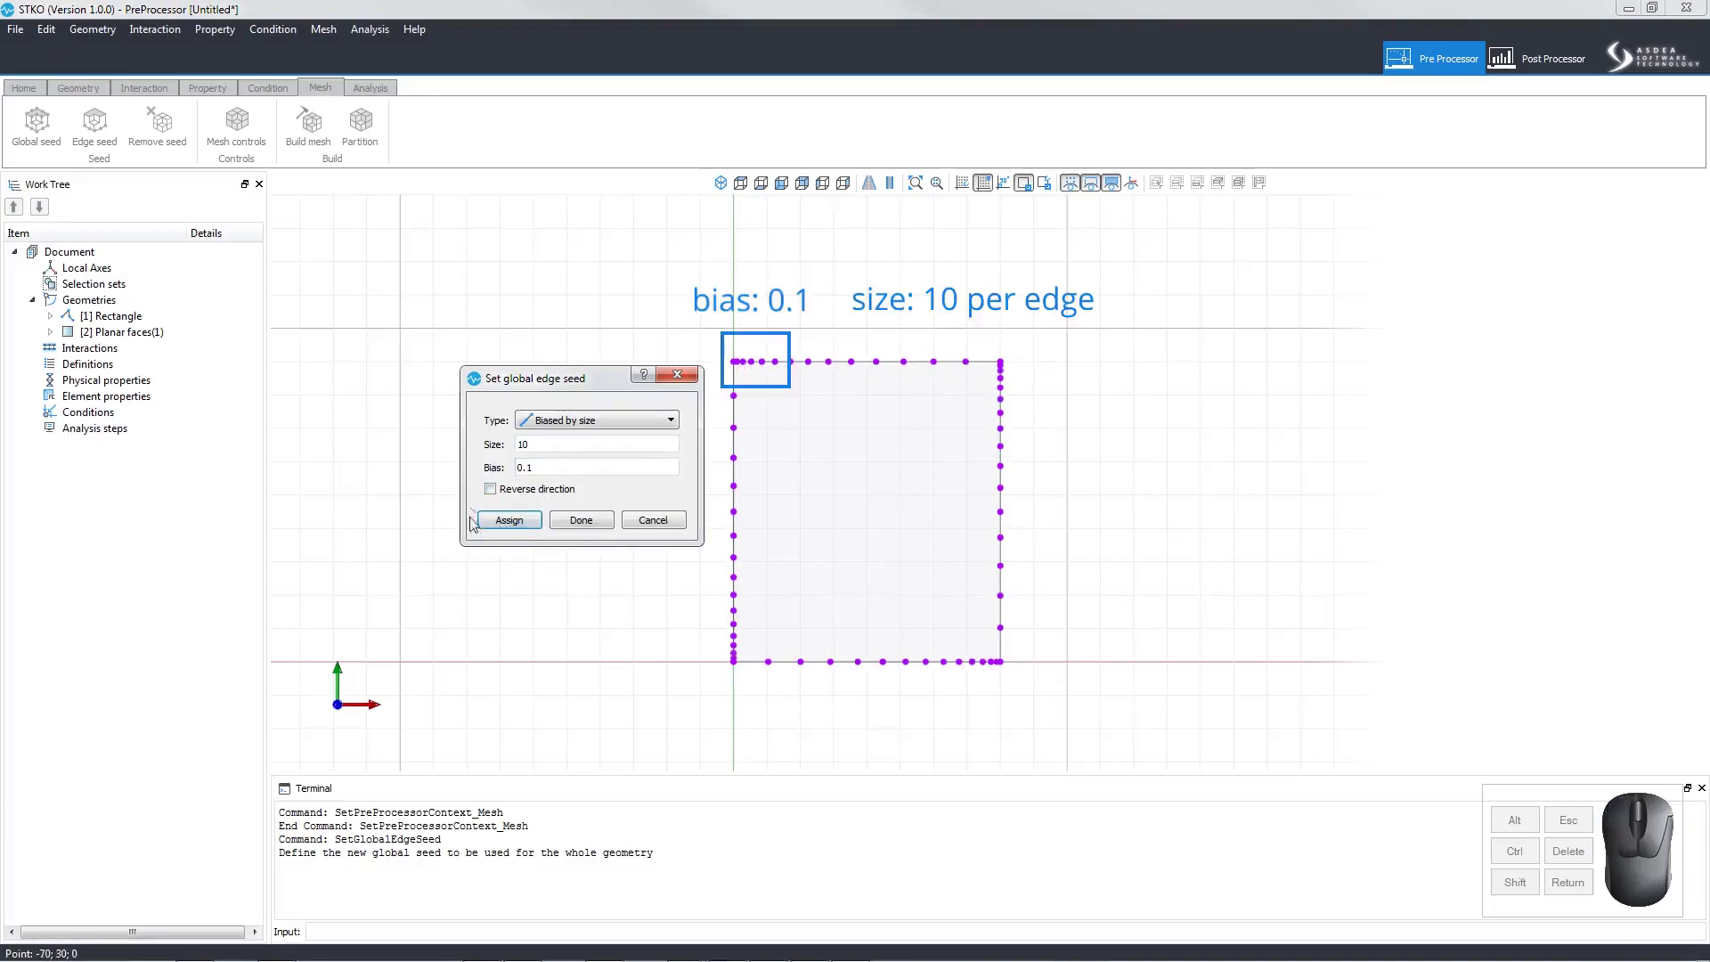
{"action": "left_click", "coordinate": [495, 488]}
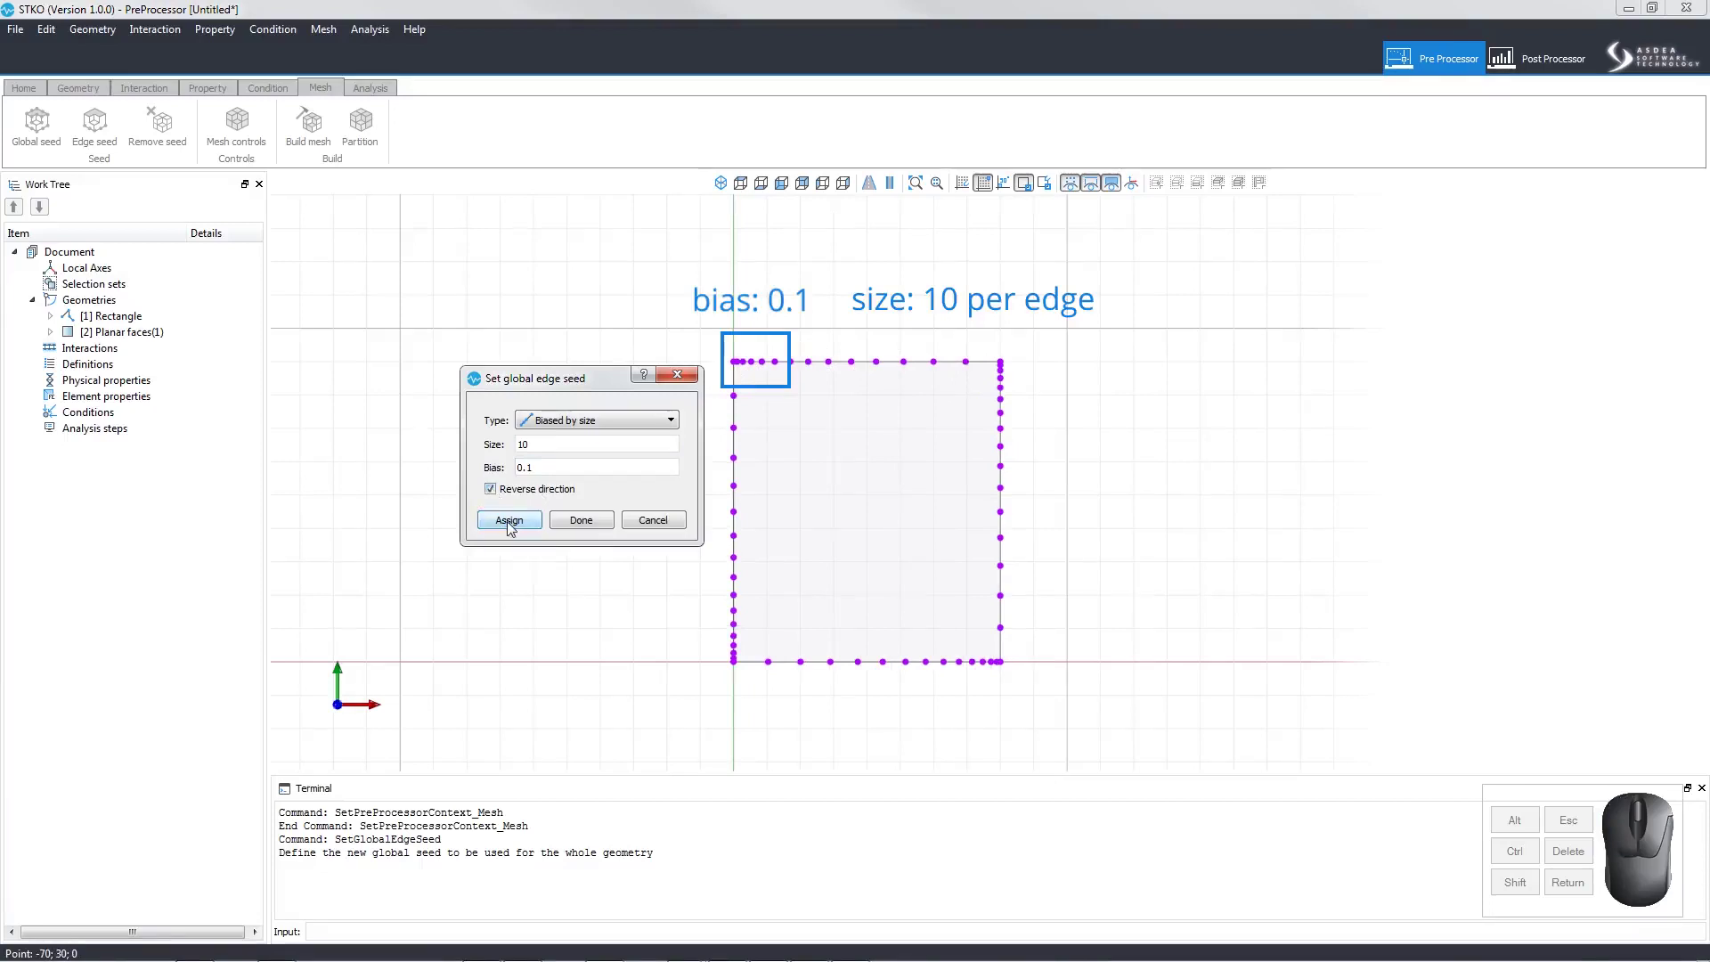
{"action": "left_click", "coordinate": [514, 532]}
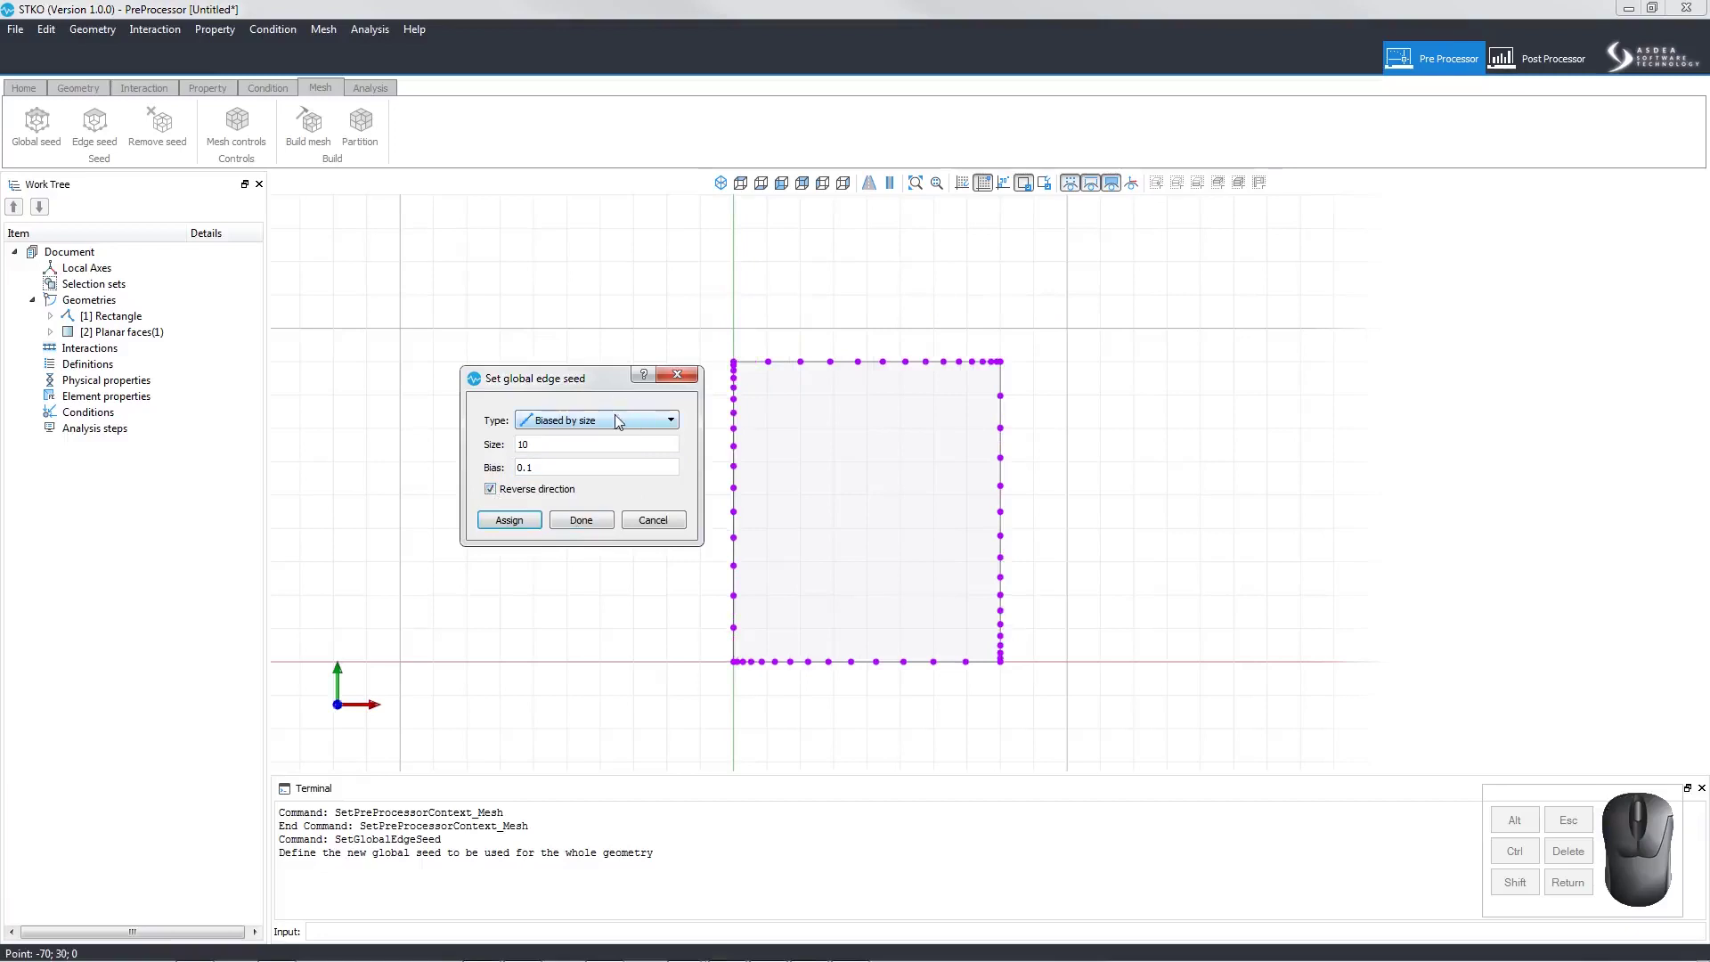
- Assign a Biased-by-divisions seed with 8 divisions, bias 0.1, reversed direction
{"action": "left_click", "coordinate": [622, 426]}
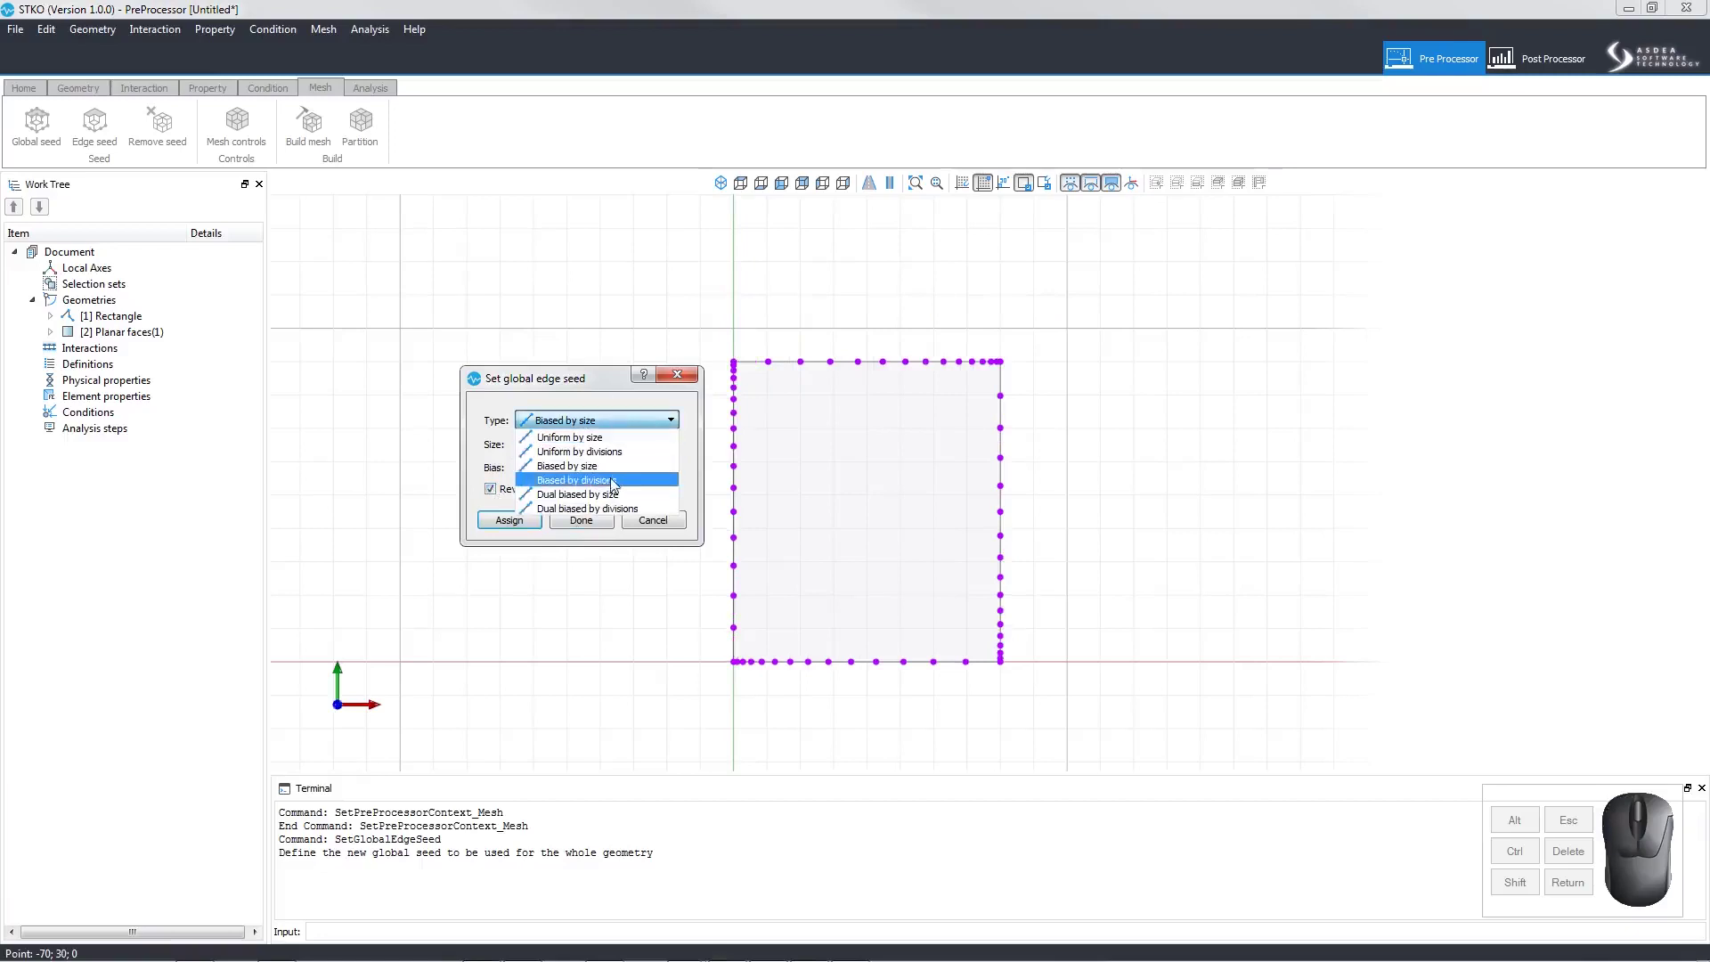
{"action": "left_click", "coordinate": [618, 492]}
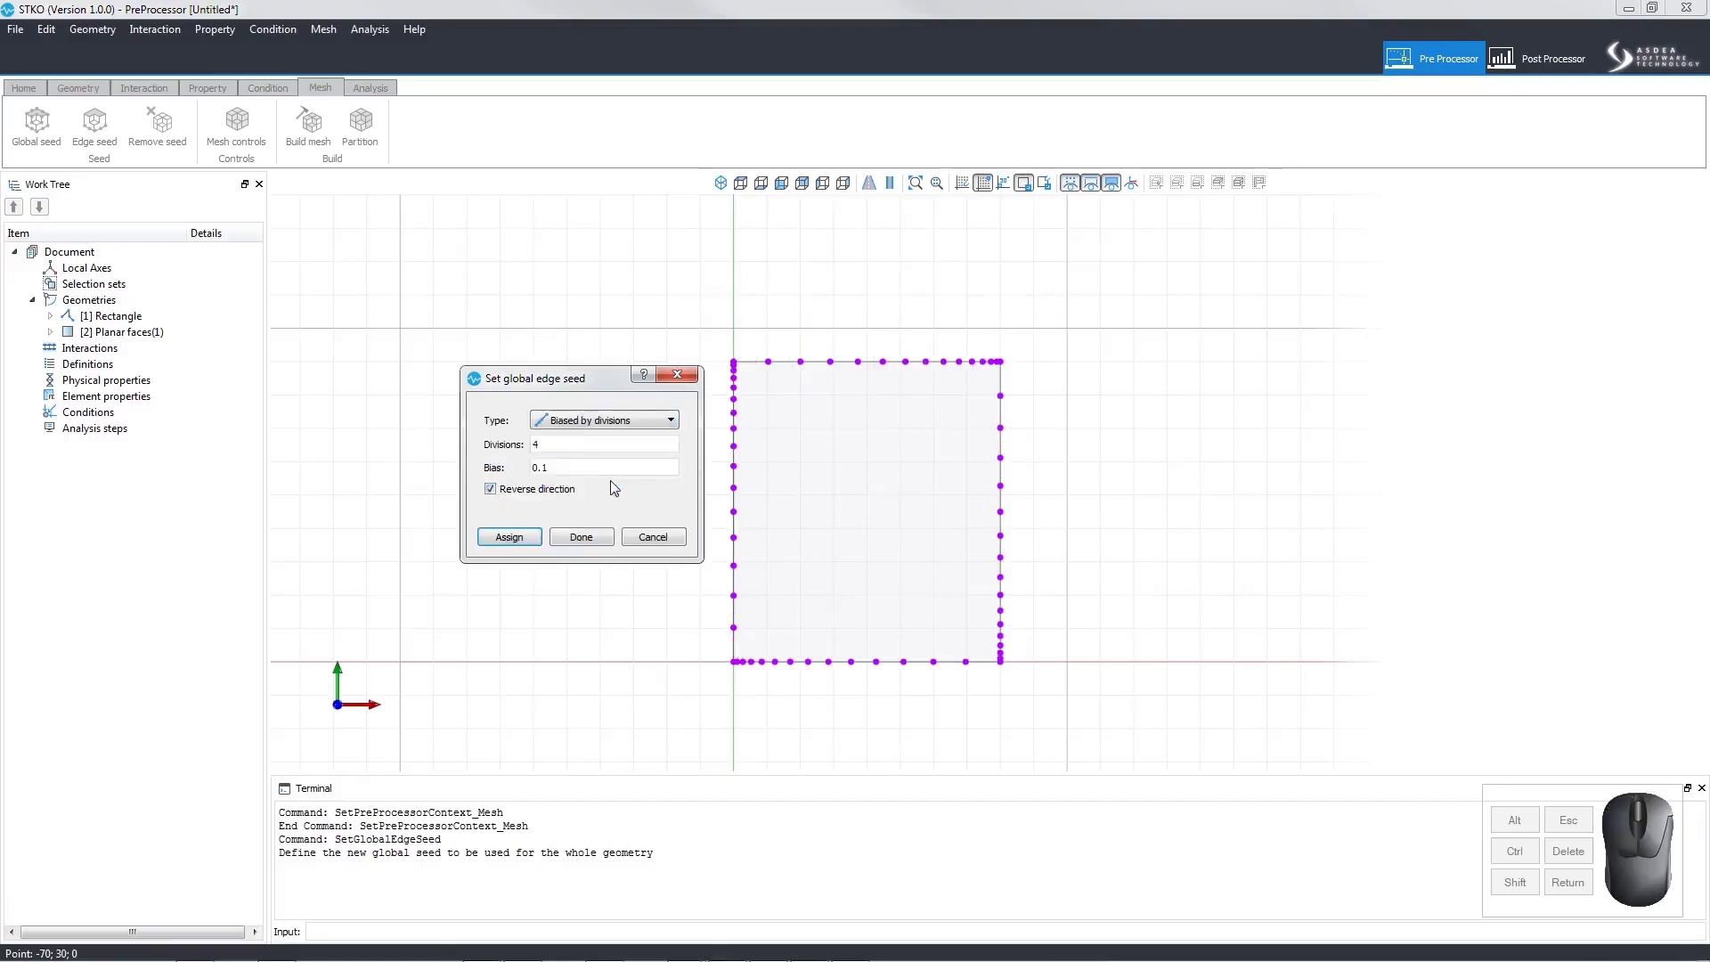
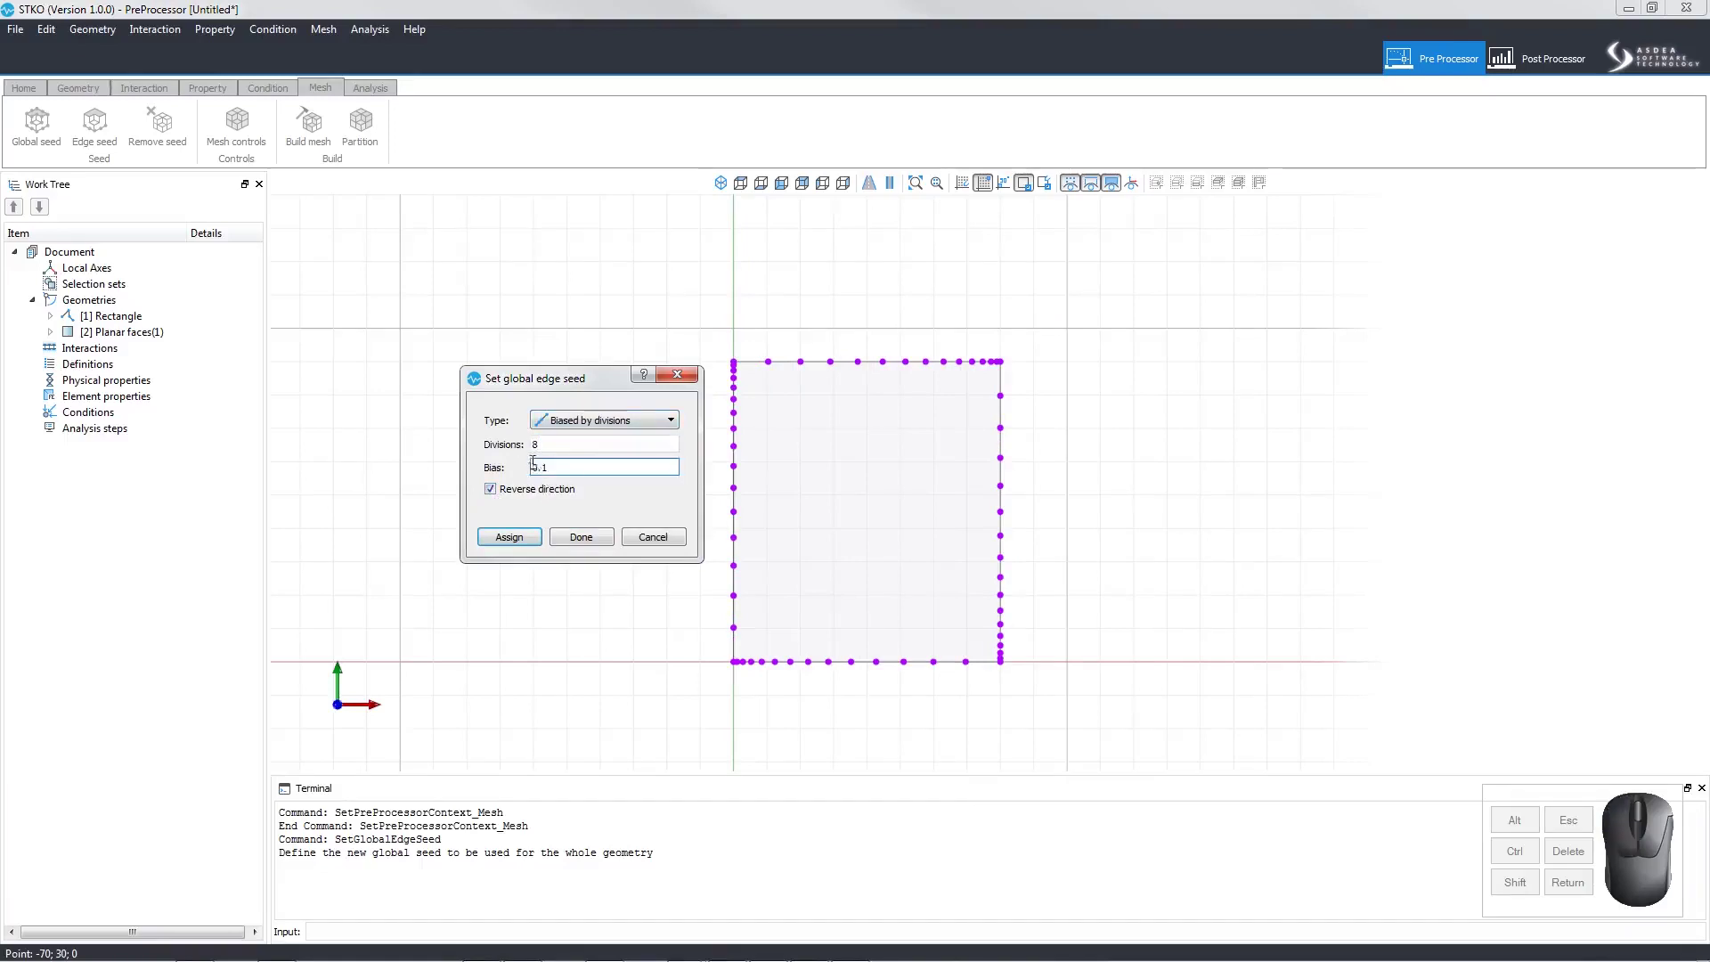
{"action": "left_click", "coordinate": [513, 553]}
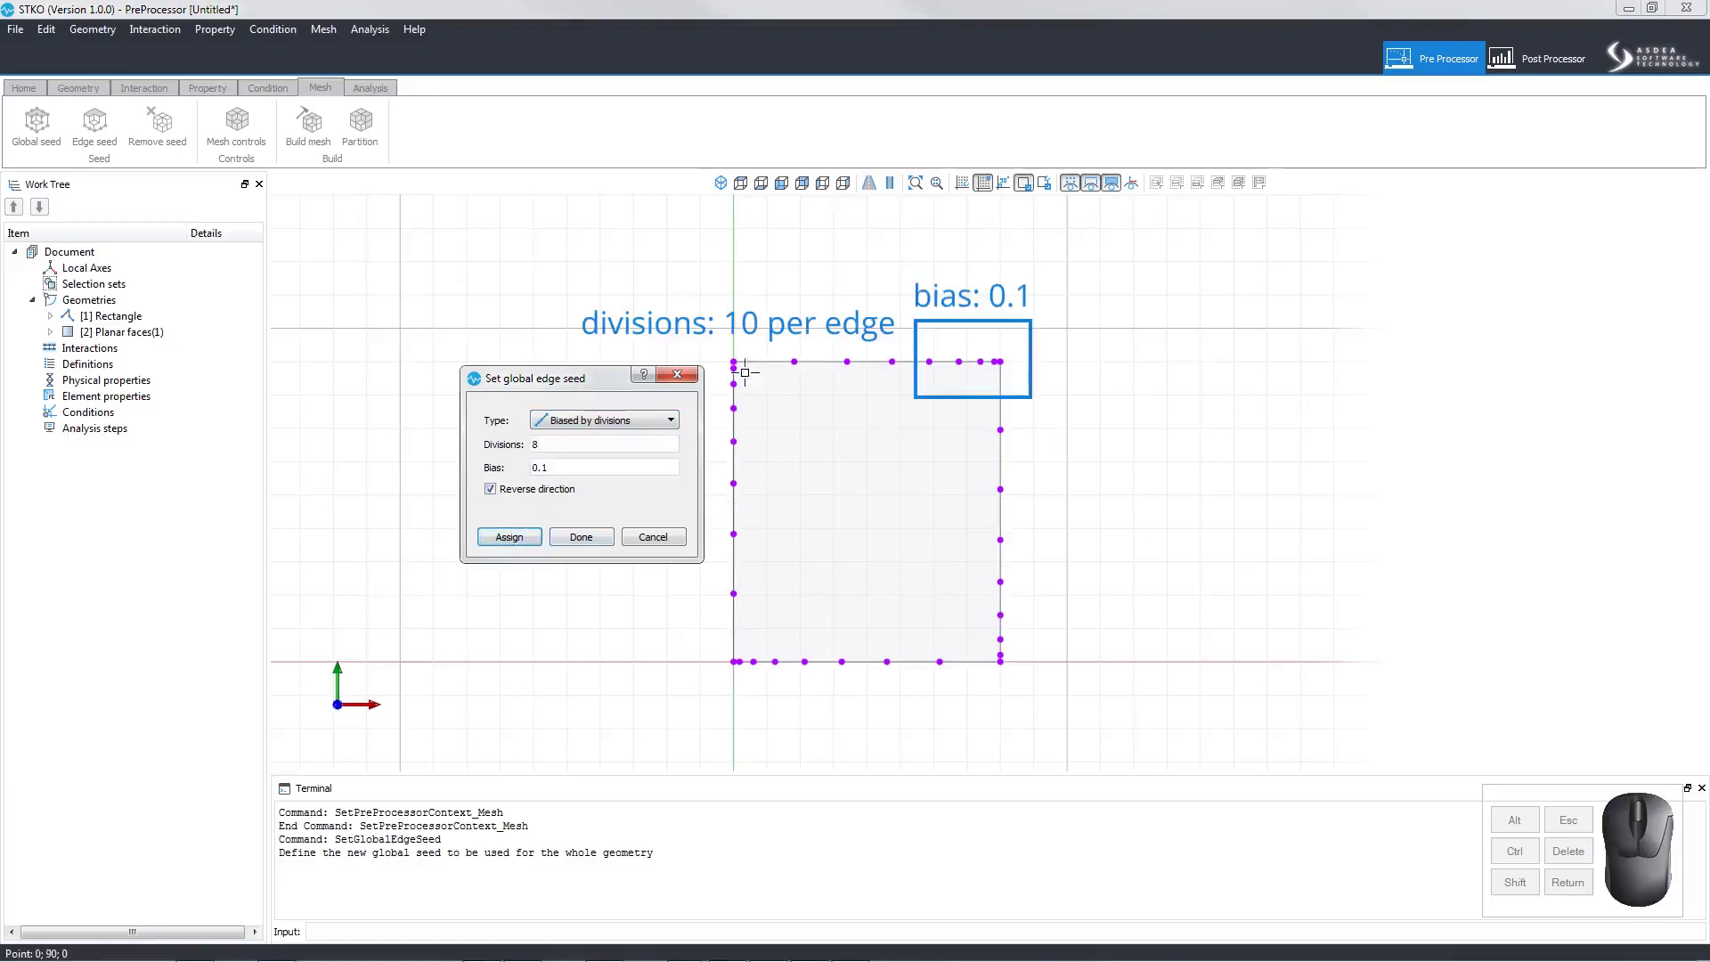
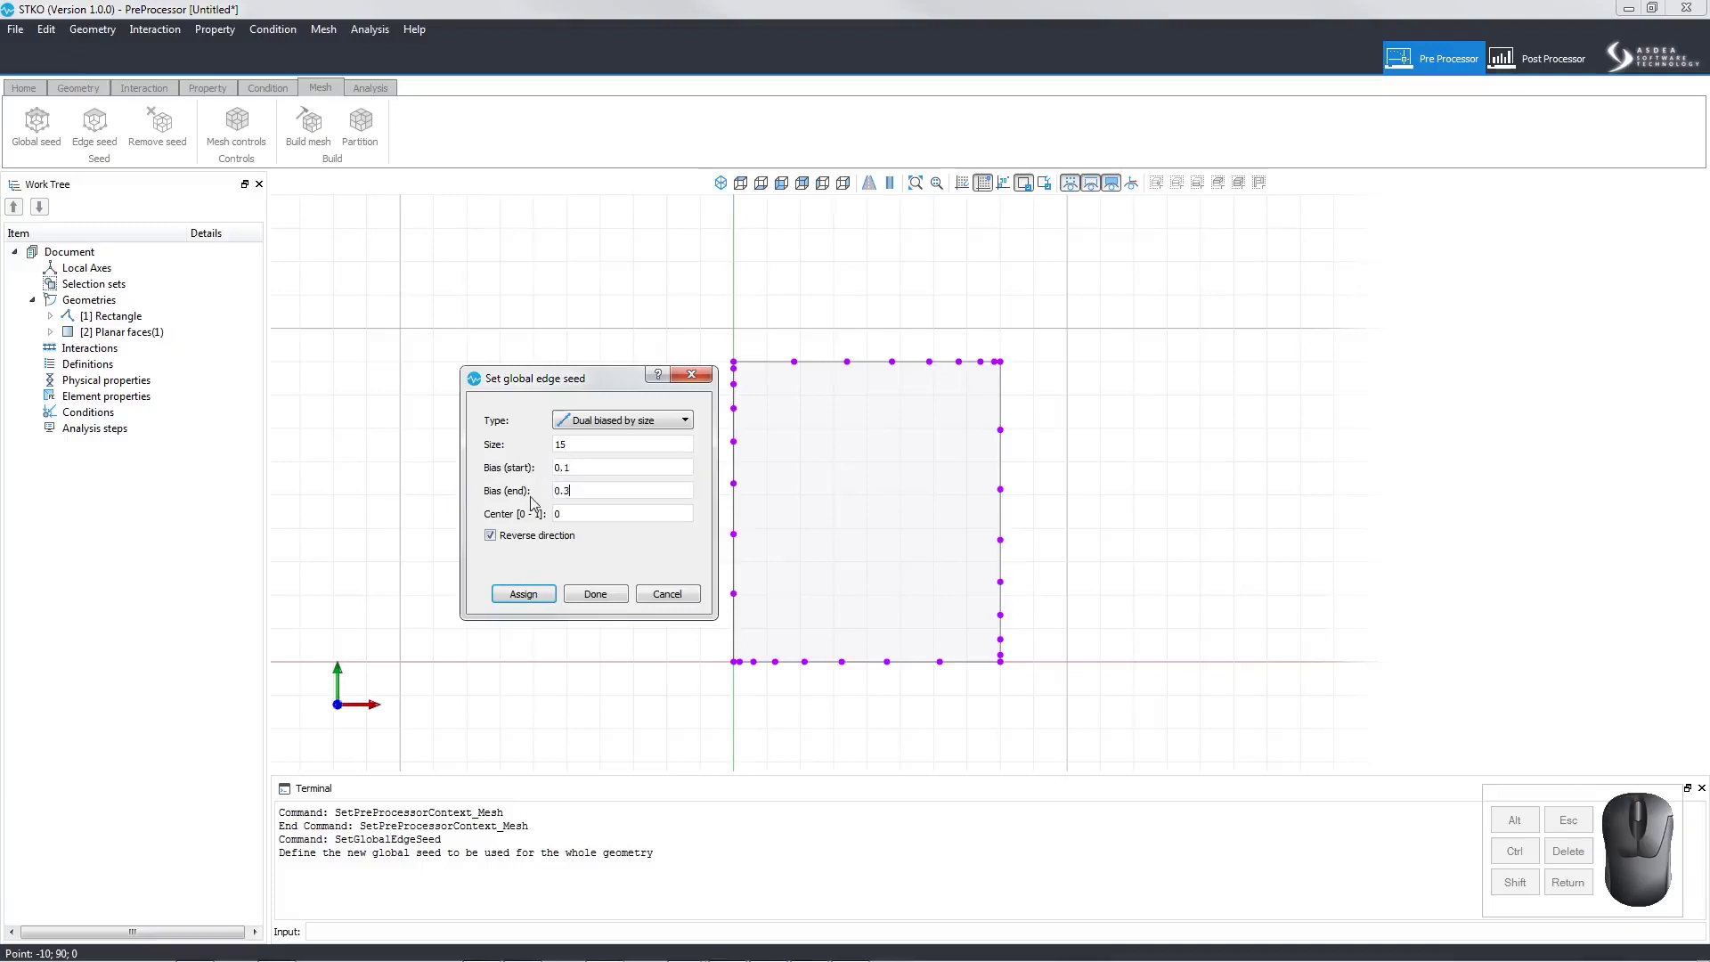
- Assign a Dual-biased-by-size seed: size 15, start bias 0.1, end bias 0.3
{"action": "left_click", "coordinate": [617, 551]}
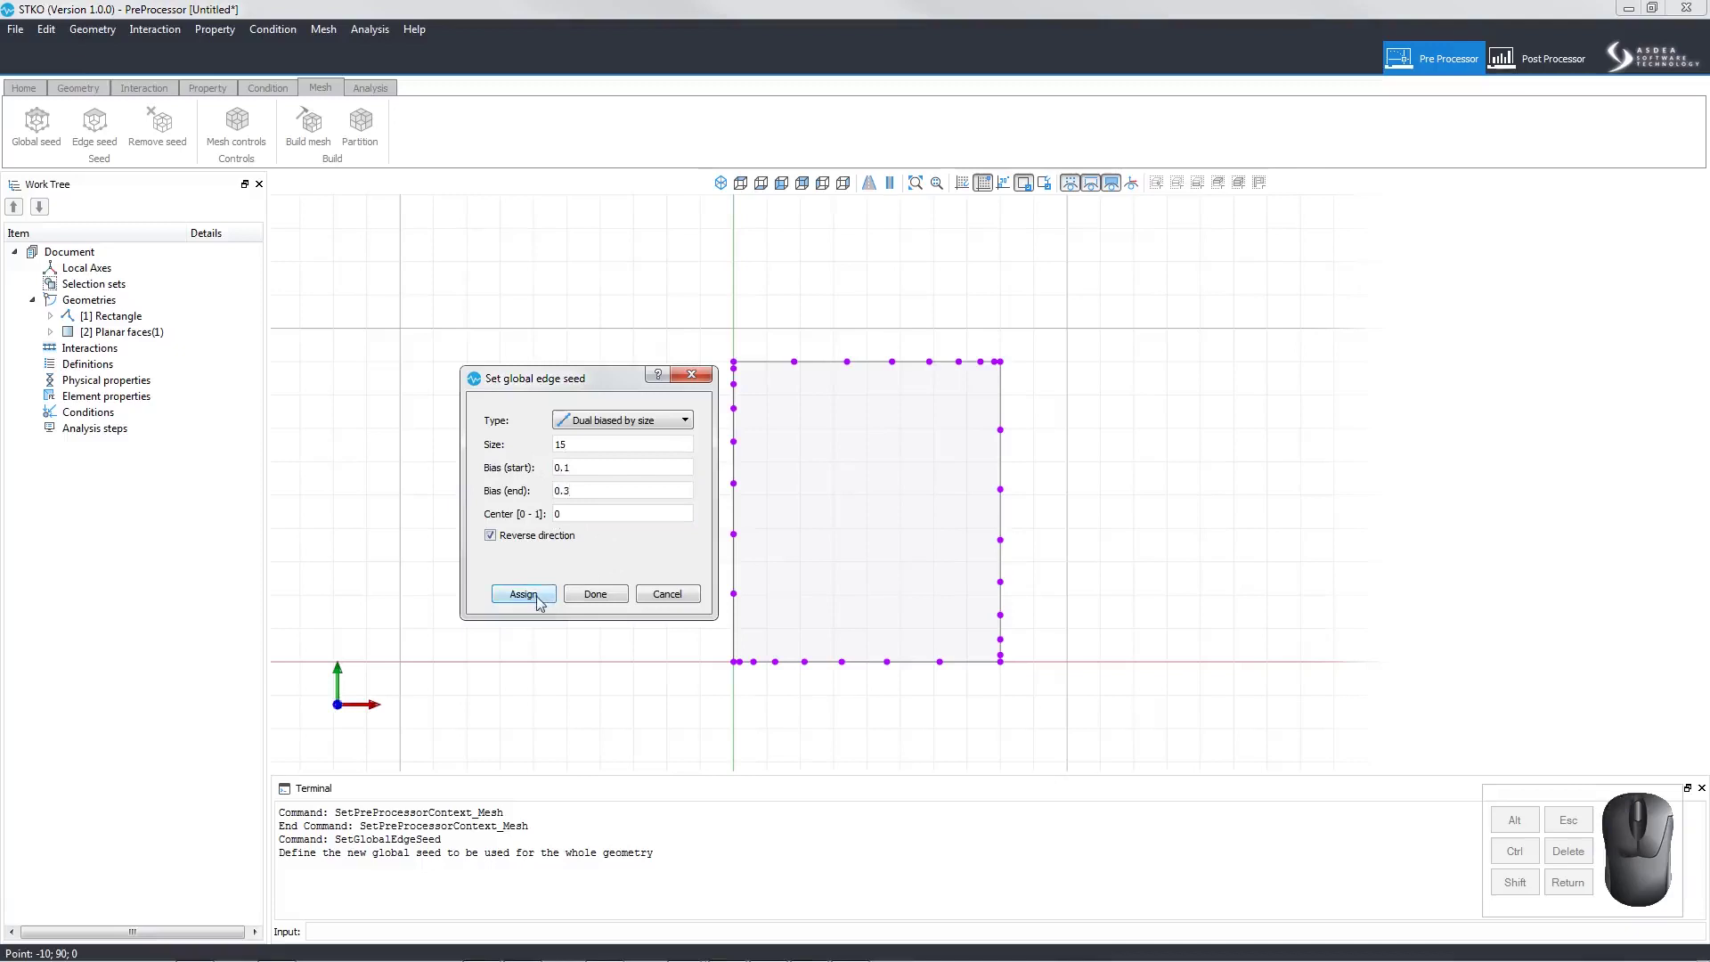
{"action": "left_click", "coordinate": [541, 598]}
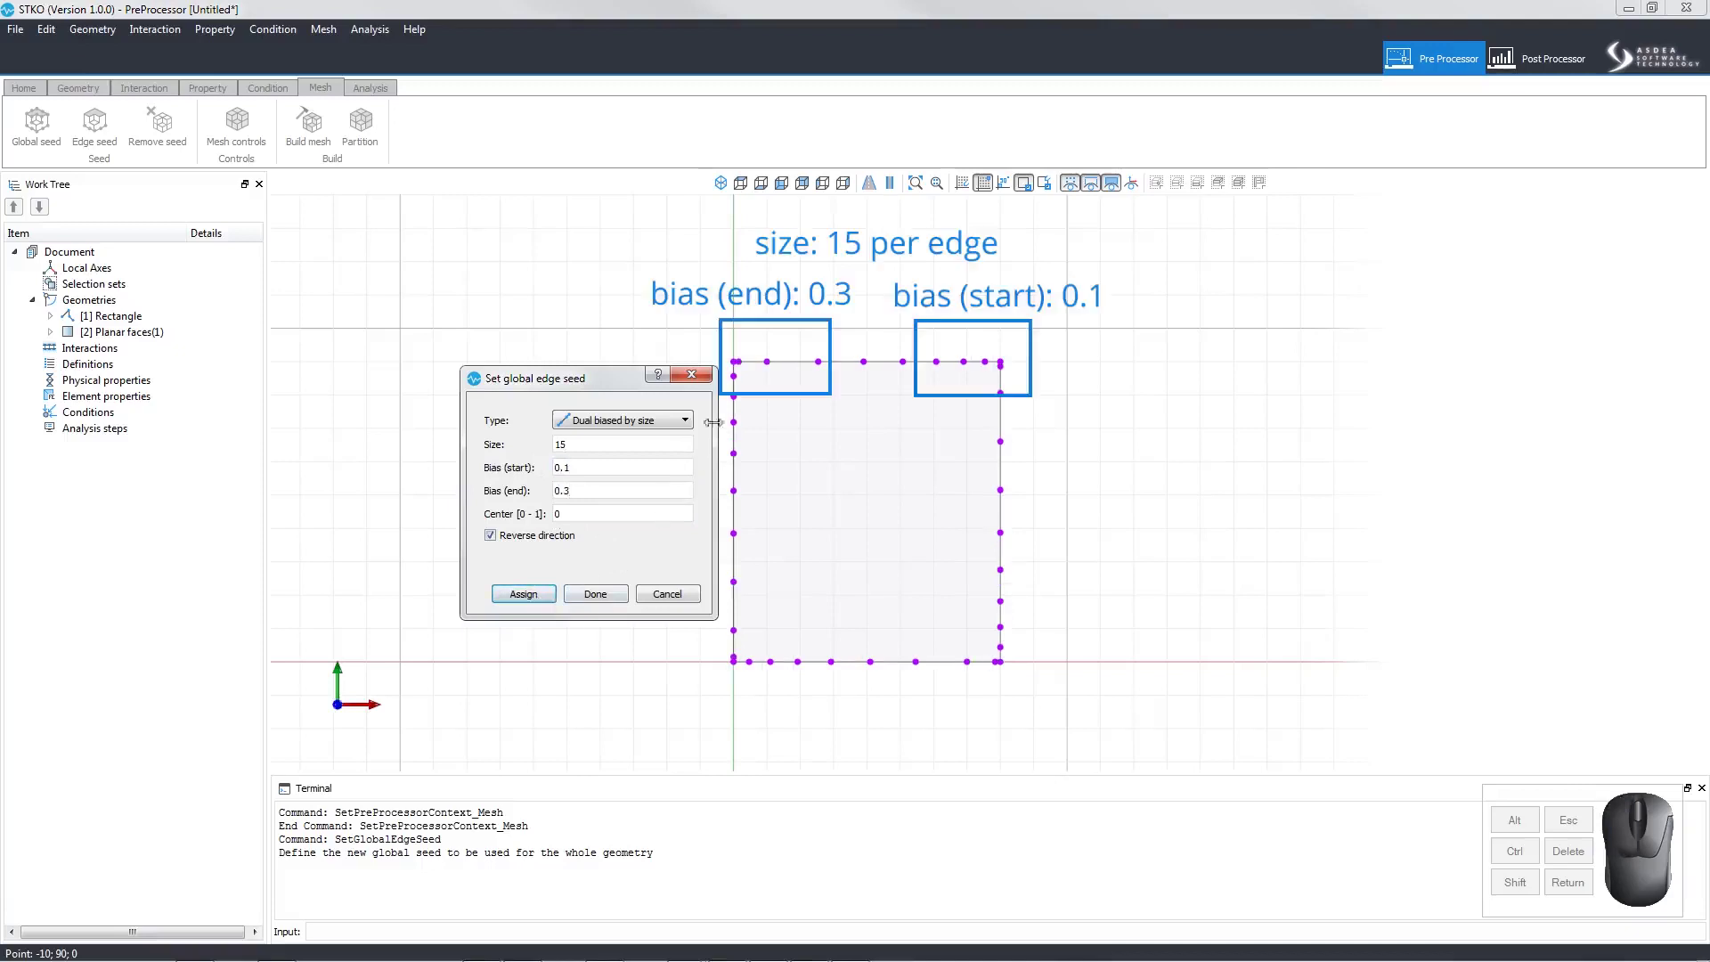
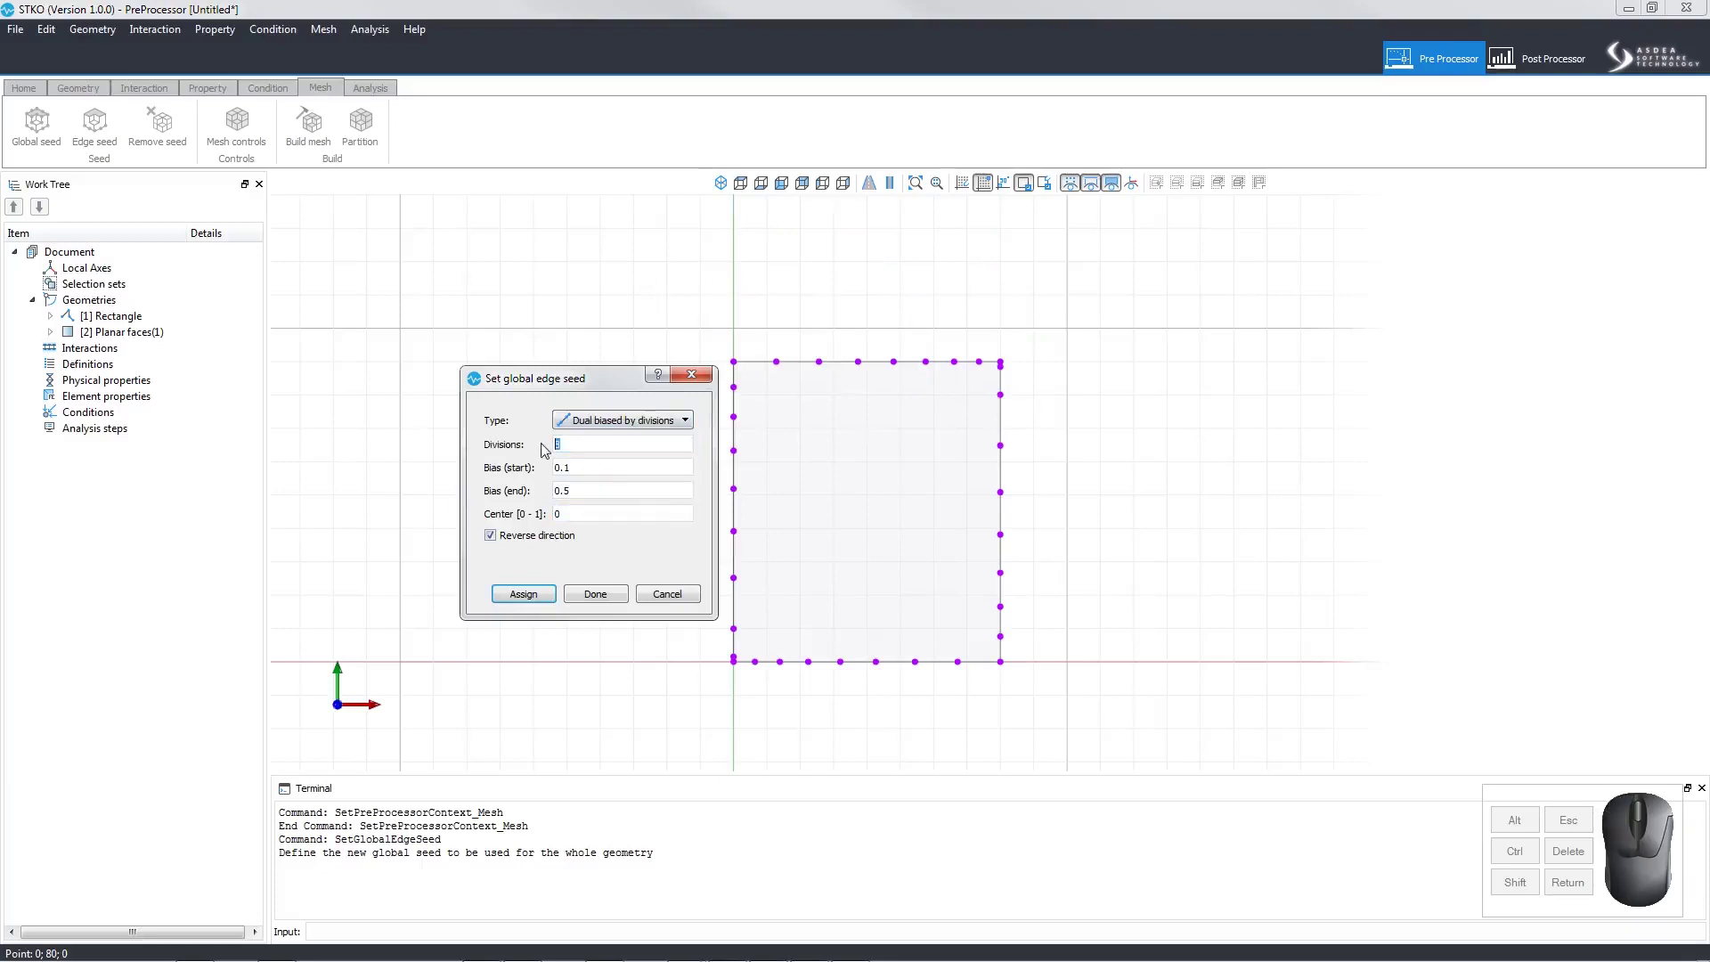
- Assign 10 dual-biased divisions with end bias 0.5, then reassign with start bias 0.8
{"action": "left_click", "coordinate": [595, 479]}
{"action": "left_click", "coordinate": [530, 612]}
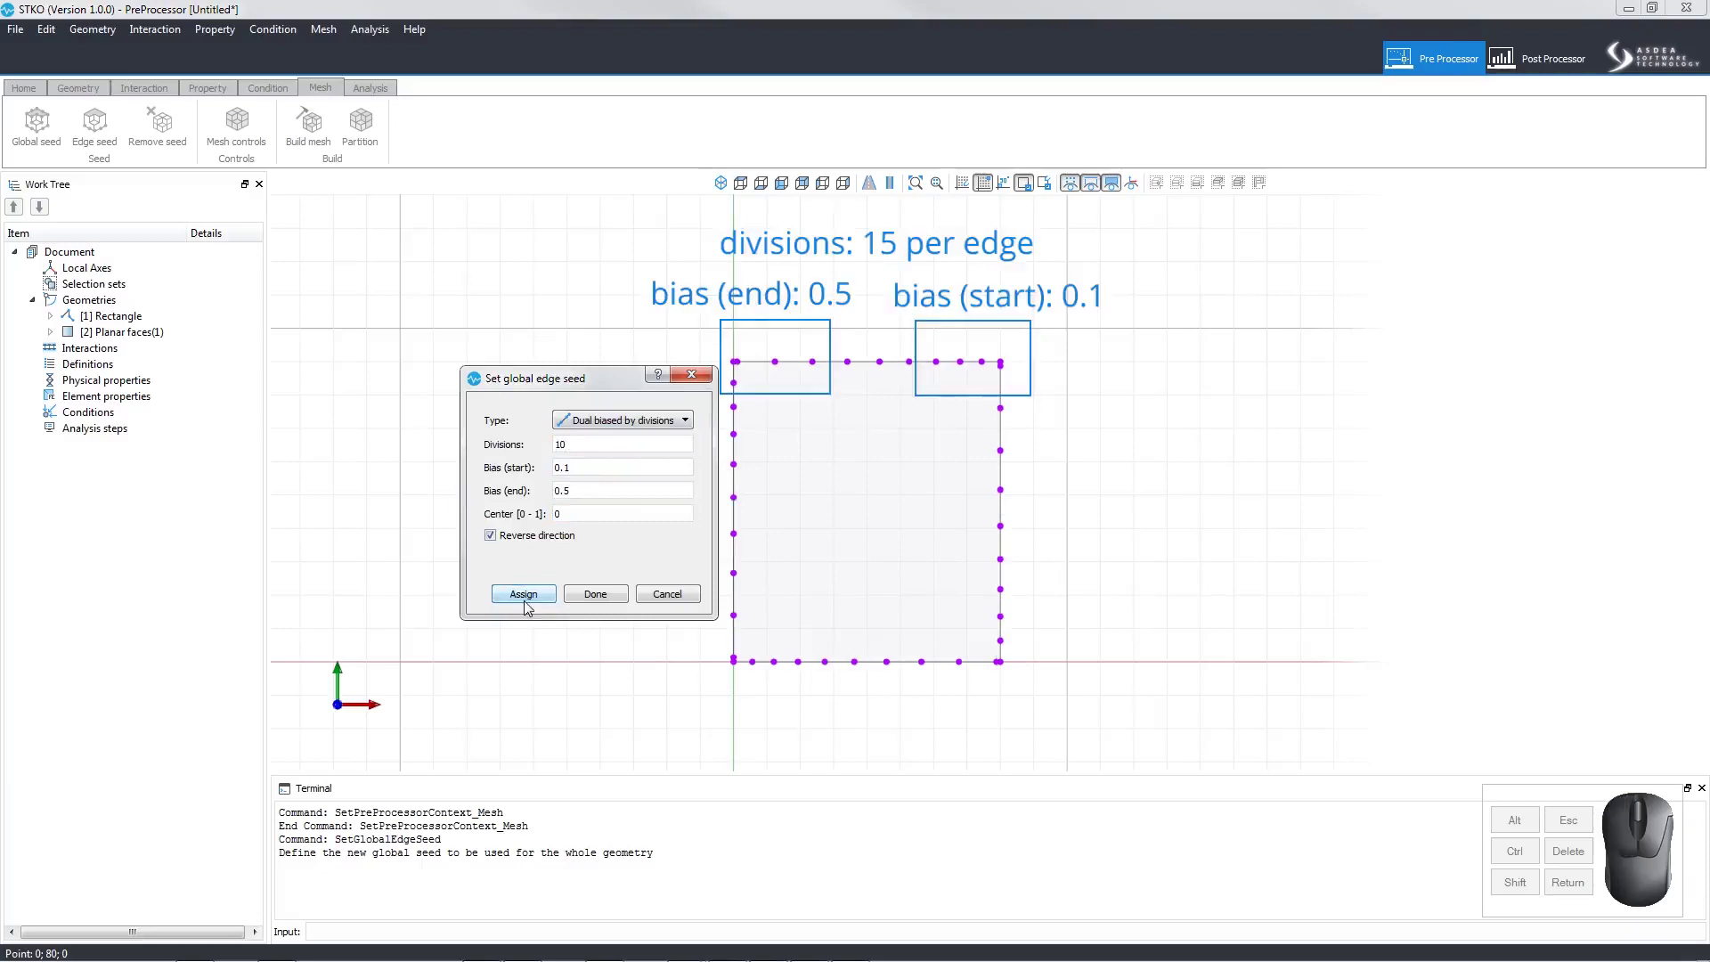
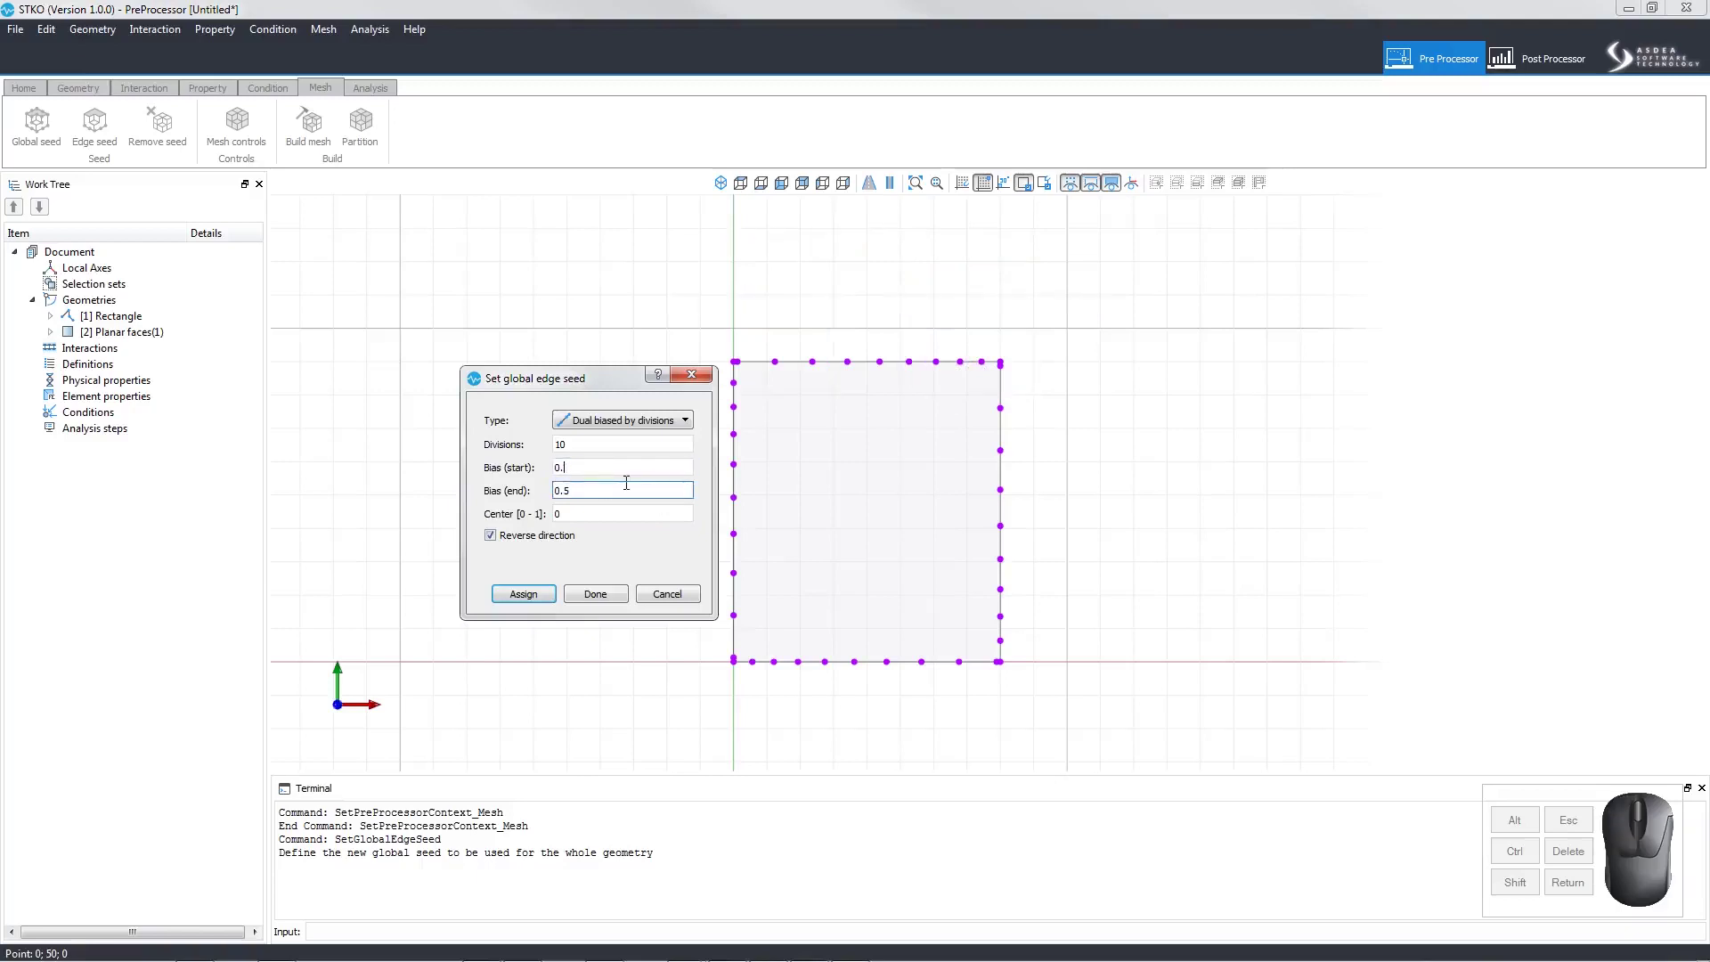
{"action": "left_click", "coordinate": [542, 591]}
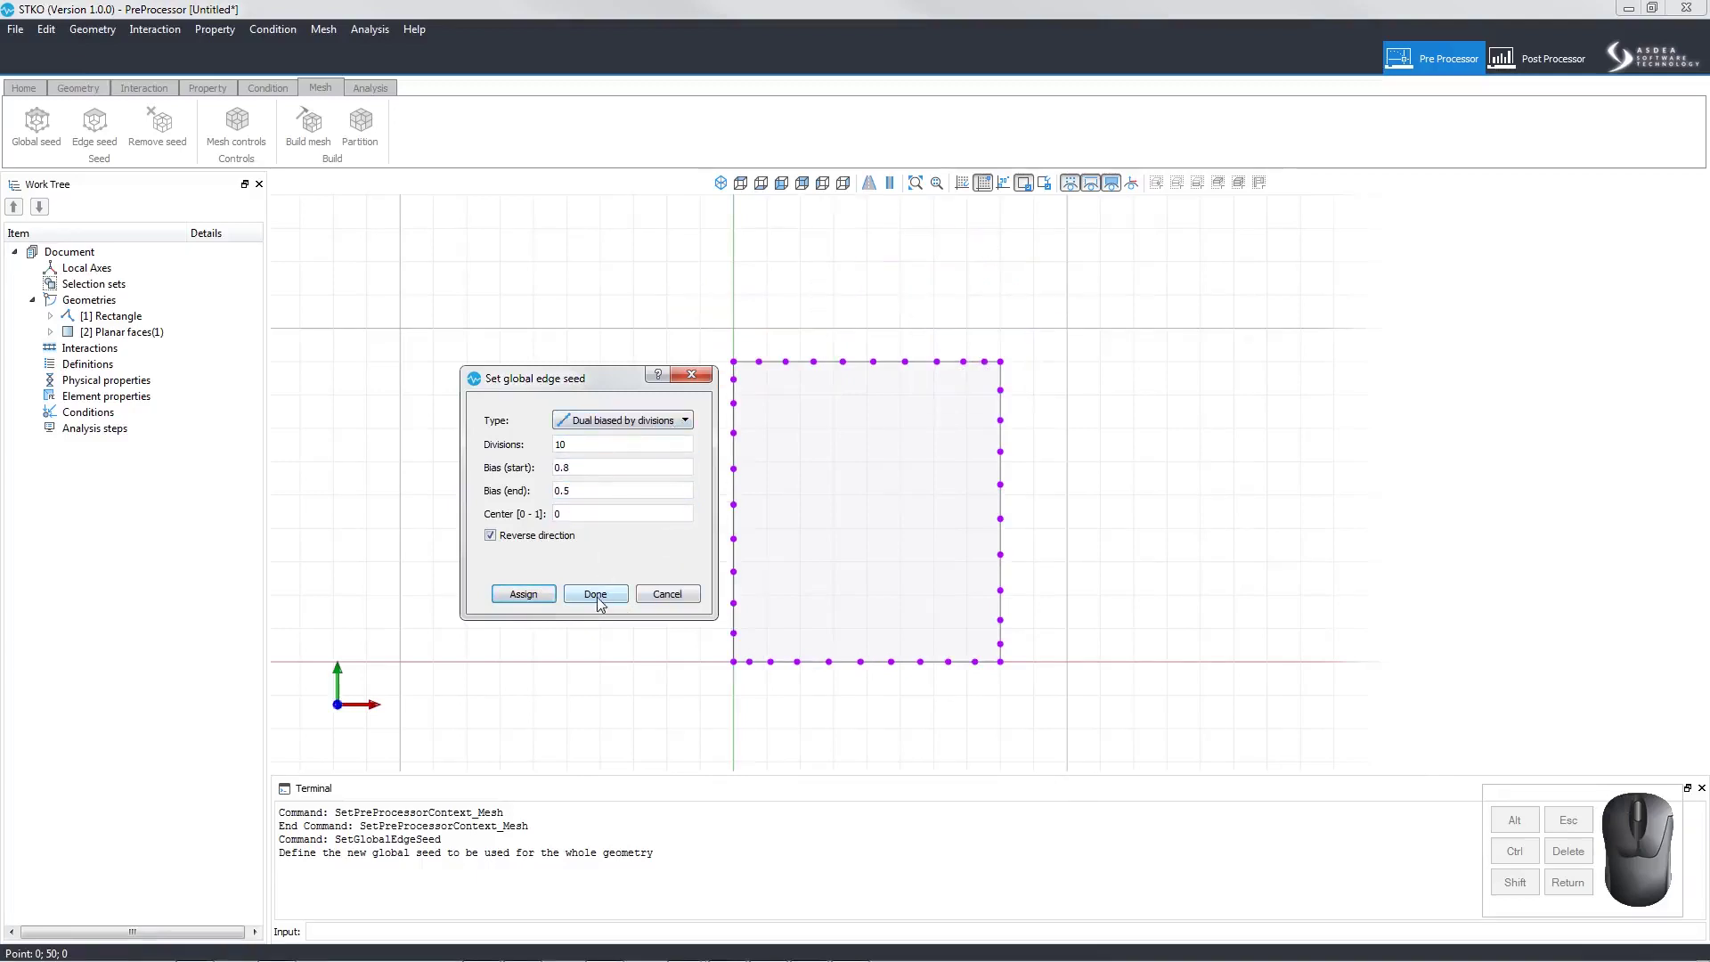
- Finish the global edge seed and try the Mesh controls command on the rectangle face
{"action": "left_click", "coordinate": [604, 609]}
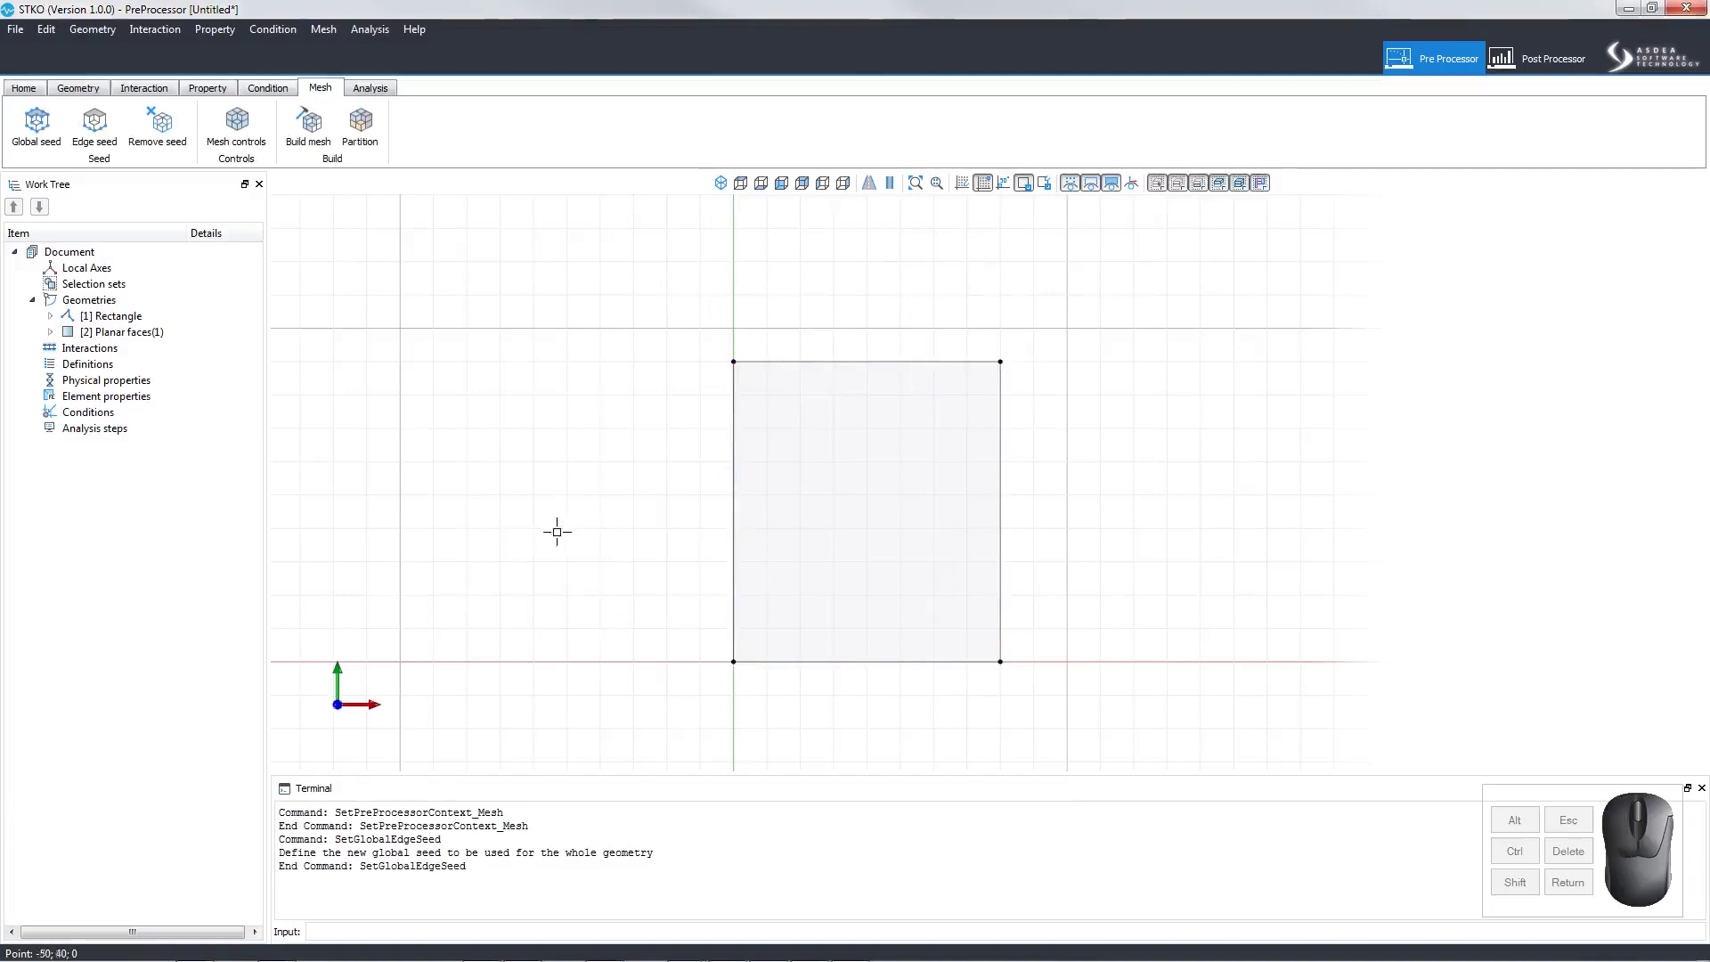
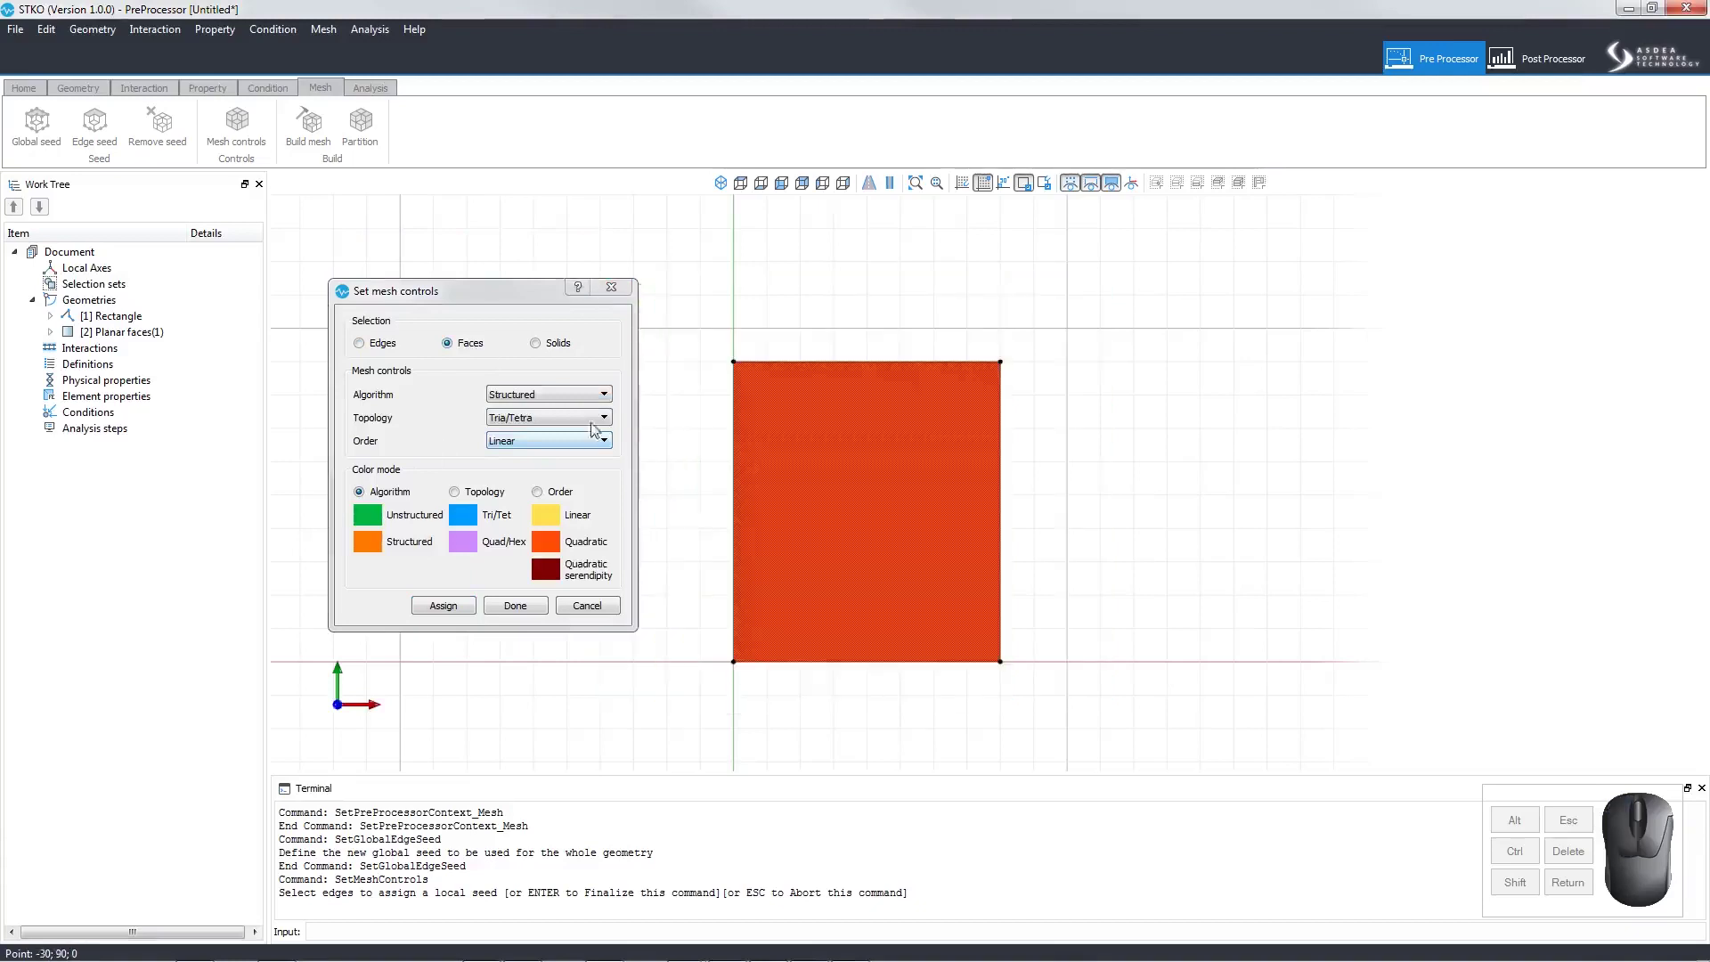
{"action": "left_click", "coordinate": [509, 618]}
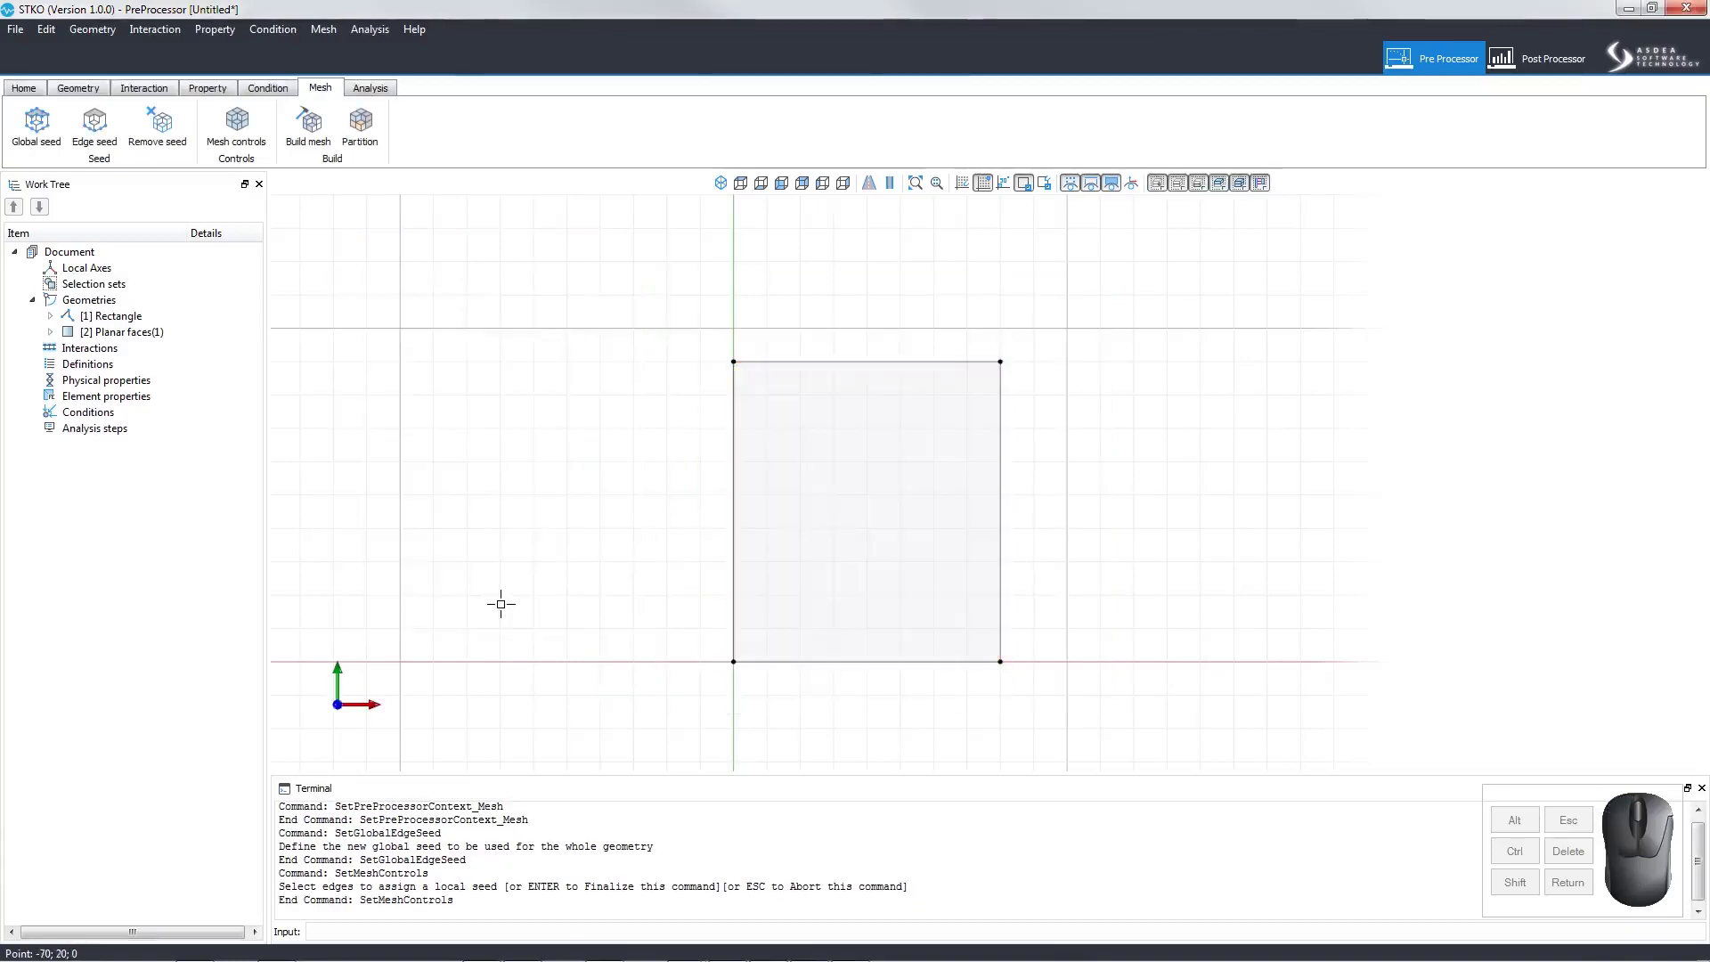
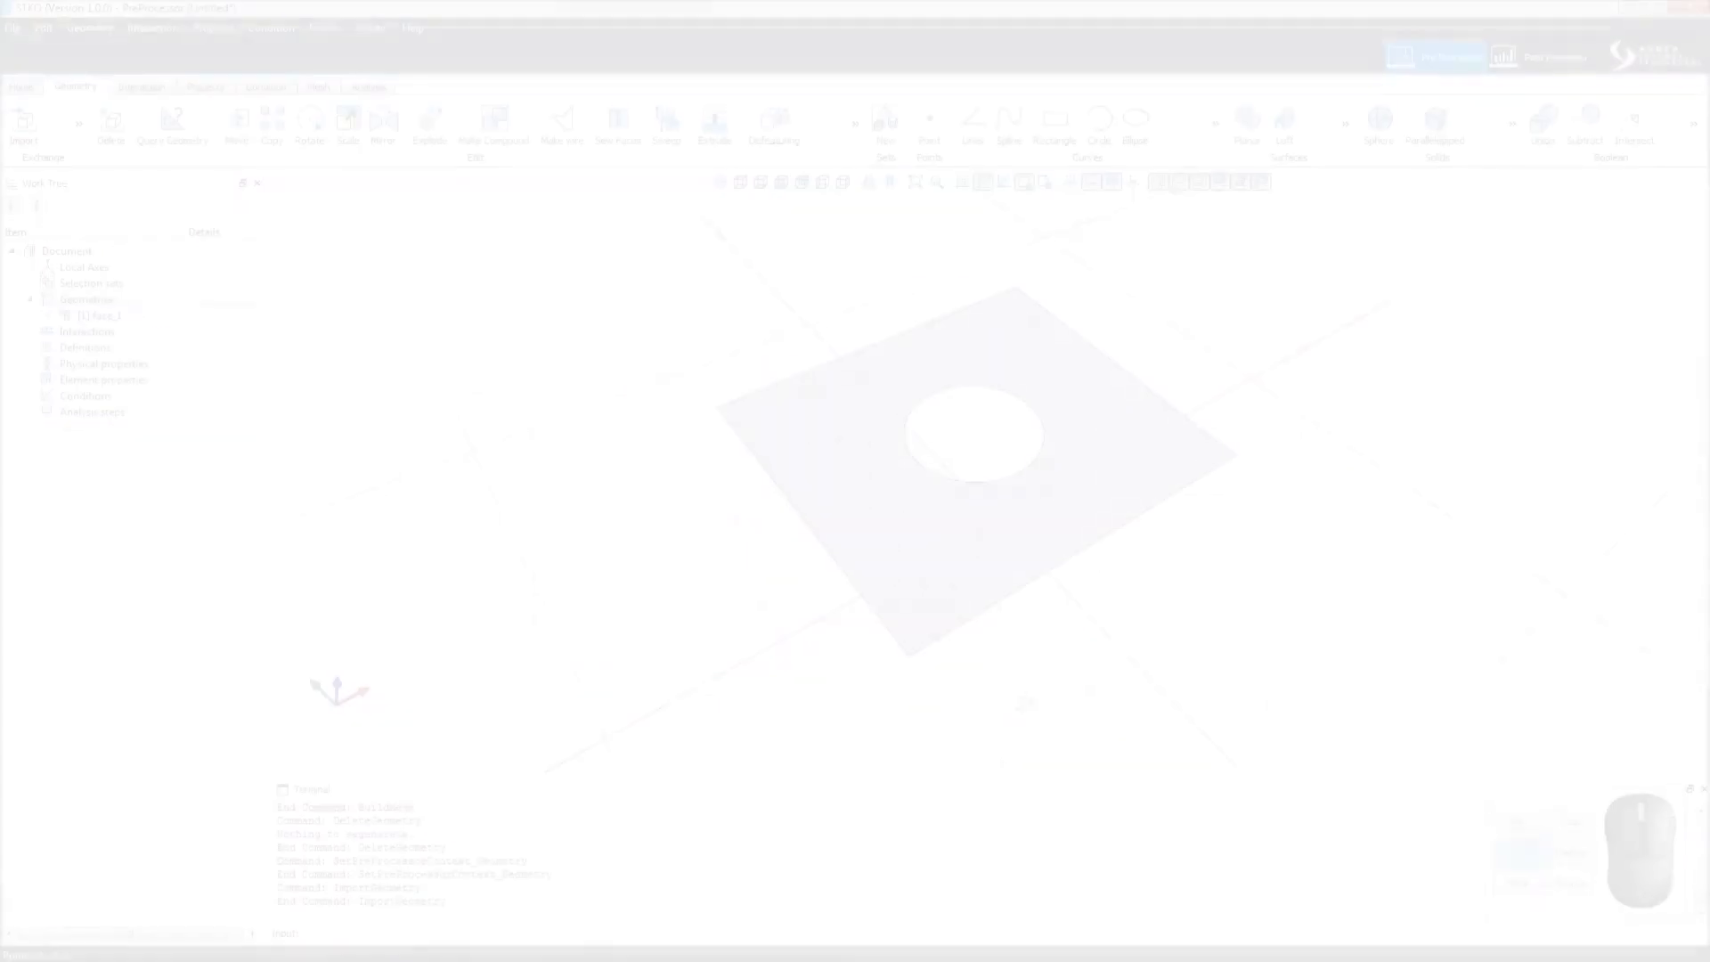
- Expand face_1 in the work tree and set Structured mesh controls on the left face
{"action": "left_click", "coordinate": [120, 321]}
{"action": "left_click", "coordinate": [50, 321]}
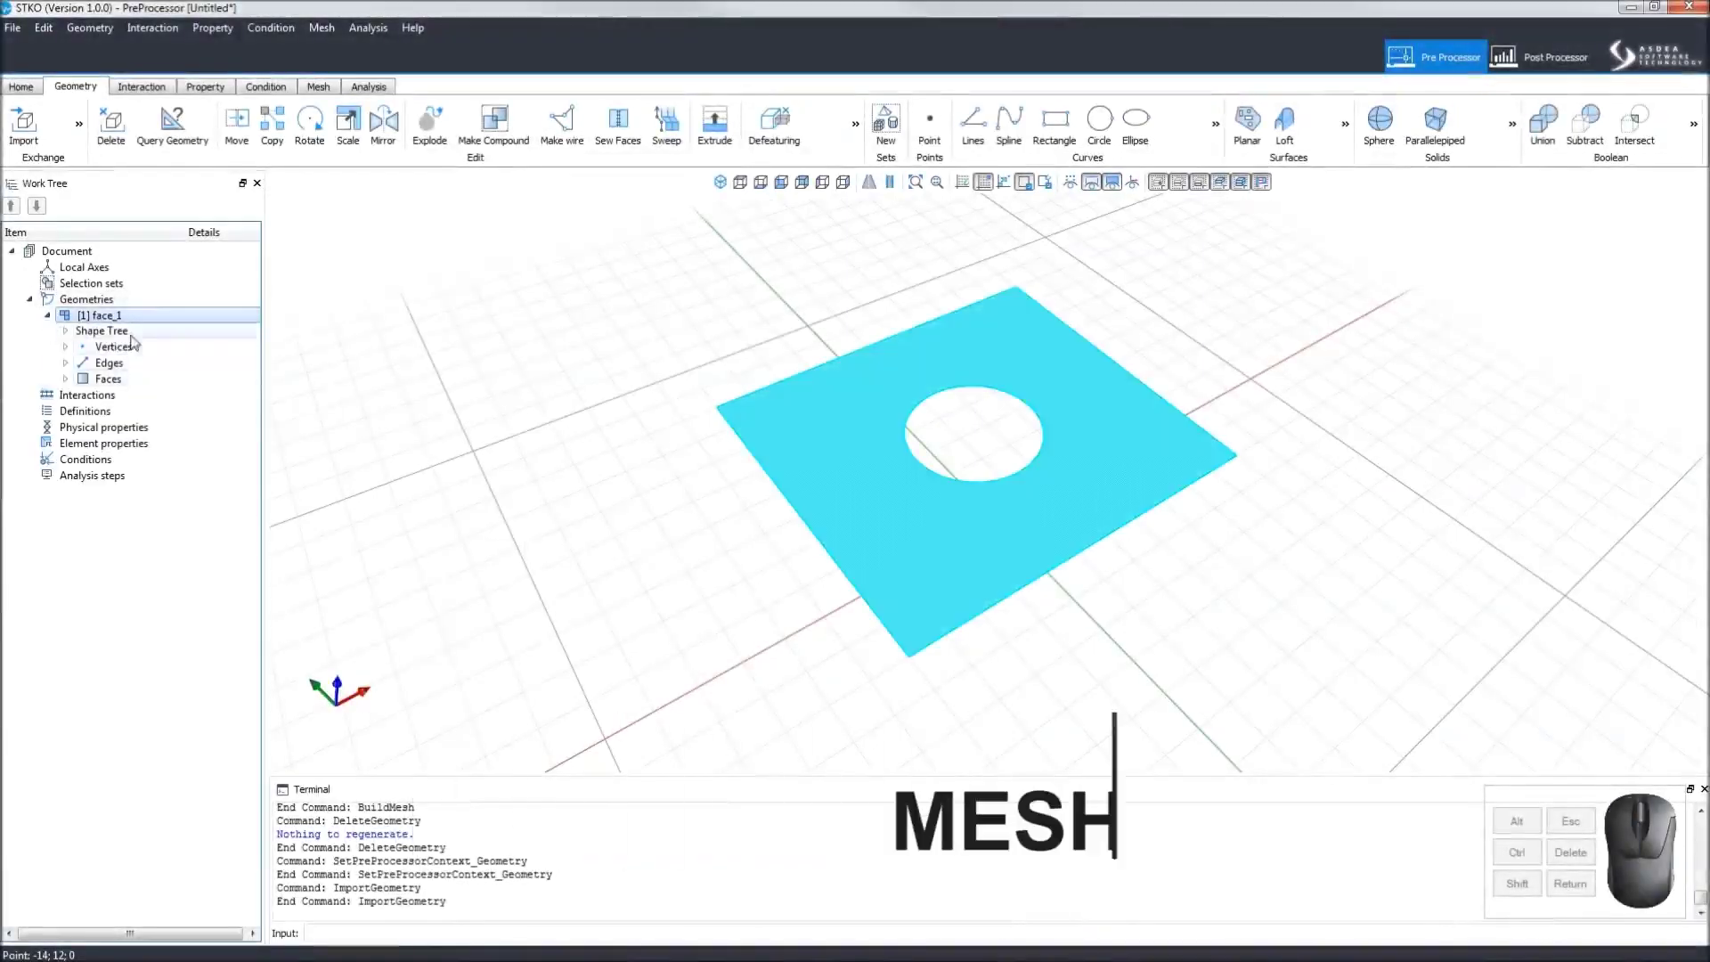
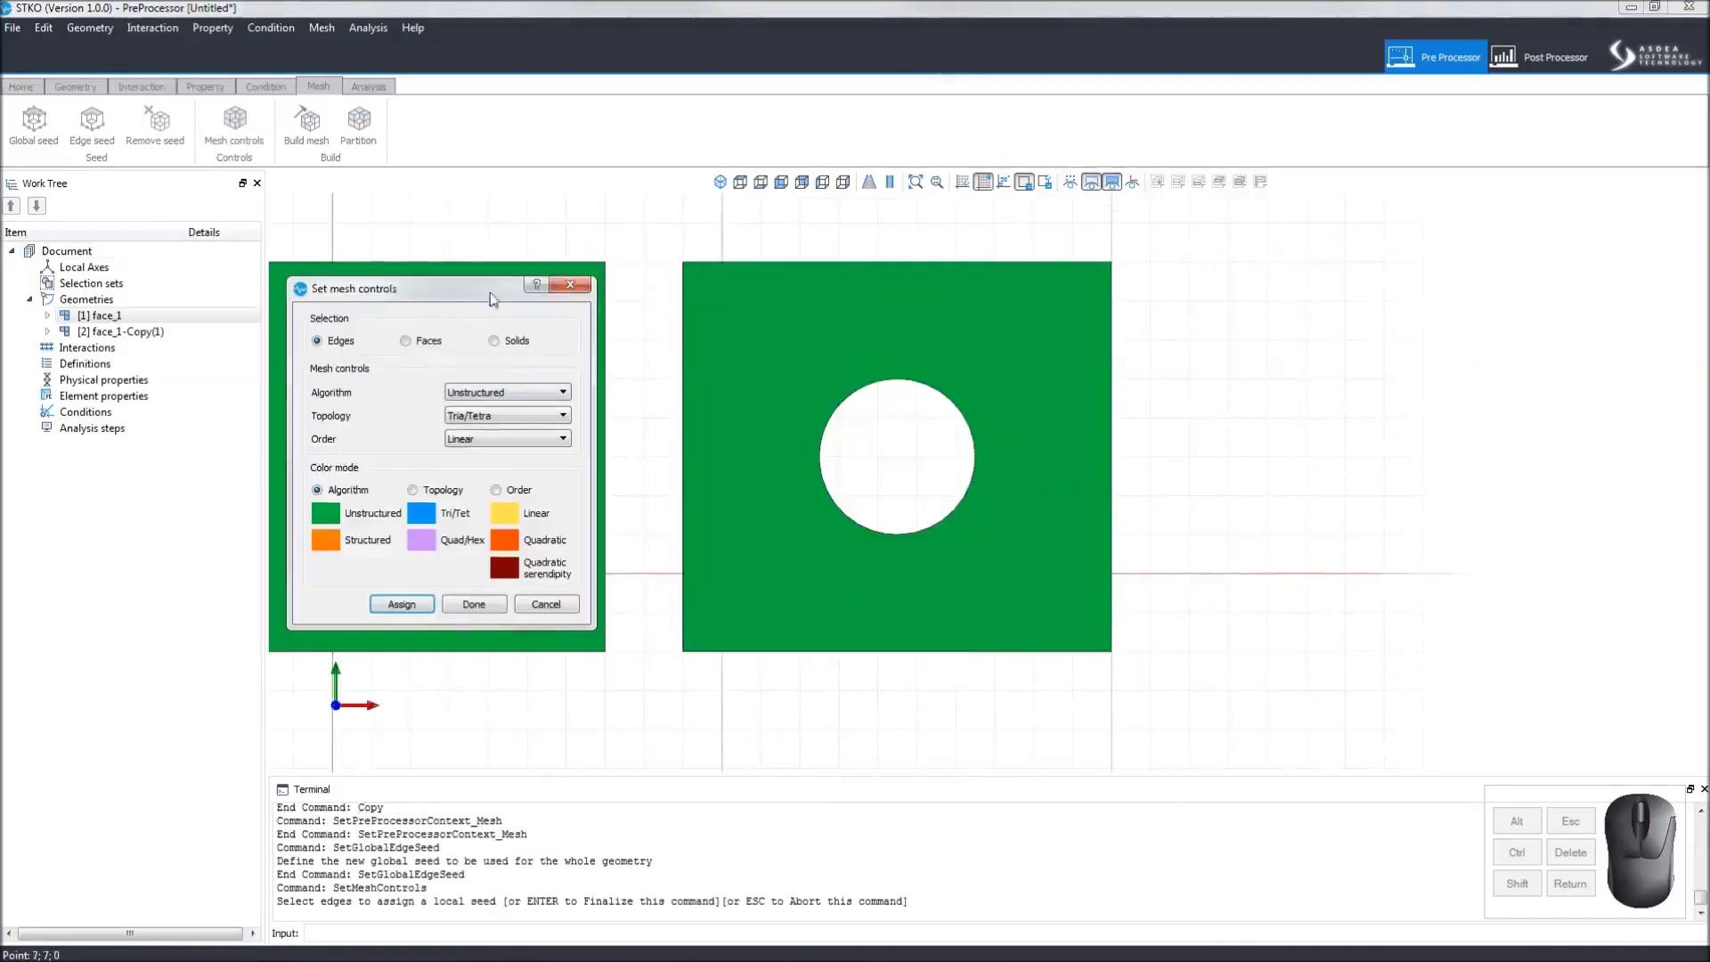
{"action": "left_click", "coordinate": [432, 345]}
{"action": "left_click", "coordinate": [483, 397]}
{"action": "left_click", "coordinate": [495, 421]}
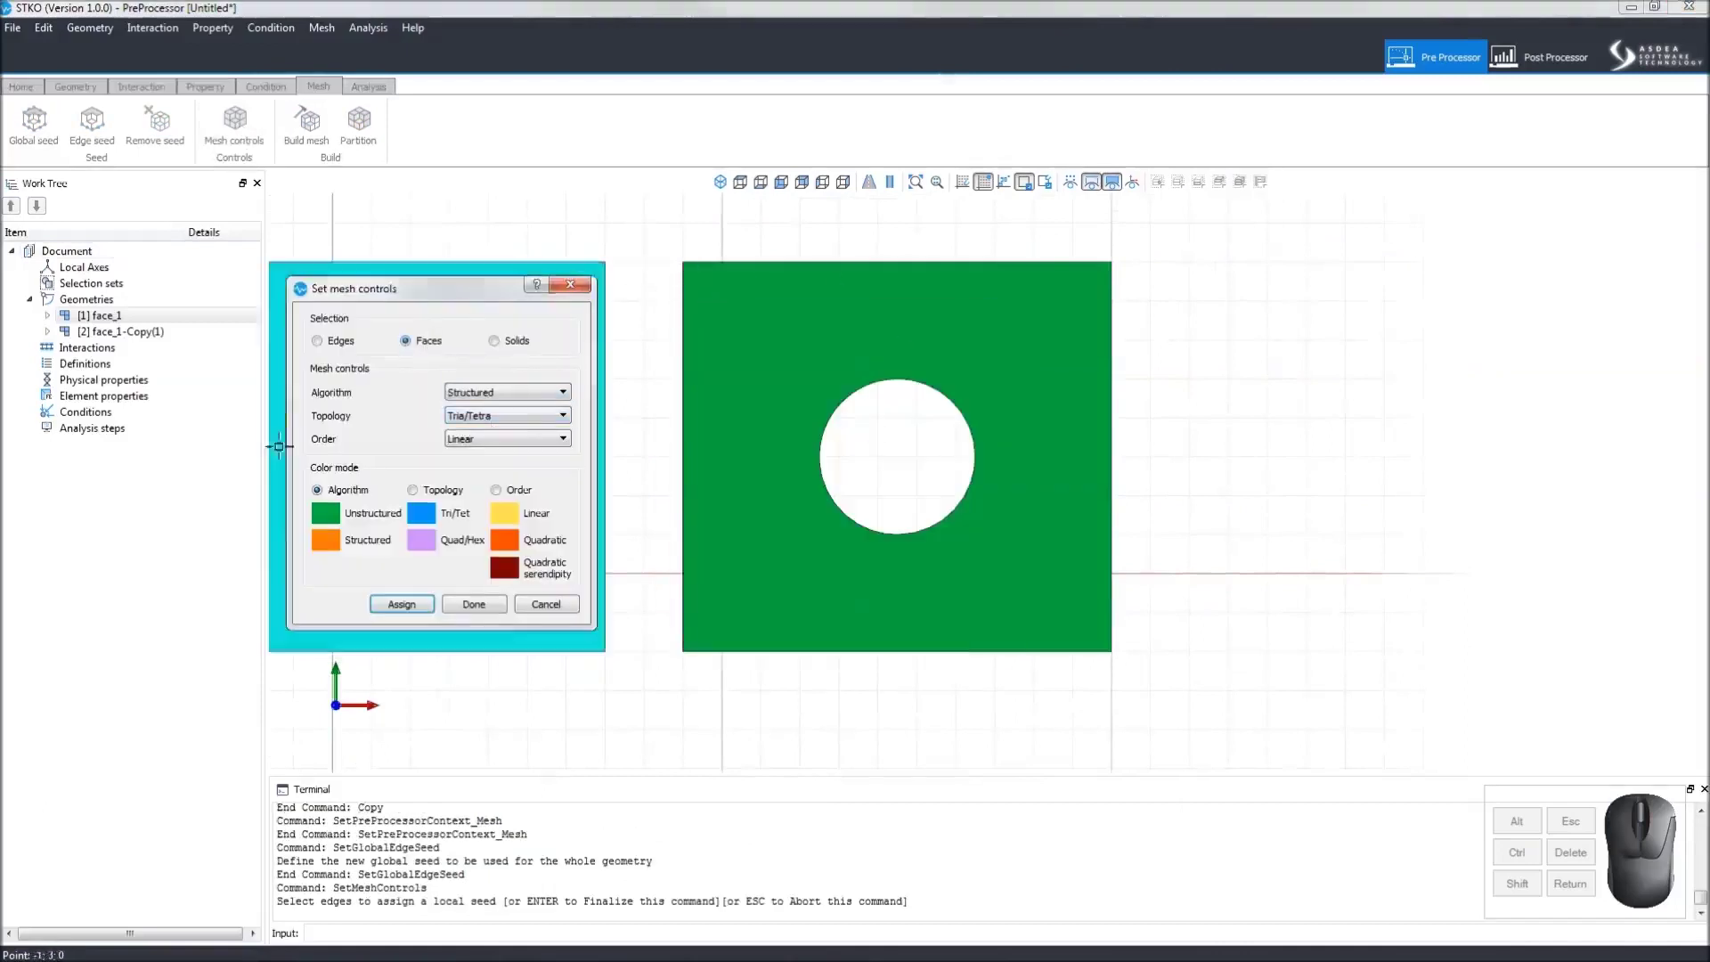
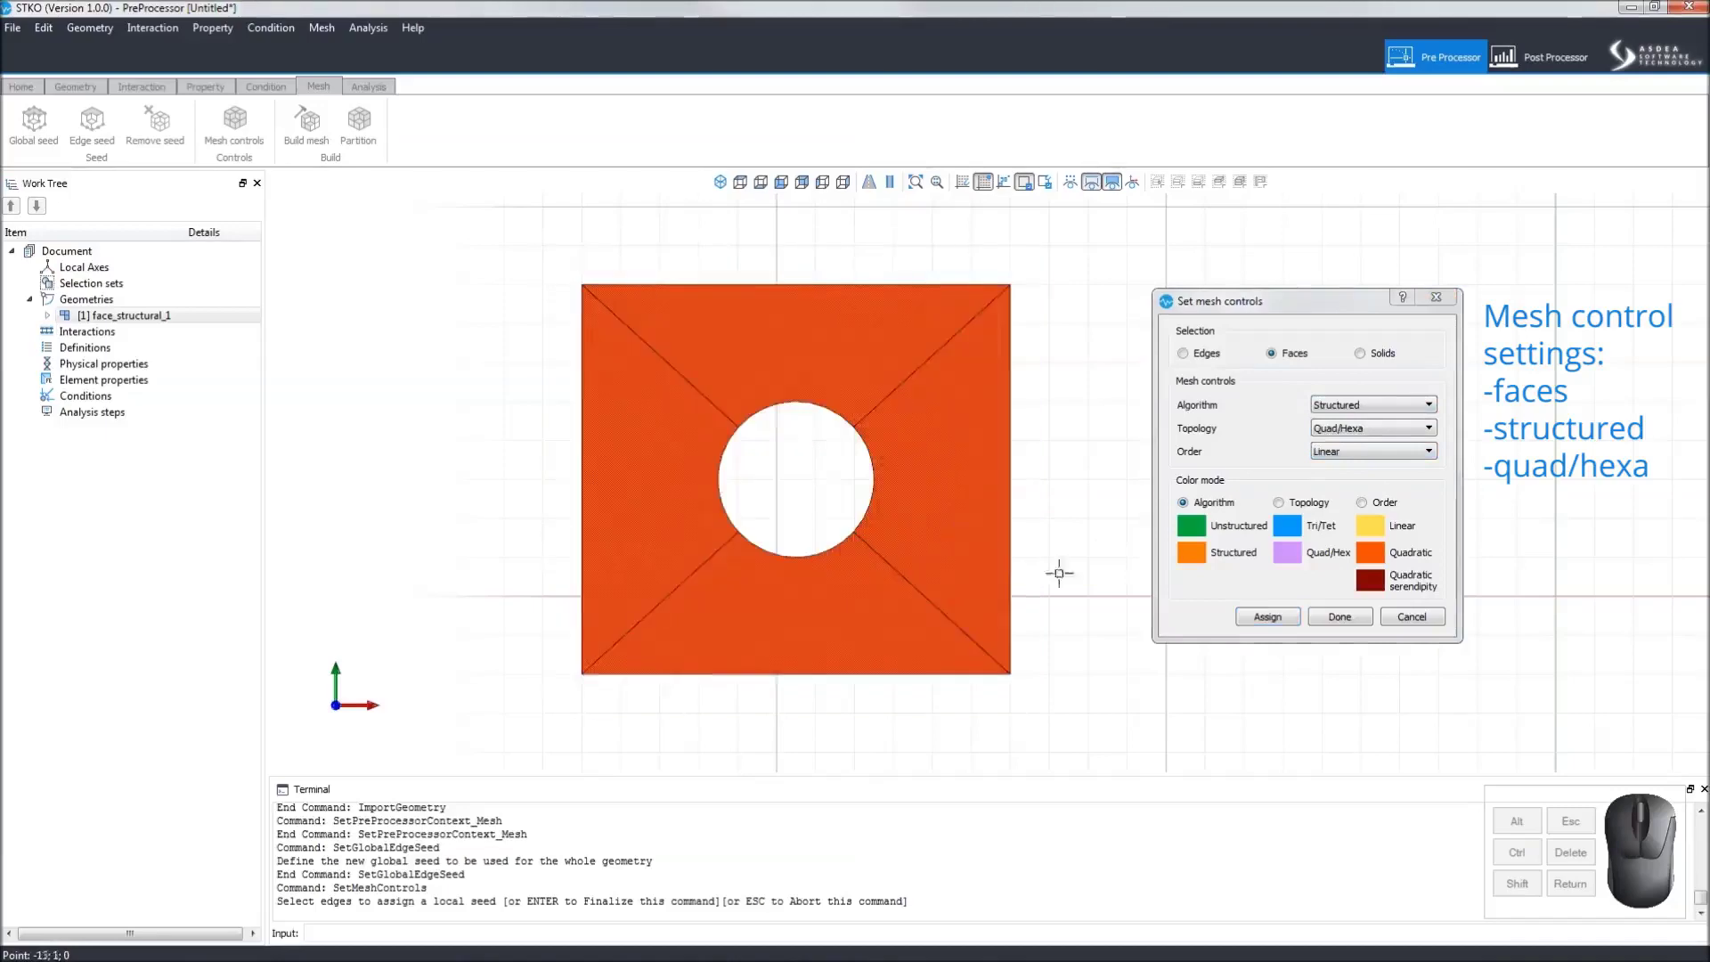
- Assign structured Quad/Hexa controls and build the mesh (1008 nodes, 1136 elements)
{"action": "left_click", "coordinate": [1261, 617]}
{"action": "left_click", "coordinate": [1338, 616]}
{"action": "left_click", "coordinate": [313, 136]}
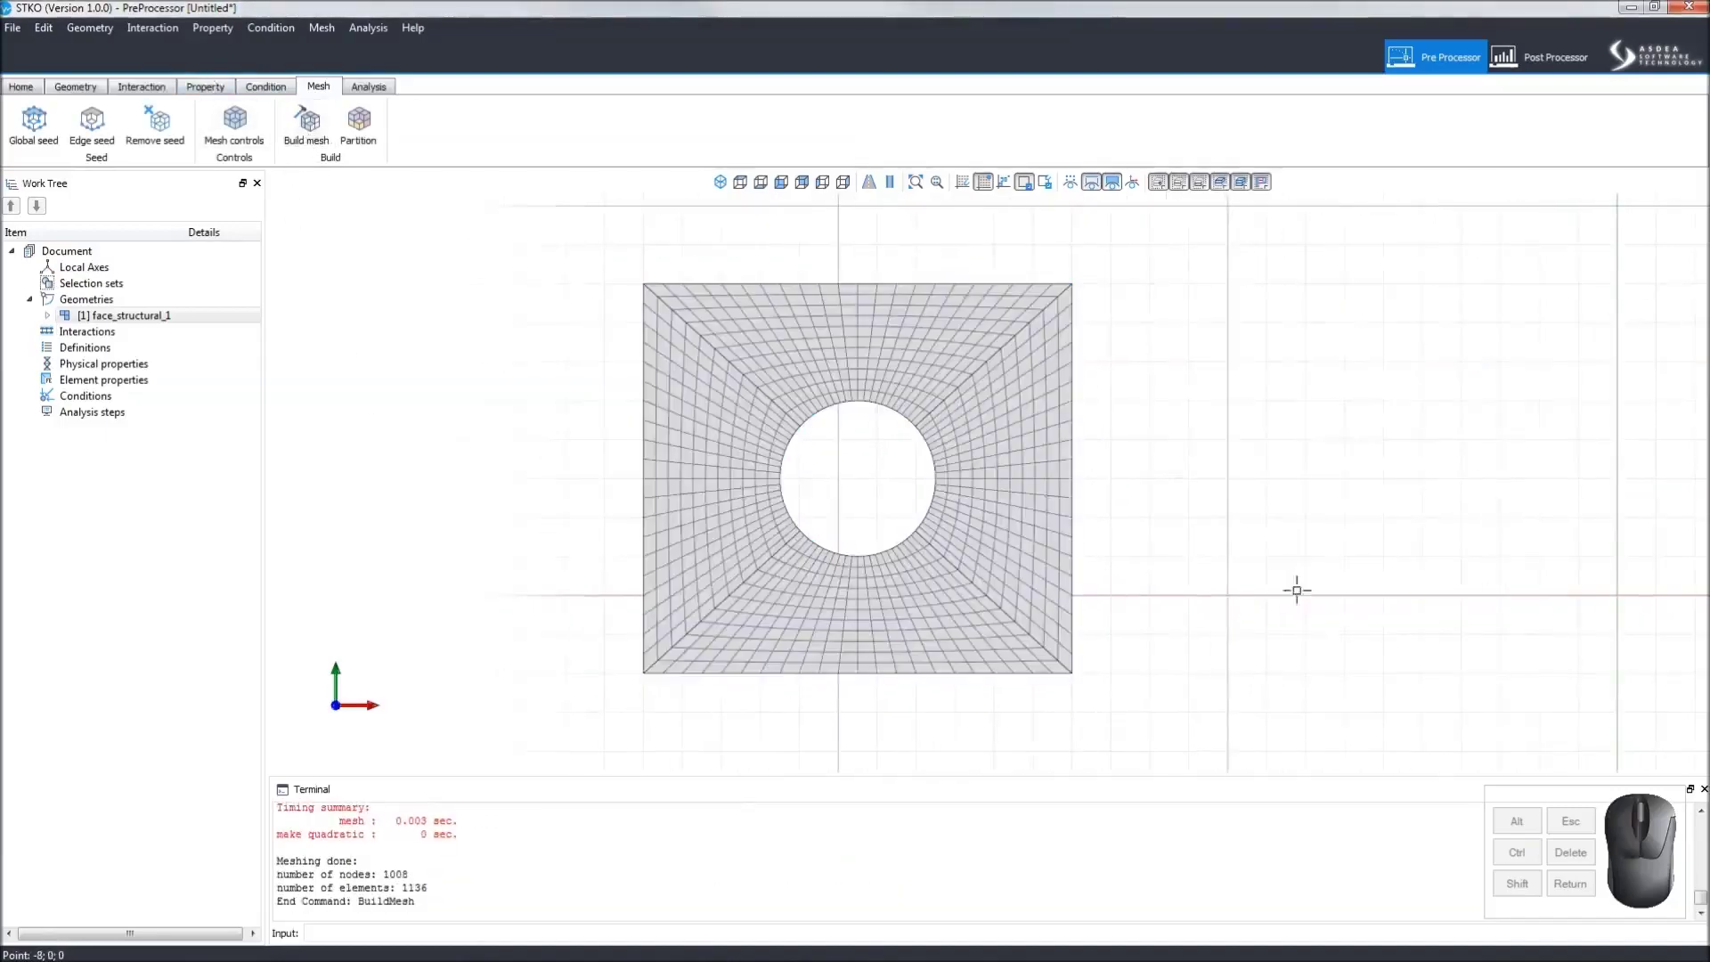
{"action": "scroll", "scroll_direction": "up", "scroll_amount": 3}
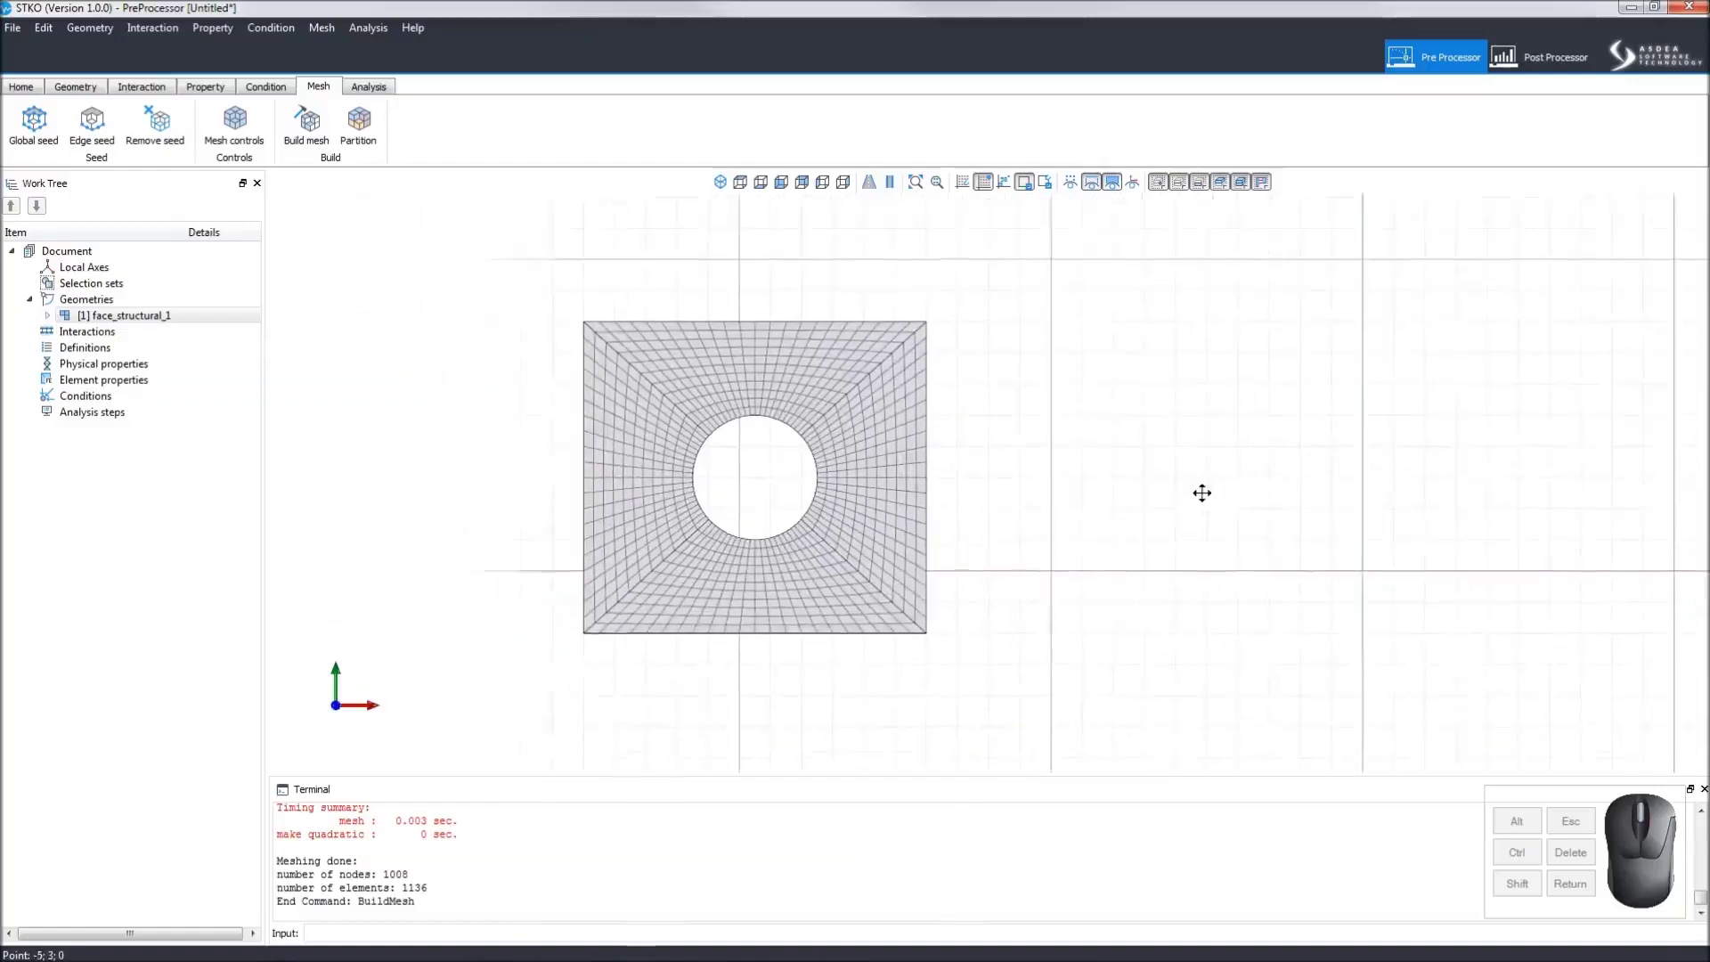
{"action": "left_click", "coordinate": [996, 683]}
- Copy the holed face to the right and mesh it with triangles beside the quad mesh
{"action": "left_click", "coordinate": [84, 87]}
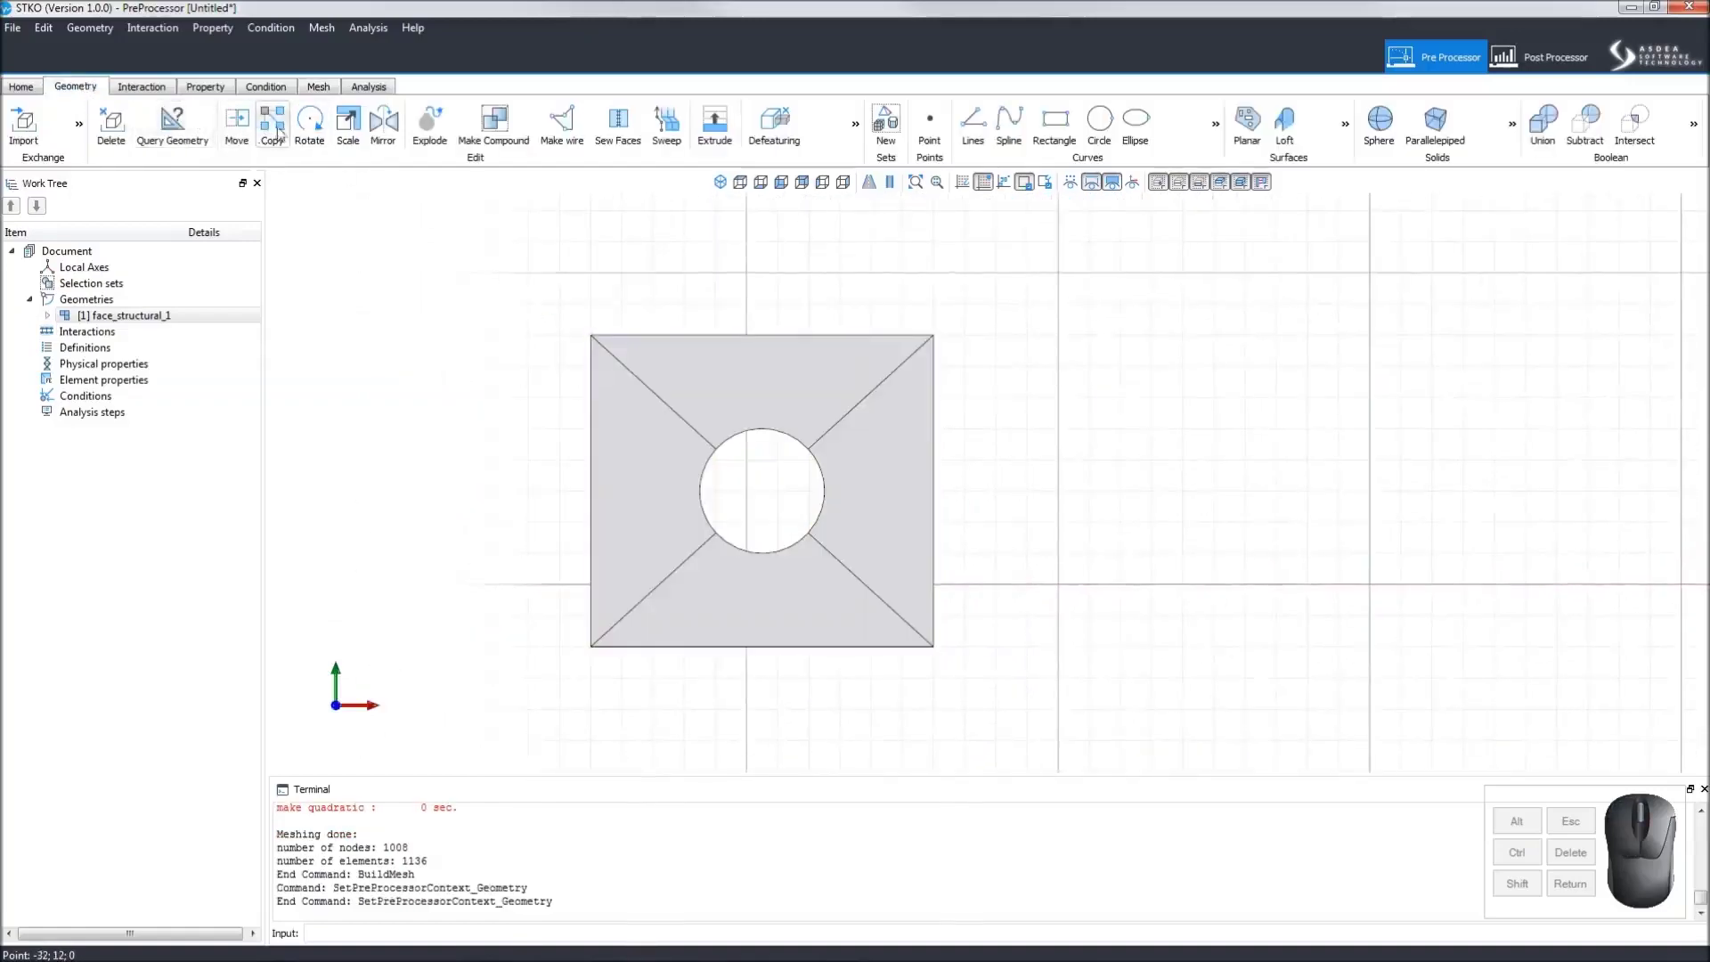
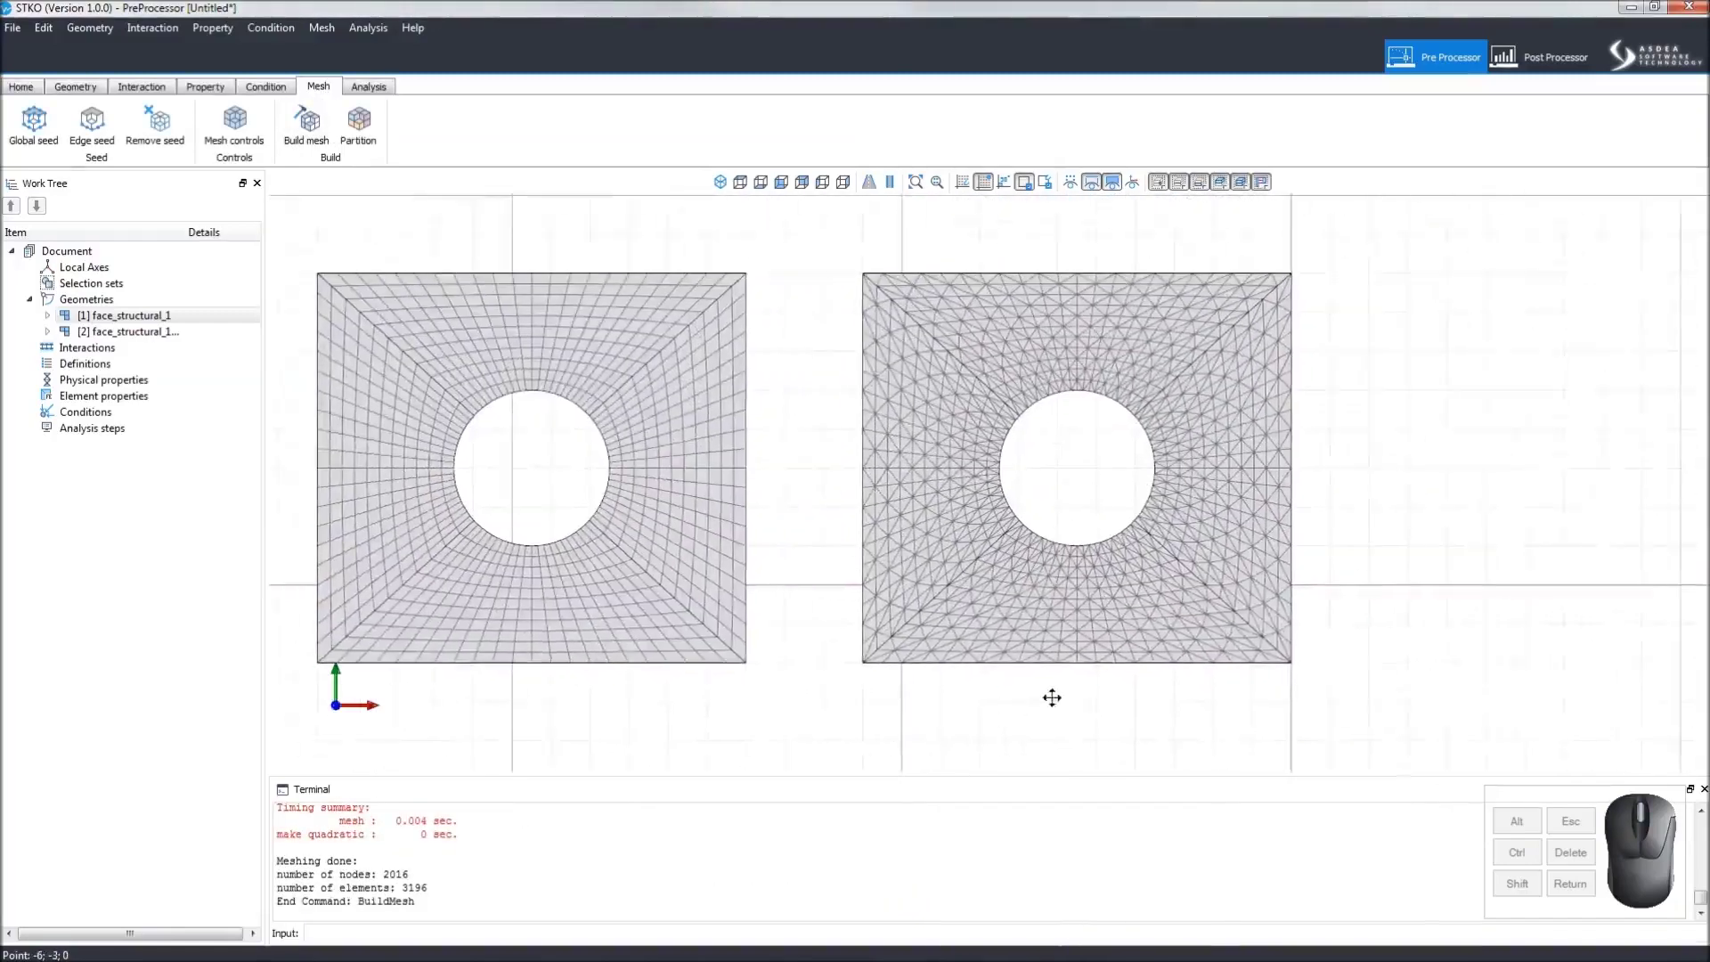
{"action": "left_click_drag", "start_coordinate": [1312, 666], "coordinate": [840, 260]}
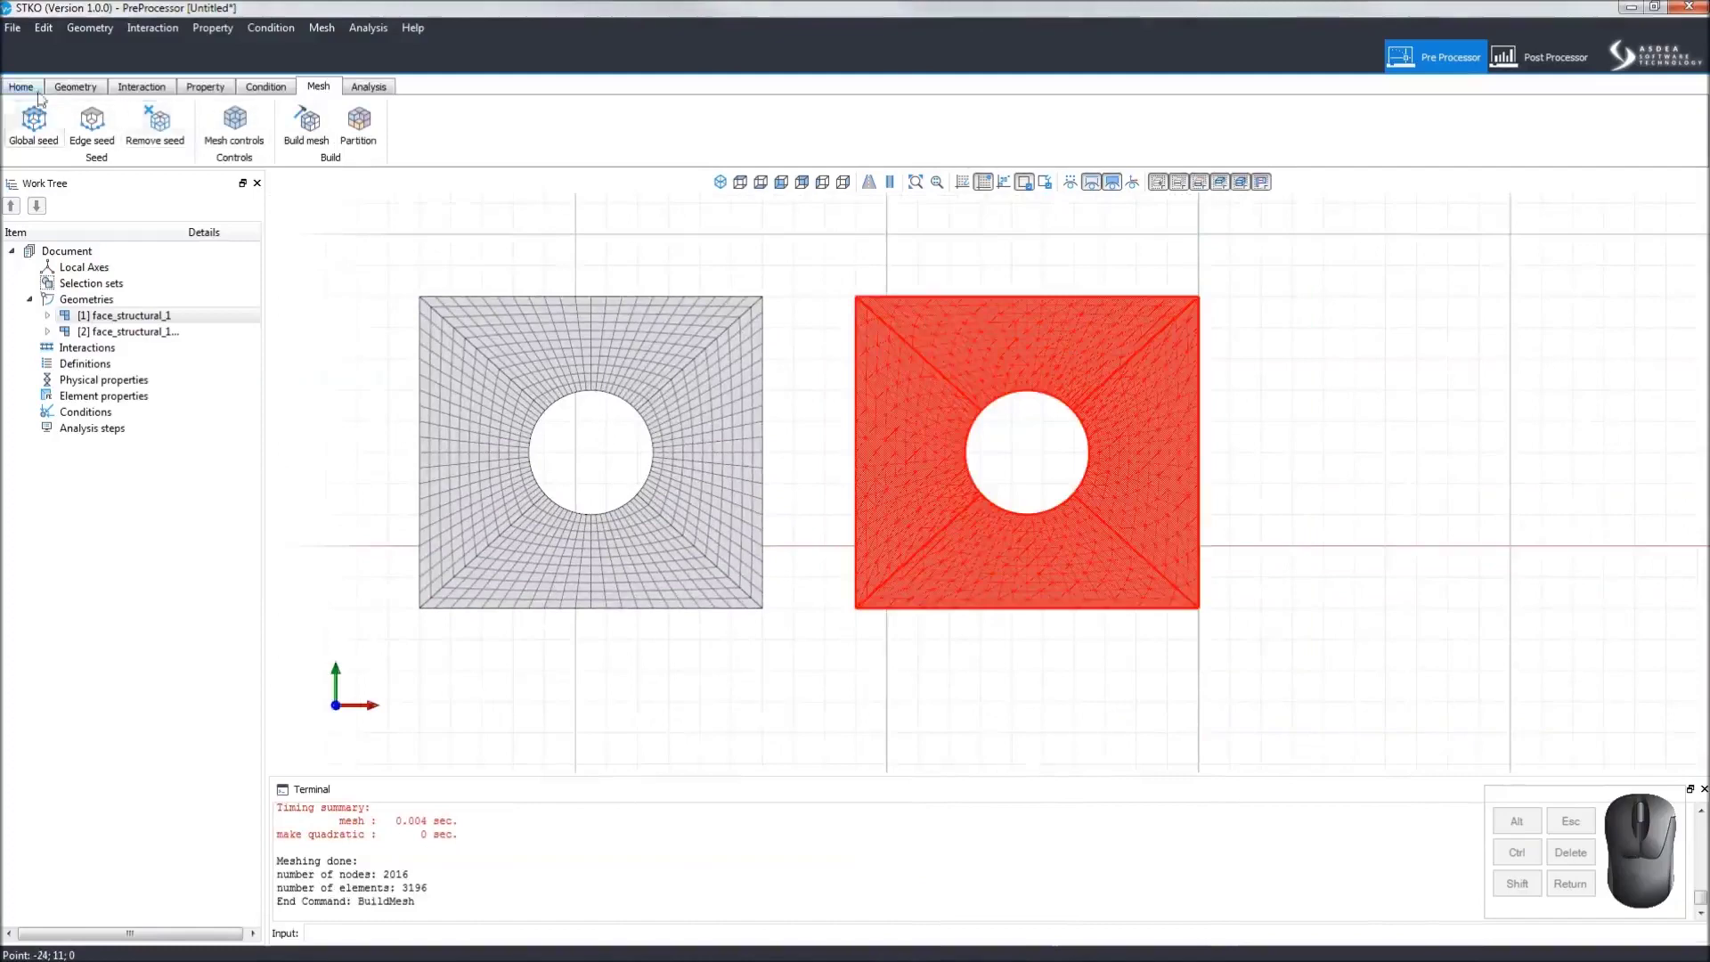
- Place a third copy of the holed plate and move to the meshing tools
{"action": "left_click", "coordinate": [1116, 676]}
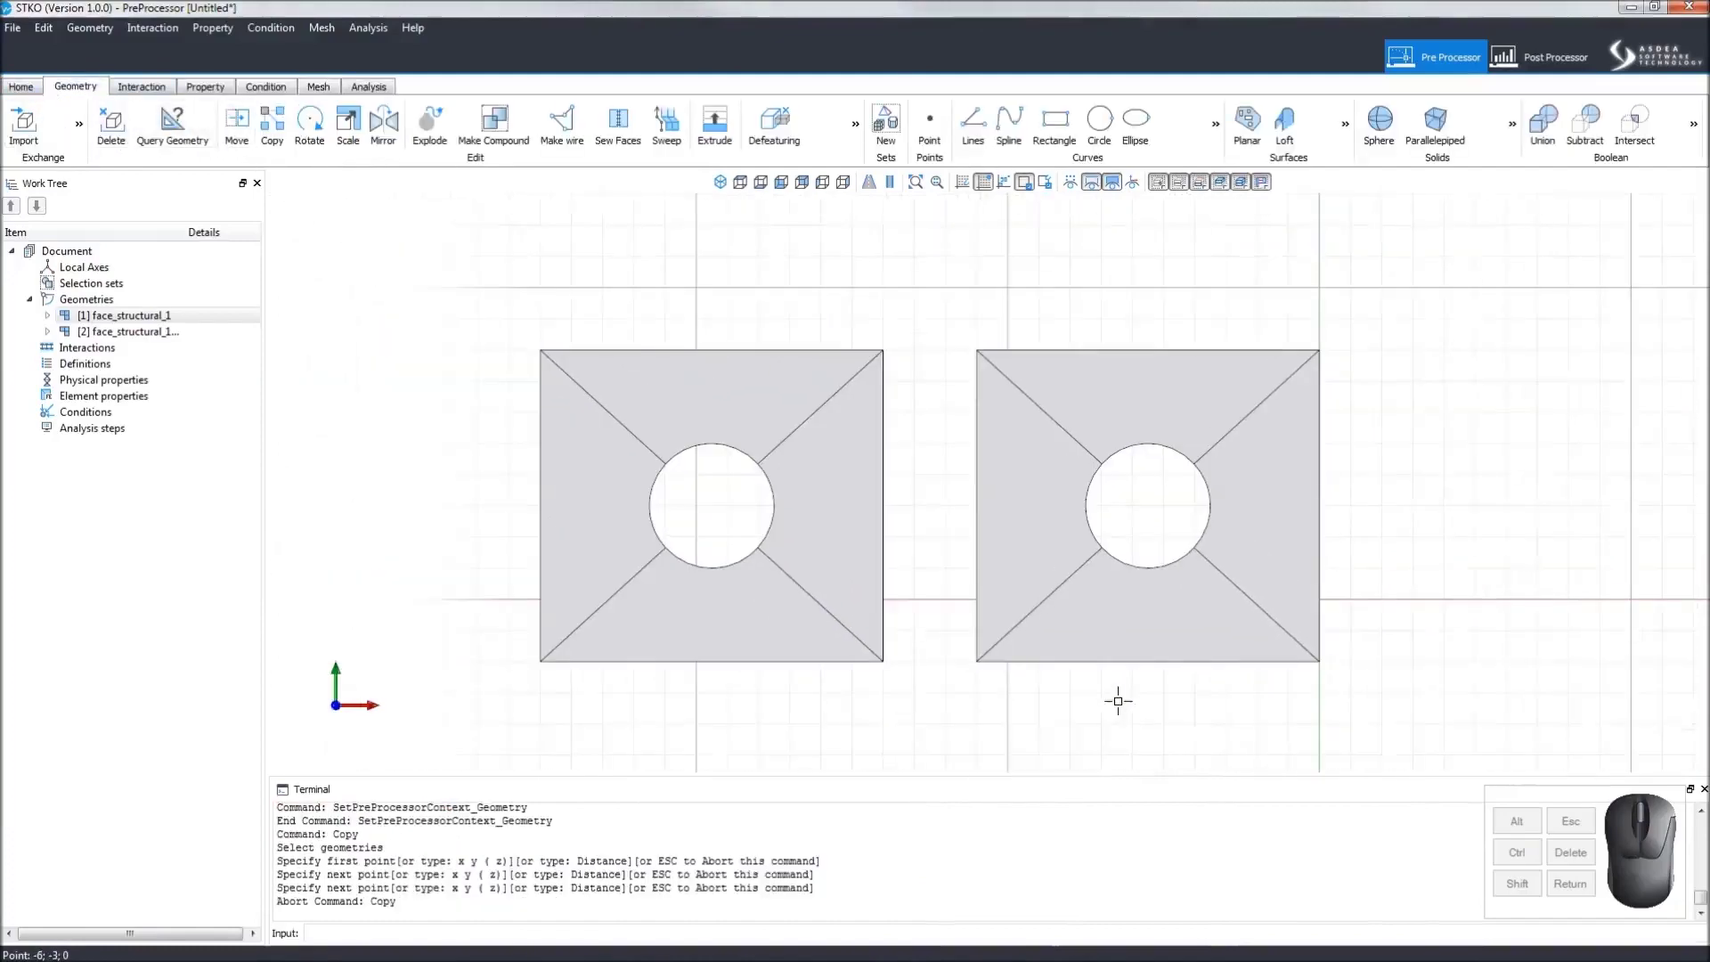
{"action": "middle_click", "coordinate": [1119, 697]}
{"action": "scroll", "scroll_direction": "up", "scroll_amount": 3}
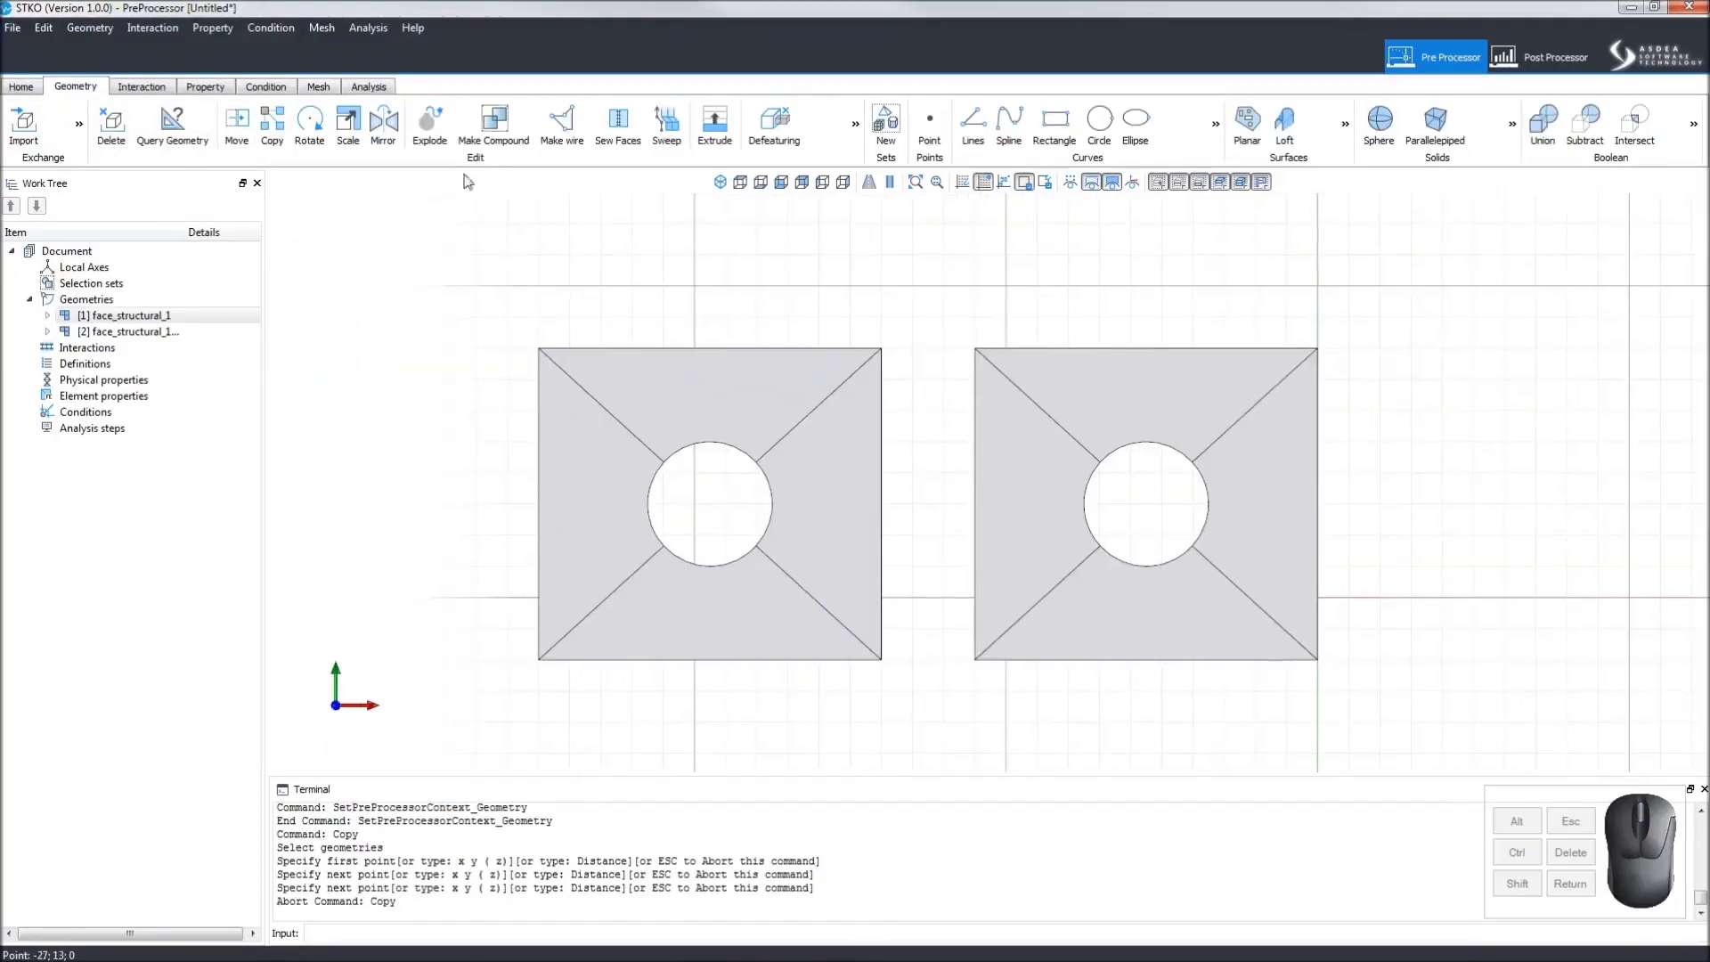
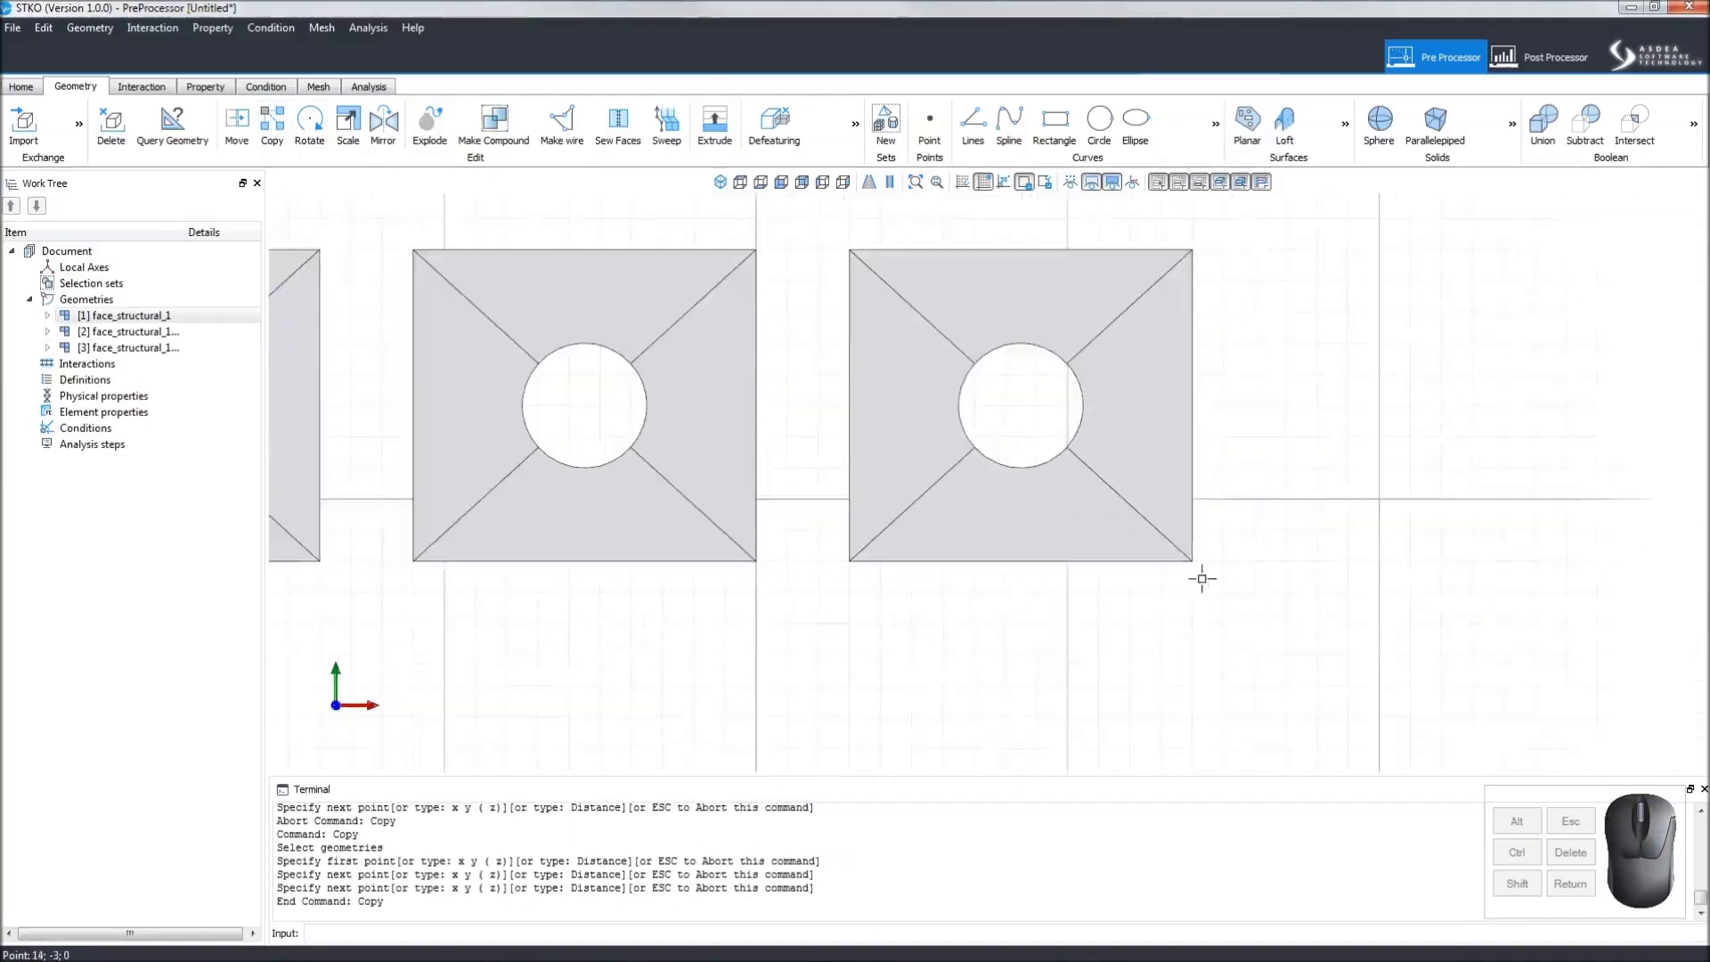
{"action": "left_click", "coordinate": [324, 90]}
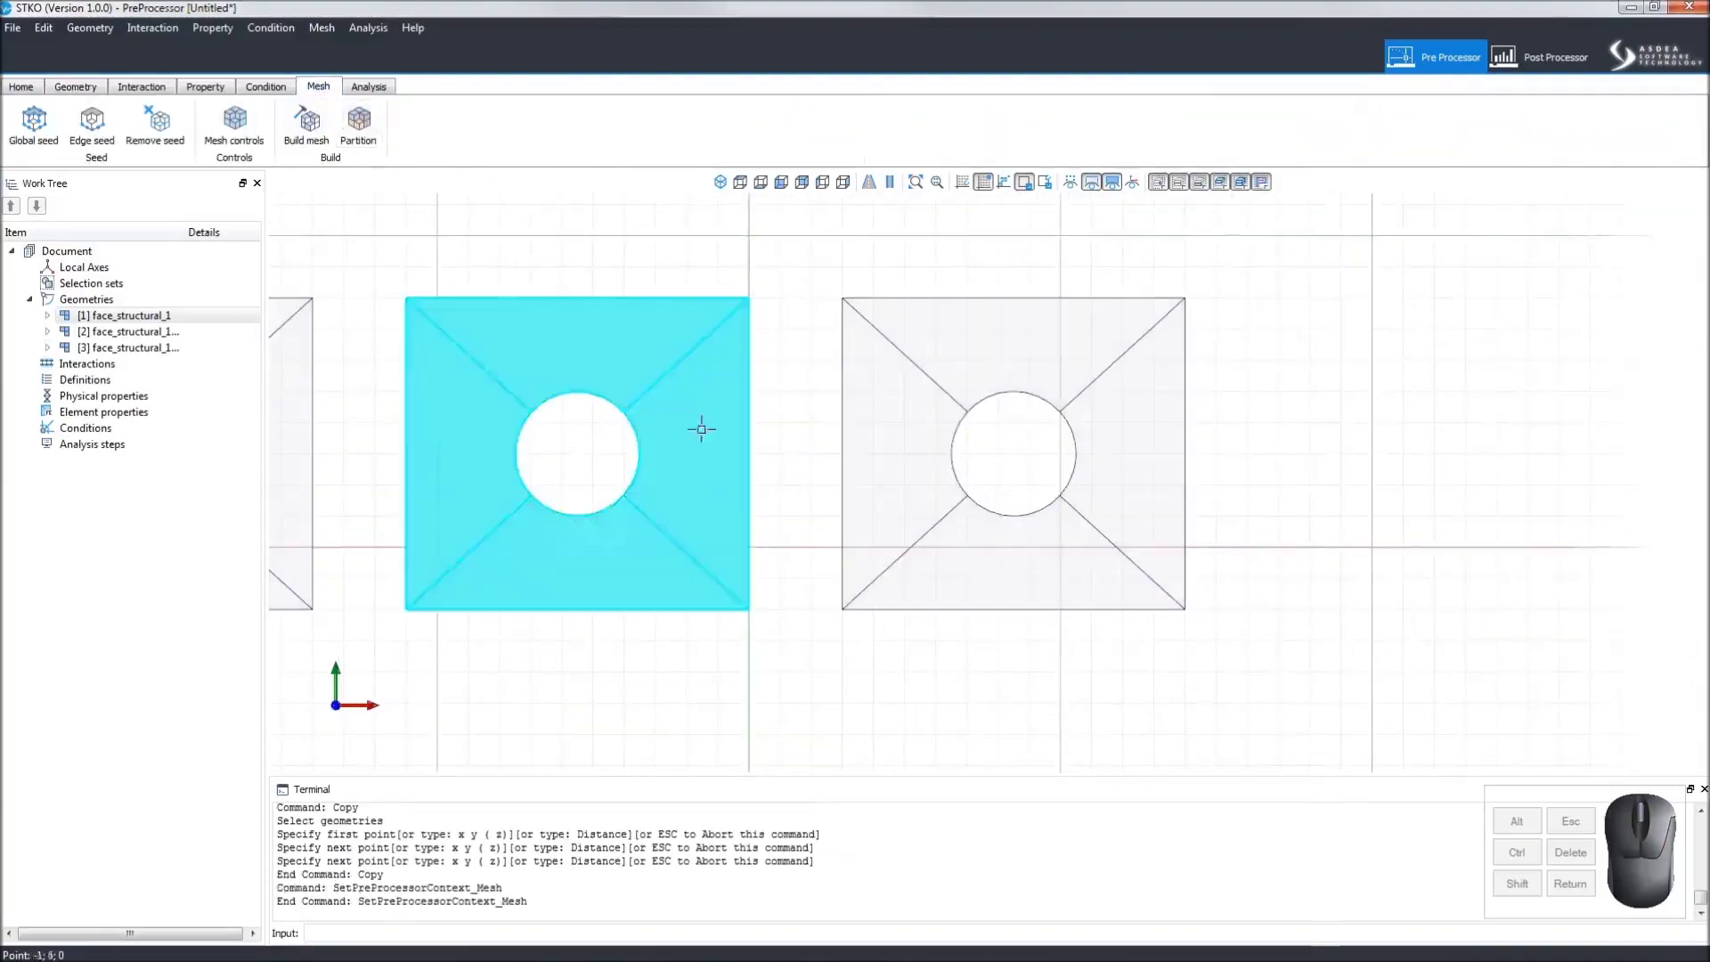
- Assign a uniform-by-size global edge seed of 0.5 to all edges
{"action": "left_click", "coordinate": [24, 136]}
{"action": "left_click", "coordinate": [804, 439]}
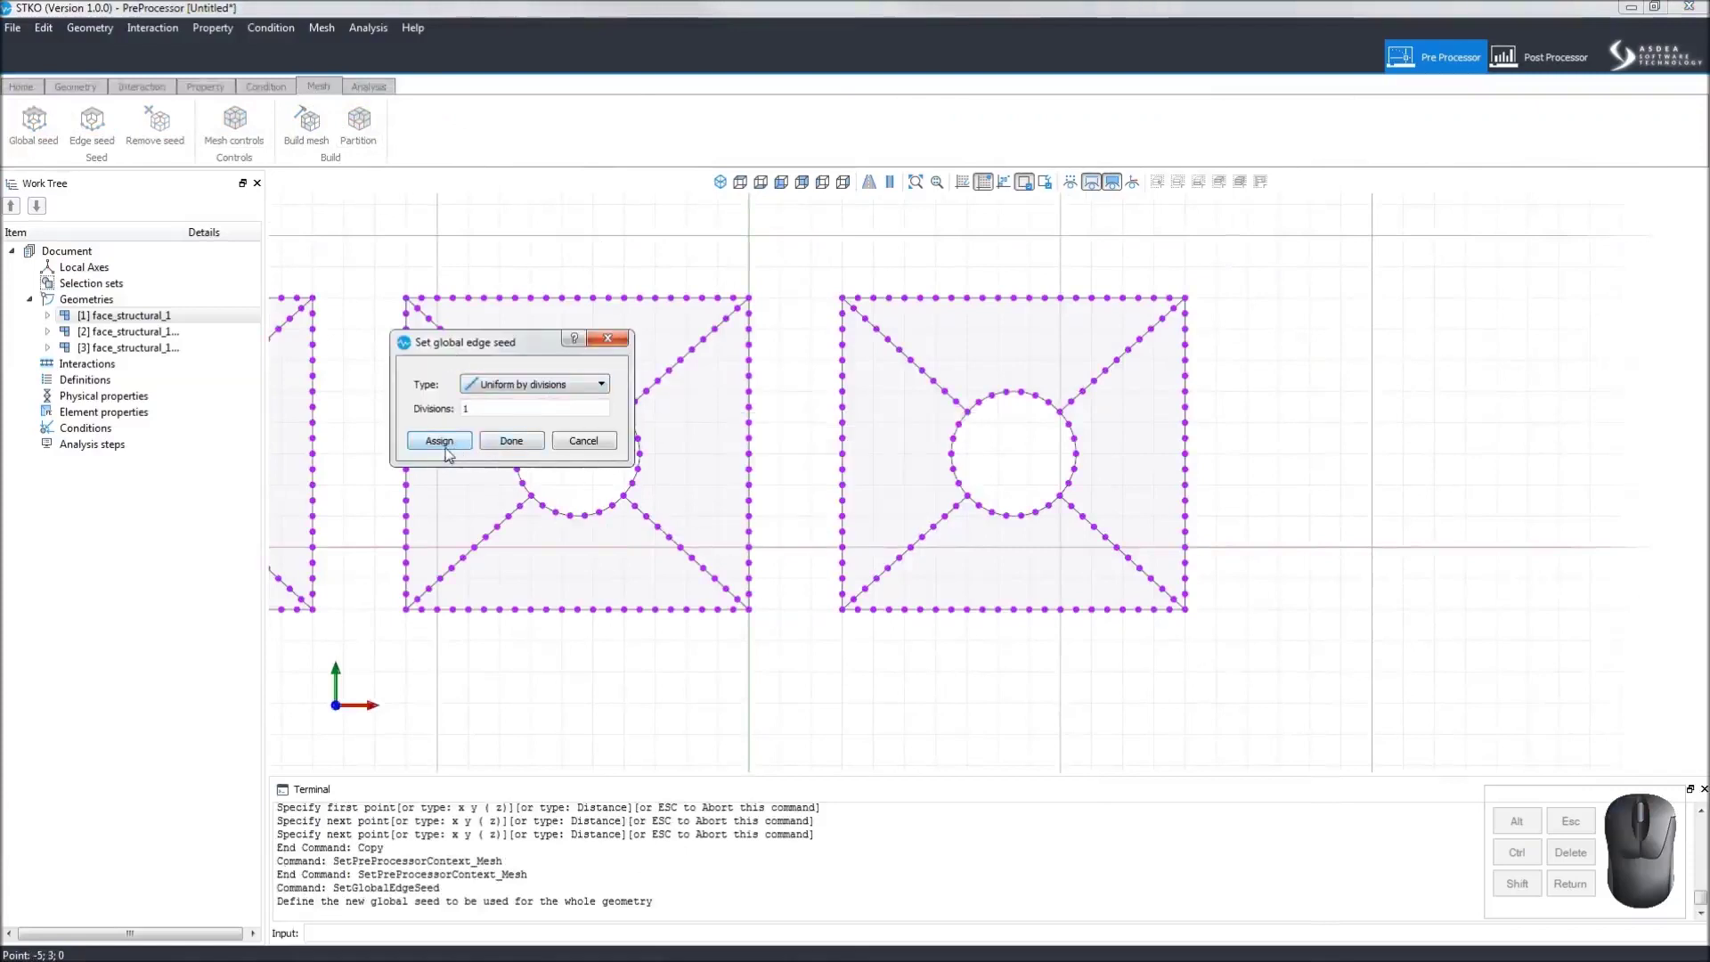
{"action": "left_click", "coordinate": [450, 450]}
{"action": "left_click", "coordinate": [519, 389]}
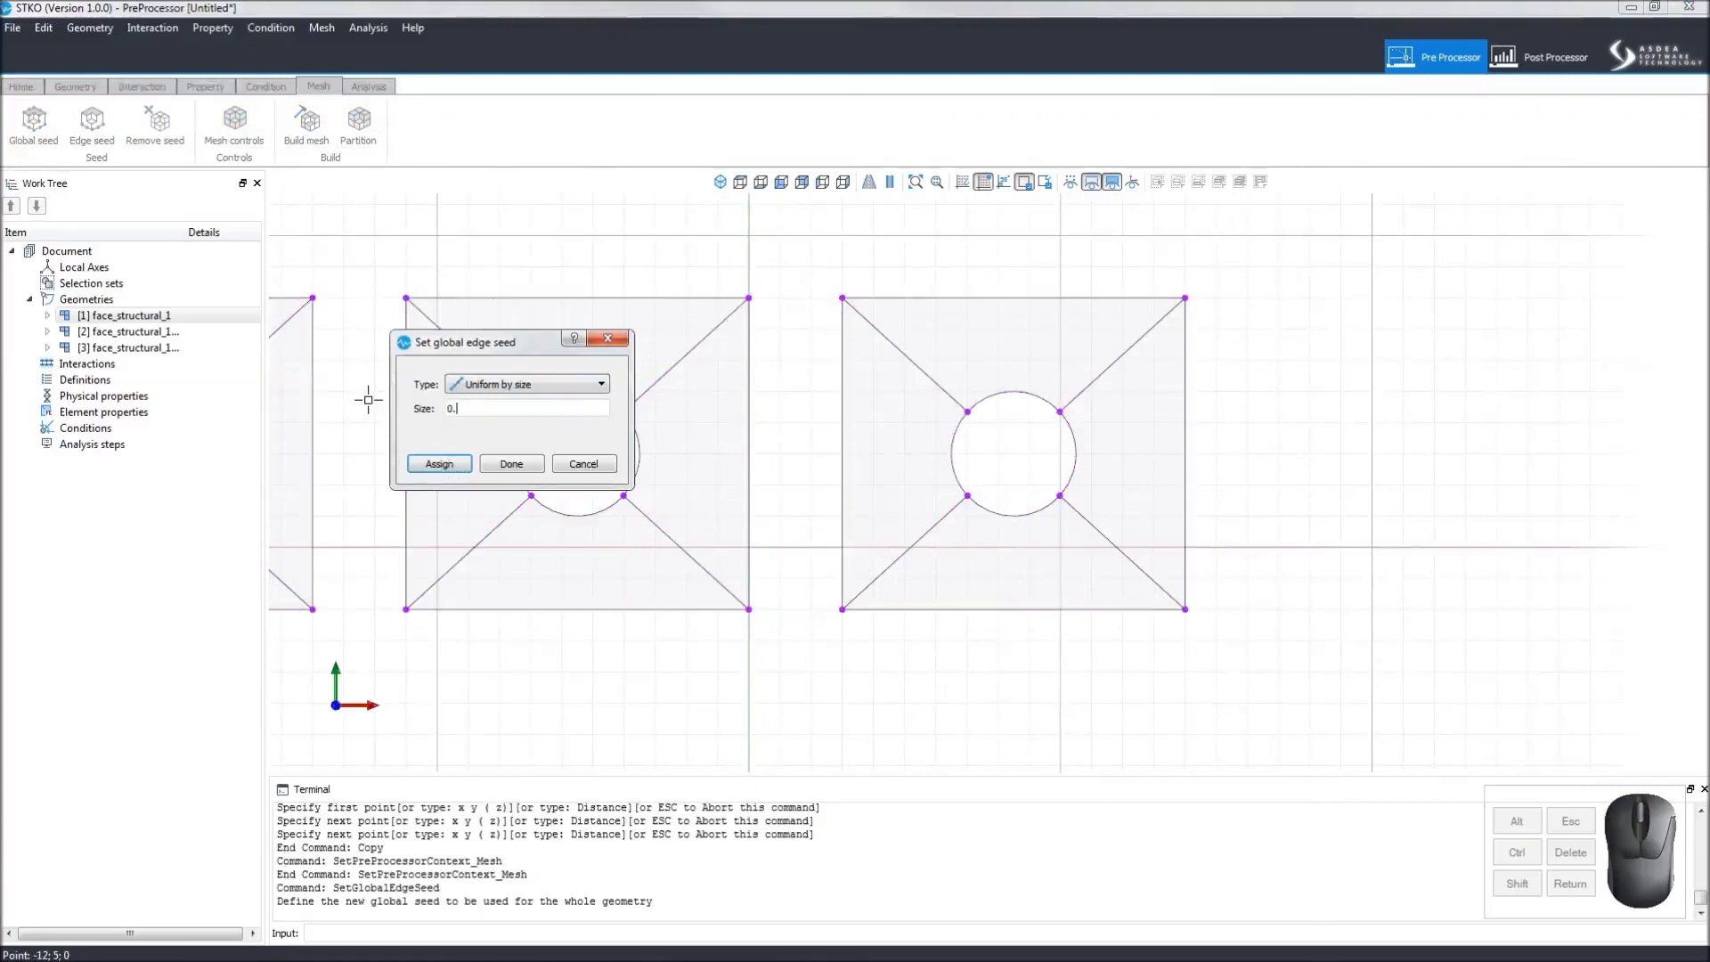
{"action": "left_click", "coordinate": [449, 465]}
{"action": "left_click", "coordinate": [492, 462]}
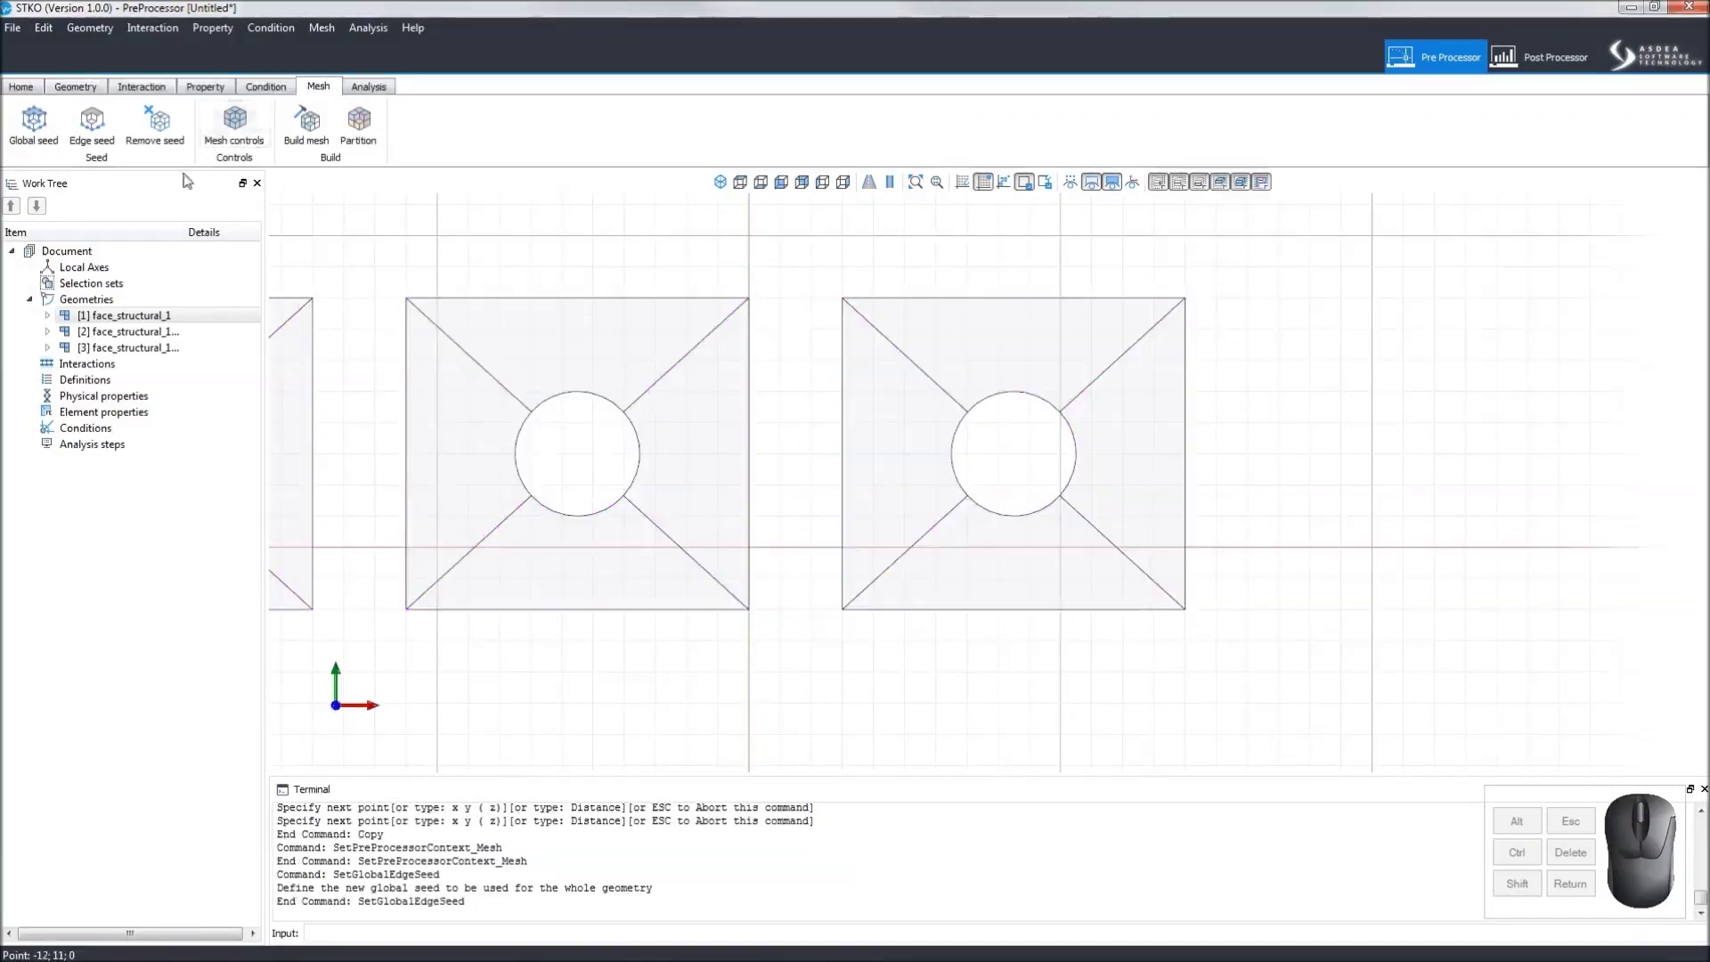
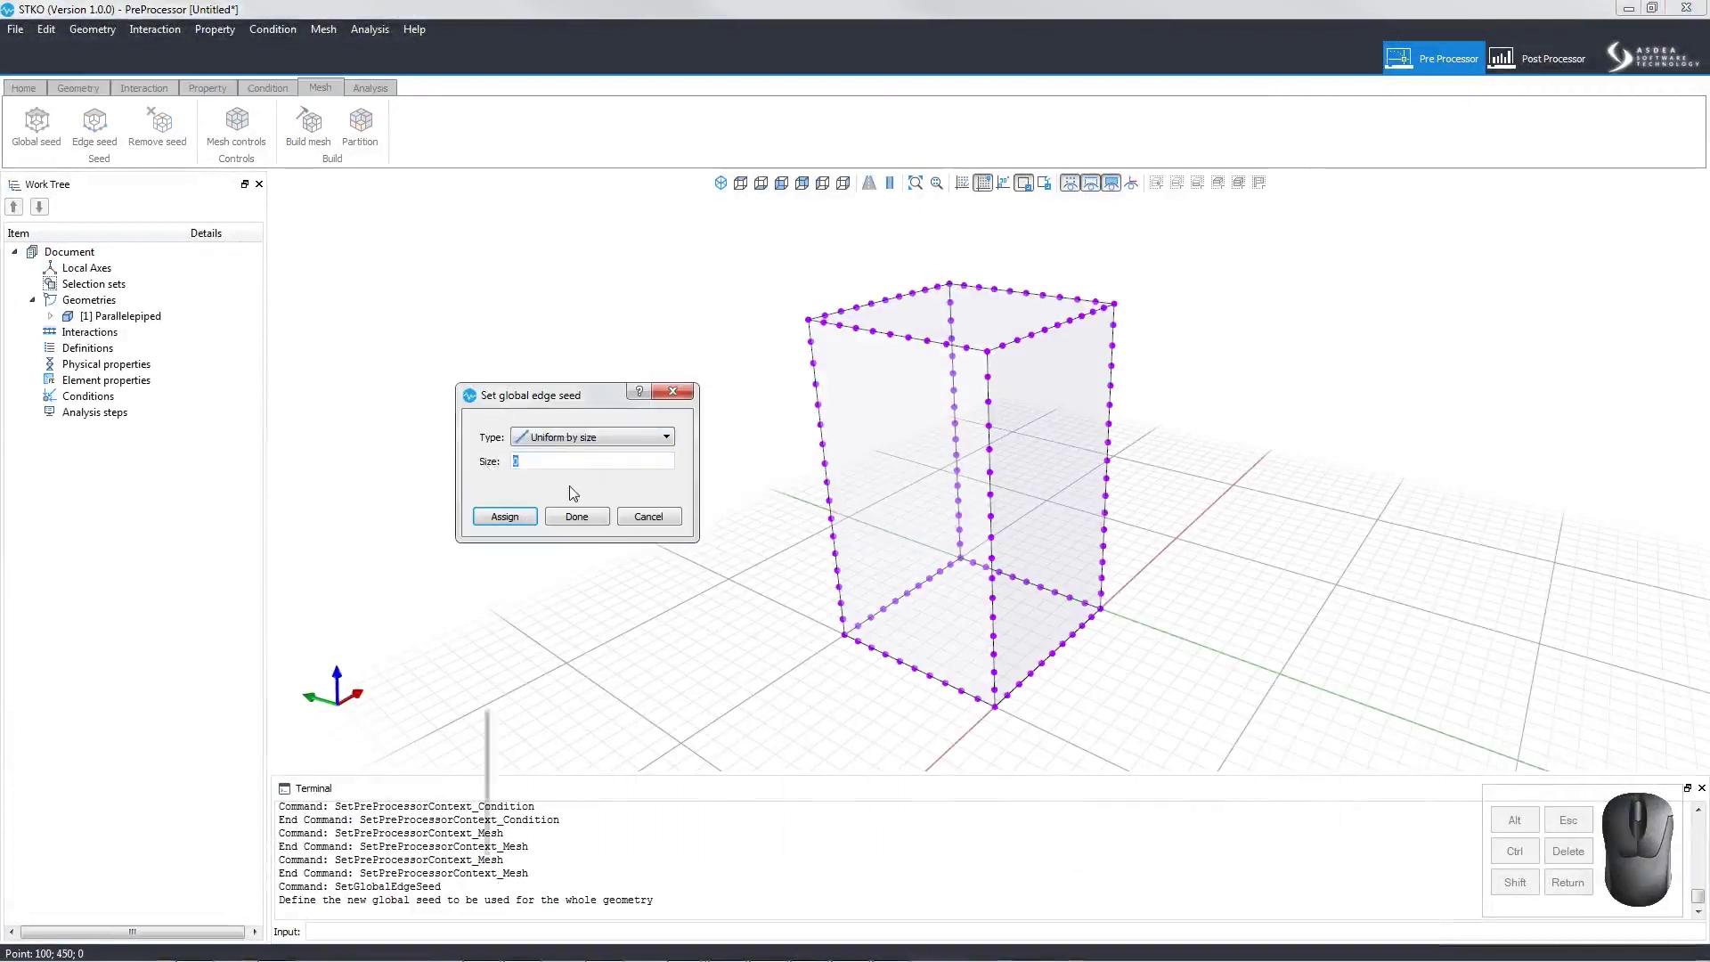
- Assign the uniform seed size of 10 to the box solid's edges
{"action": "left_click", "coordinate": [527, 519]}
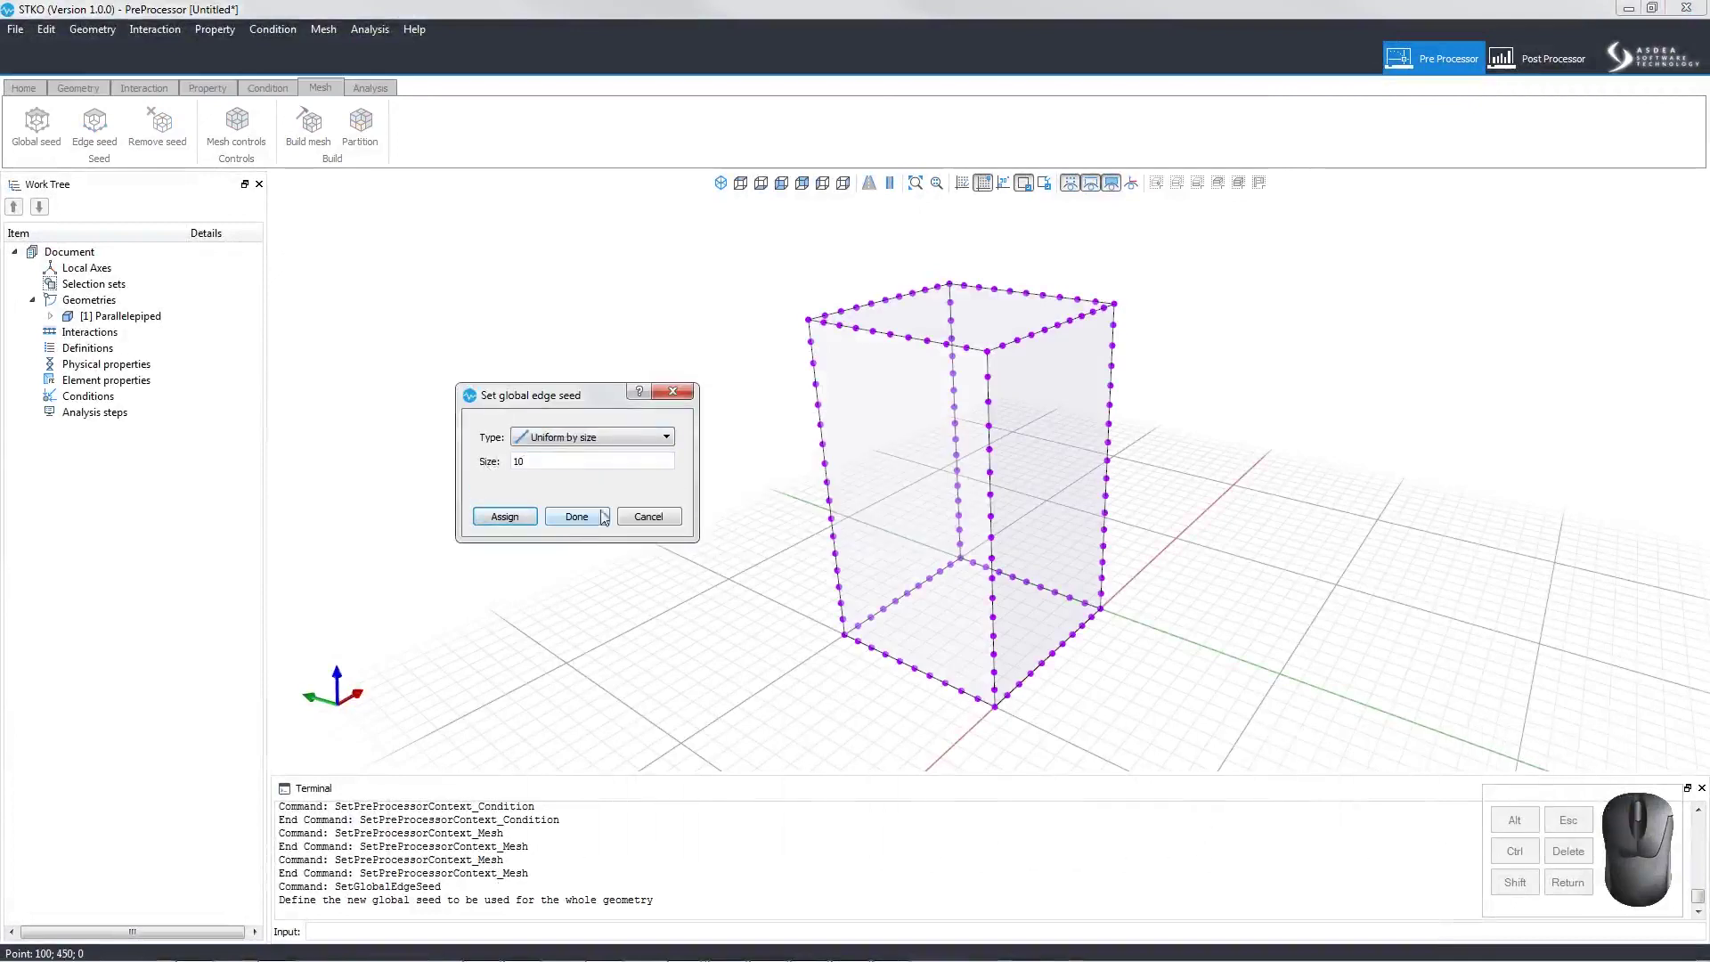
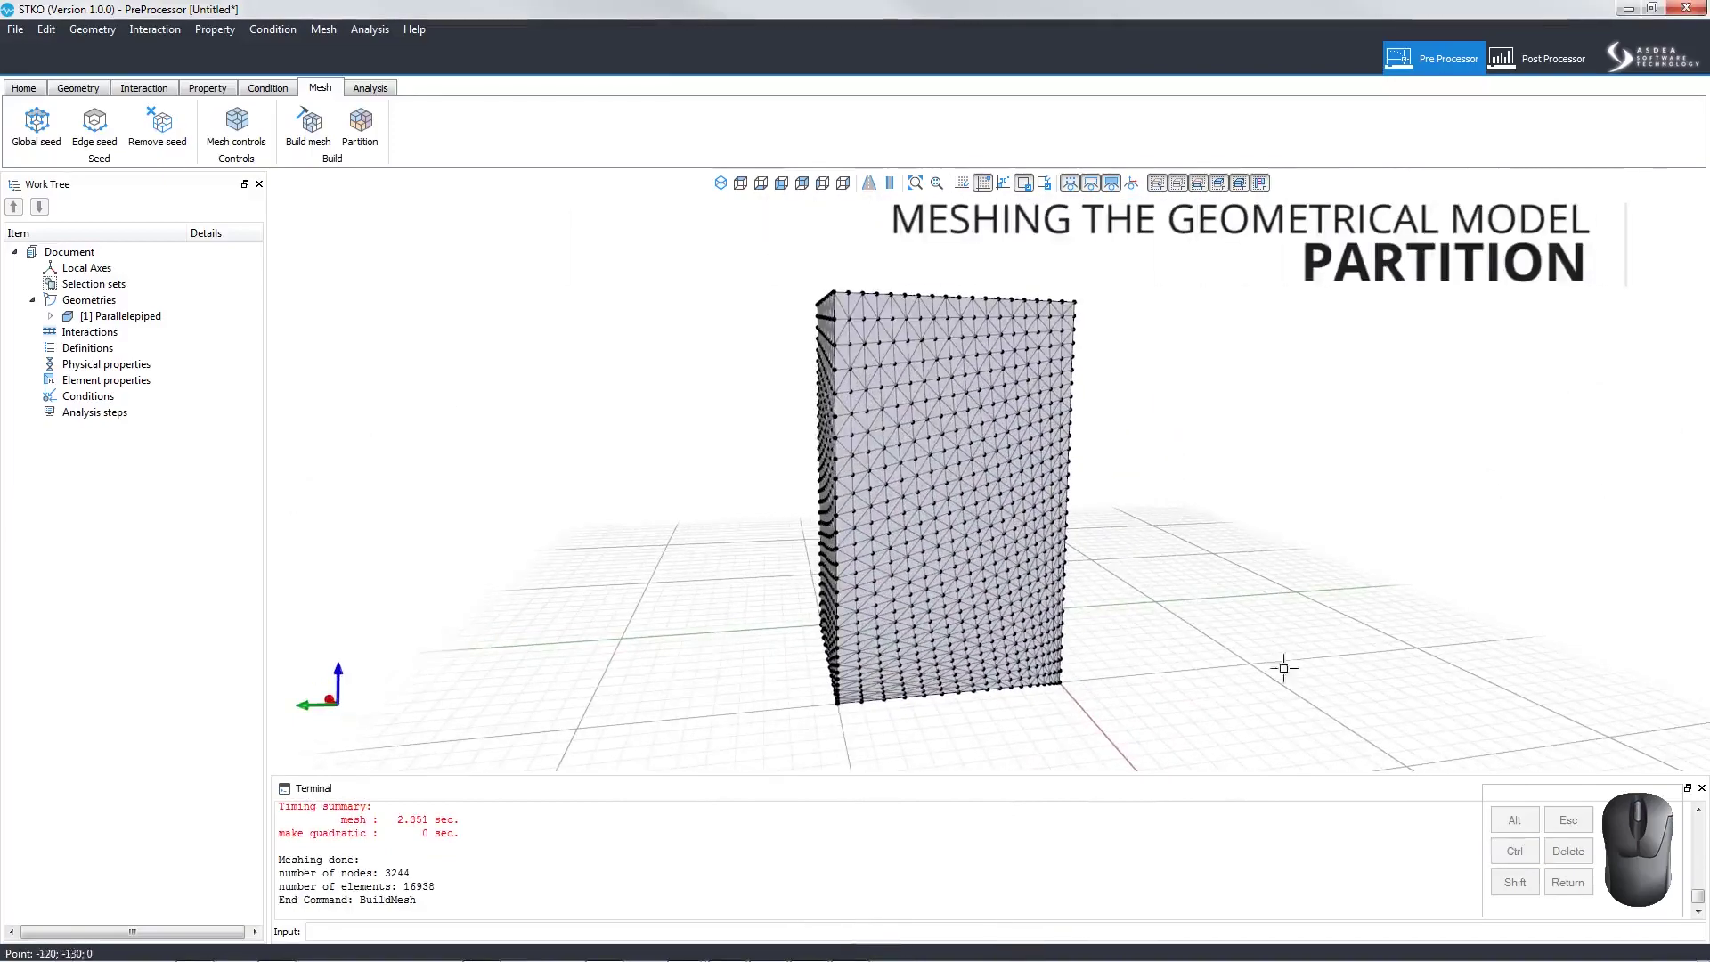
- Partition the meshed box into 5 partitions with per-part node and element counts
{"action": "left_click", "coordinate": [378, 150]}
{"action": "left_click_drag", "start_coordinate": [757, 343], "coordinate": [529, 319]}
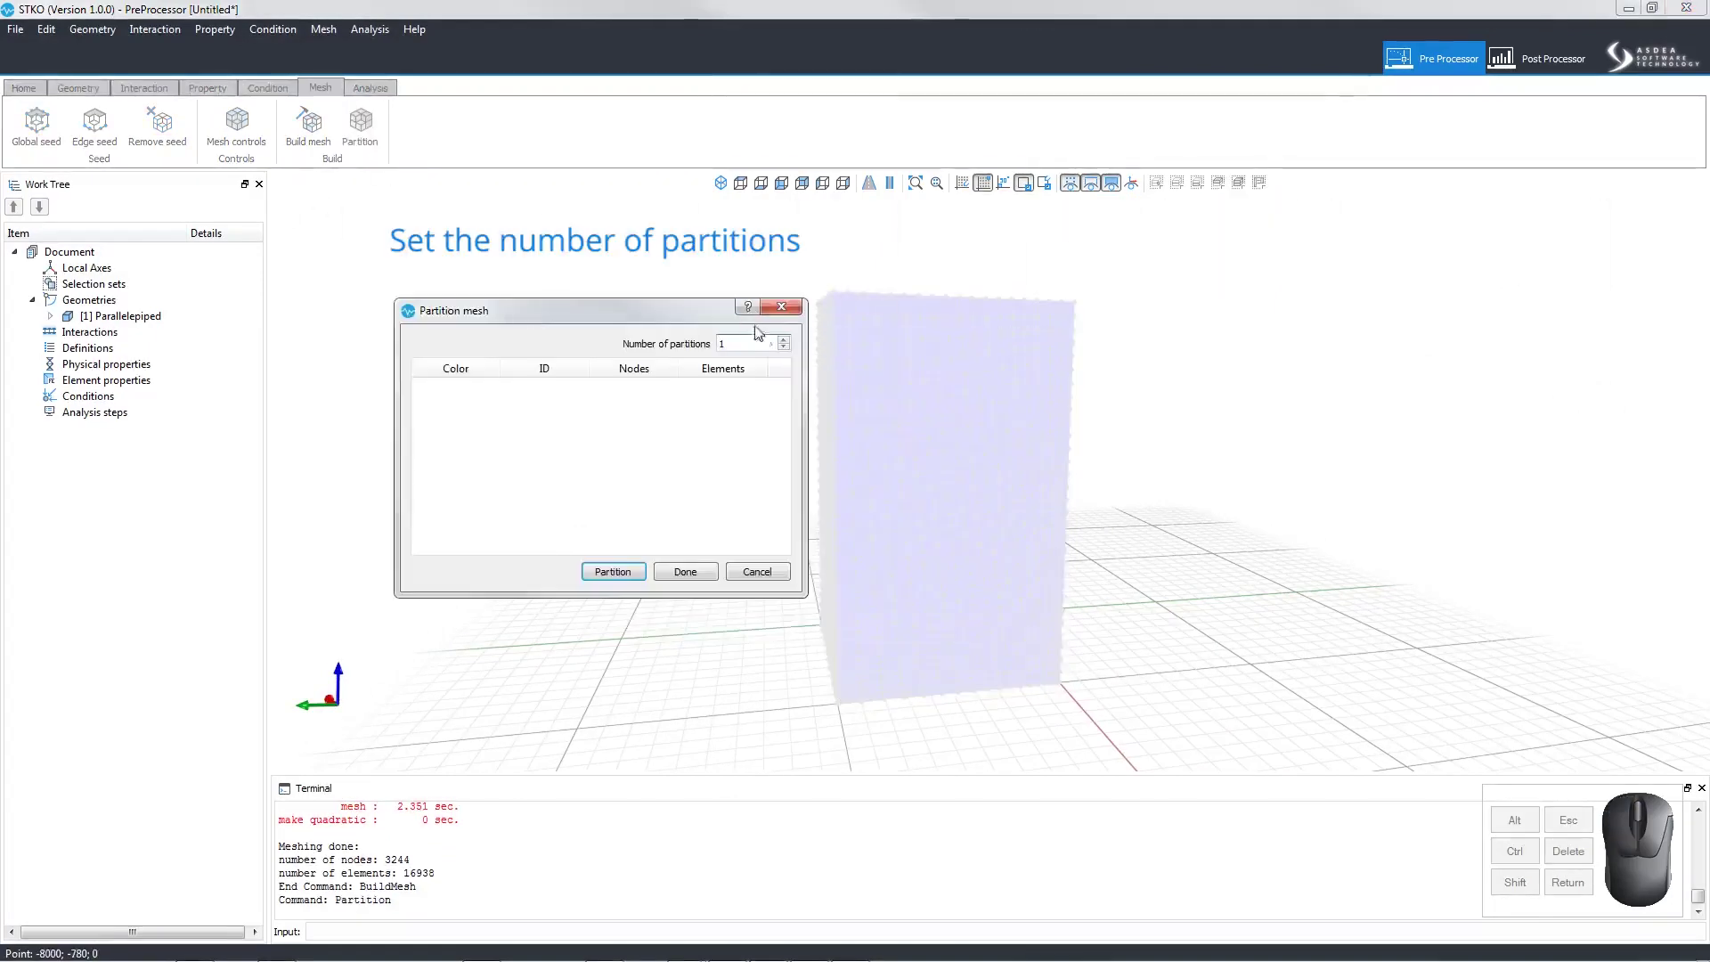
{"action": "left_click", "coordinate": [787, 340]}
{"action": "left_click", "coordinate": [787, 340]}
{"action": "double_click", "coordinate": [788, 340]}
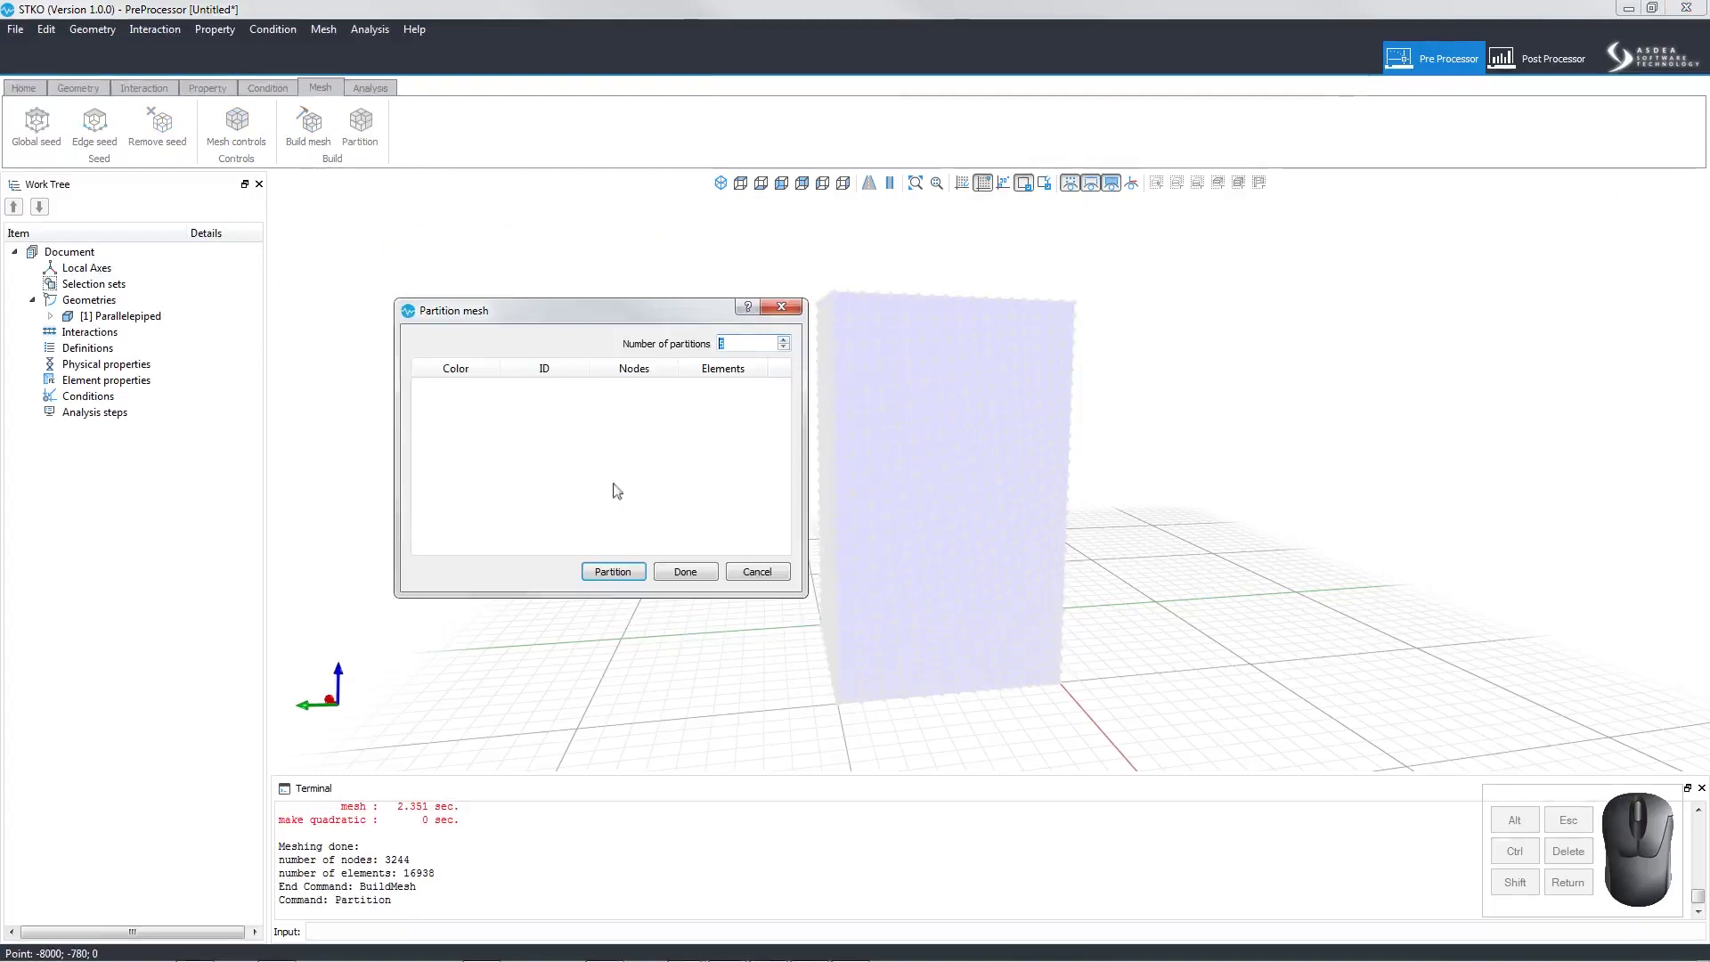
{"action": "left_click", "coordinate": [618, 575]}
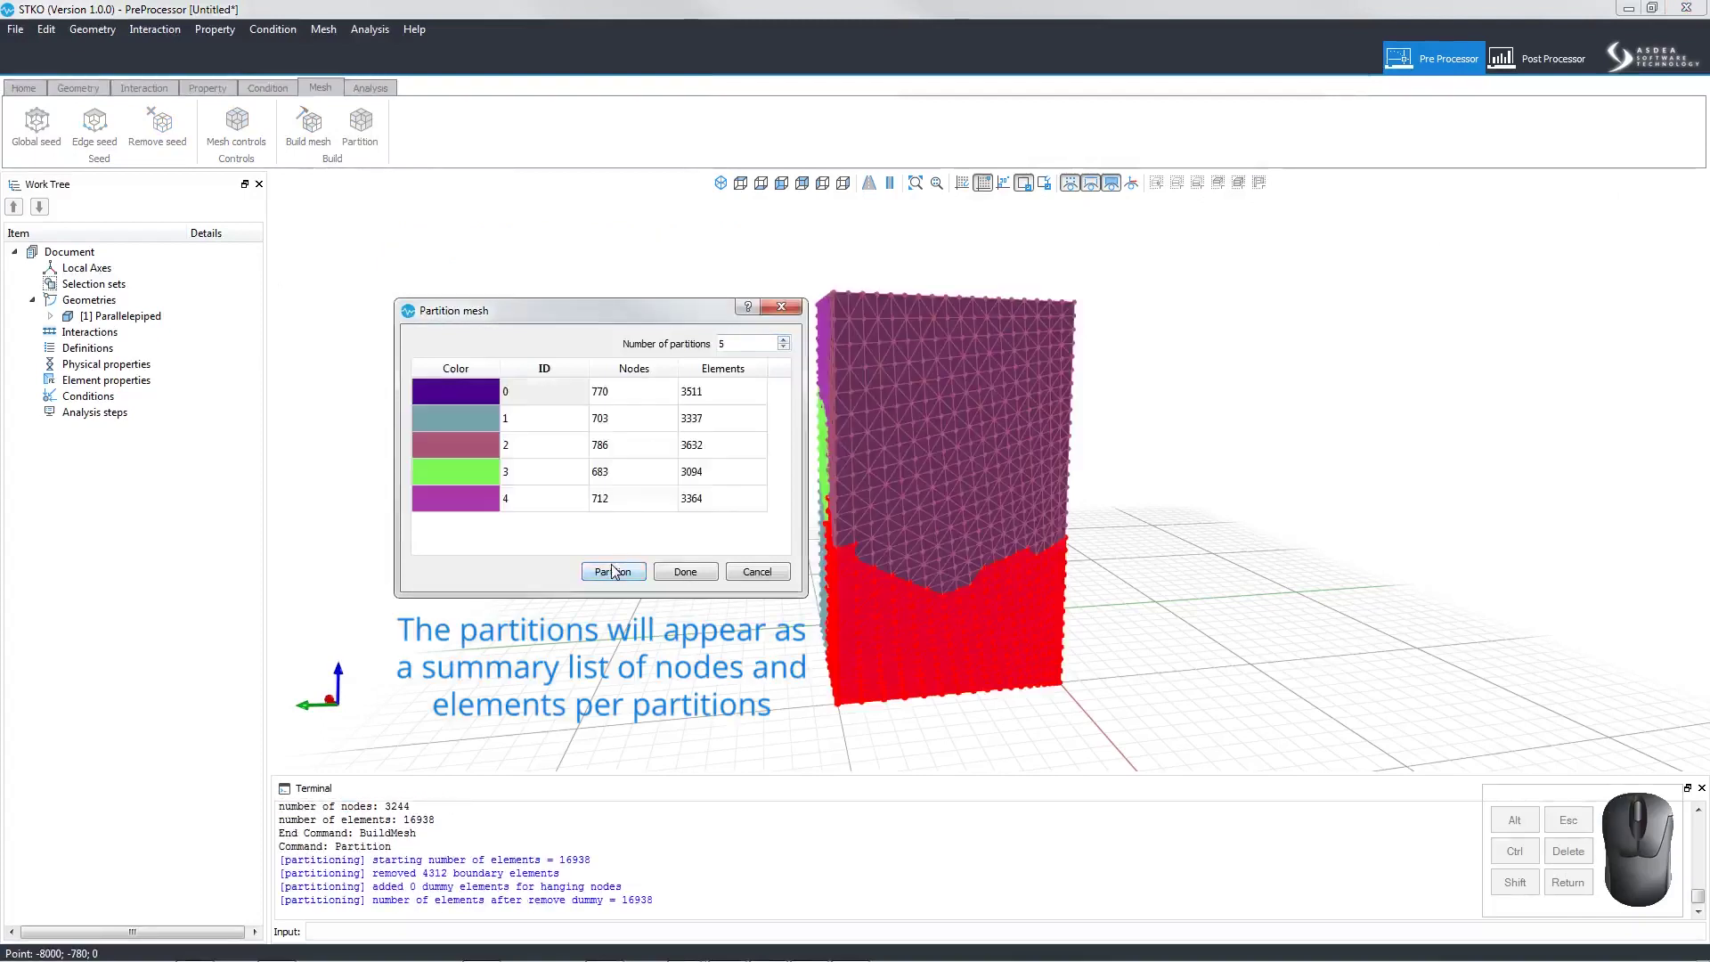